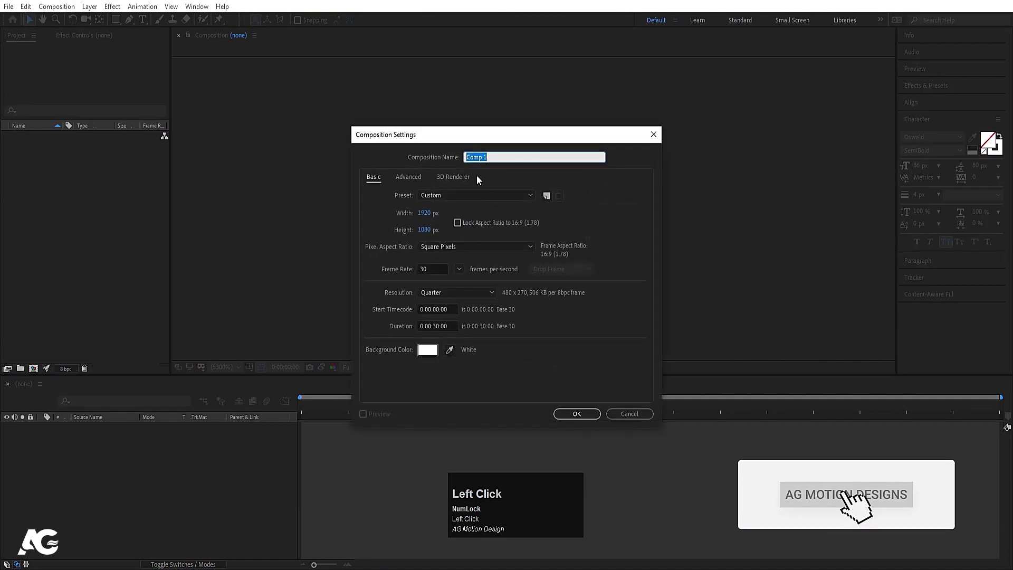
Name the new 1080 × 1080 composition Main Animation and confirm its settings.
type("mn")
key("space")
type("a")
type("imation")
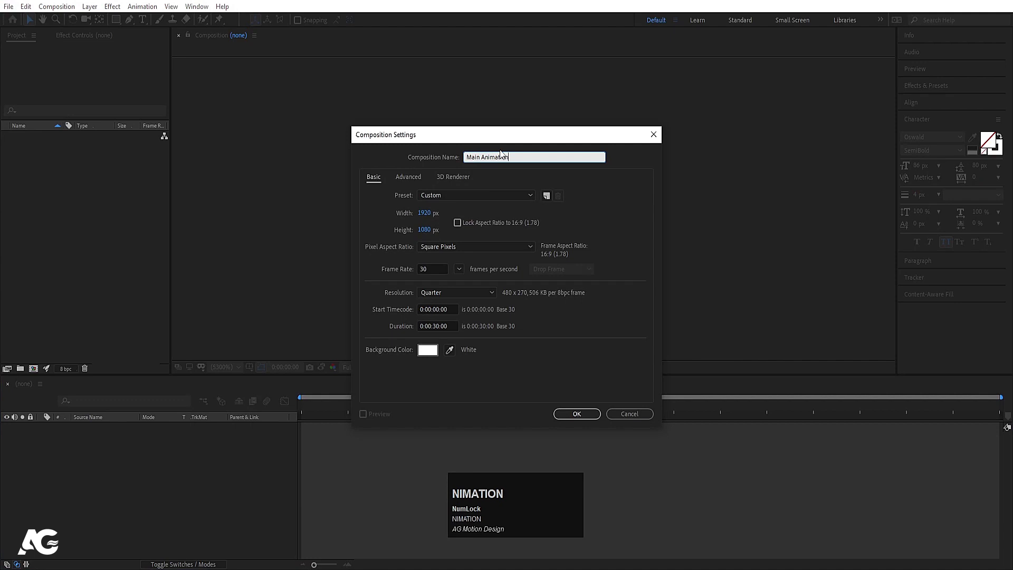
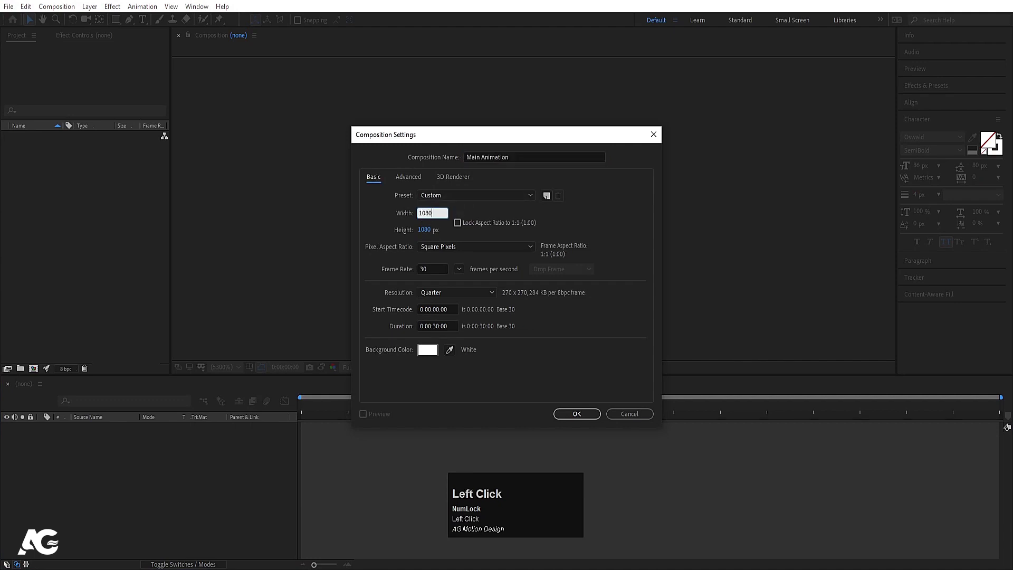
left_click(491, 342)
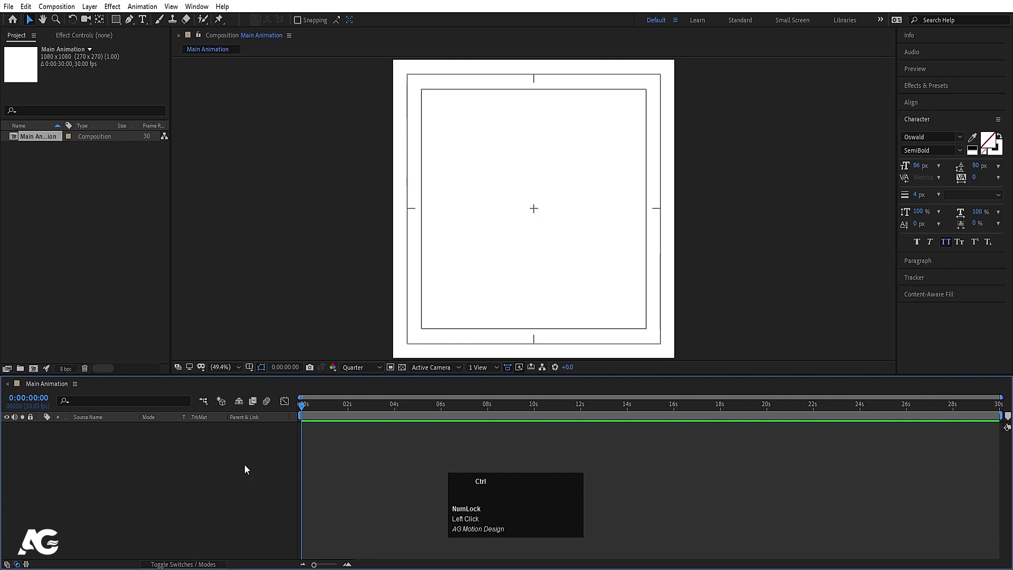
Create a full-frame yellow solid layer with Ctrl+Y and confirm it.
key("ctrl+y")
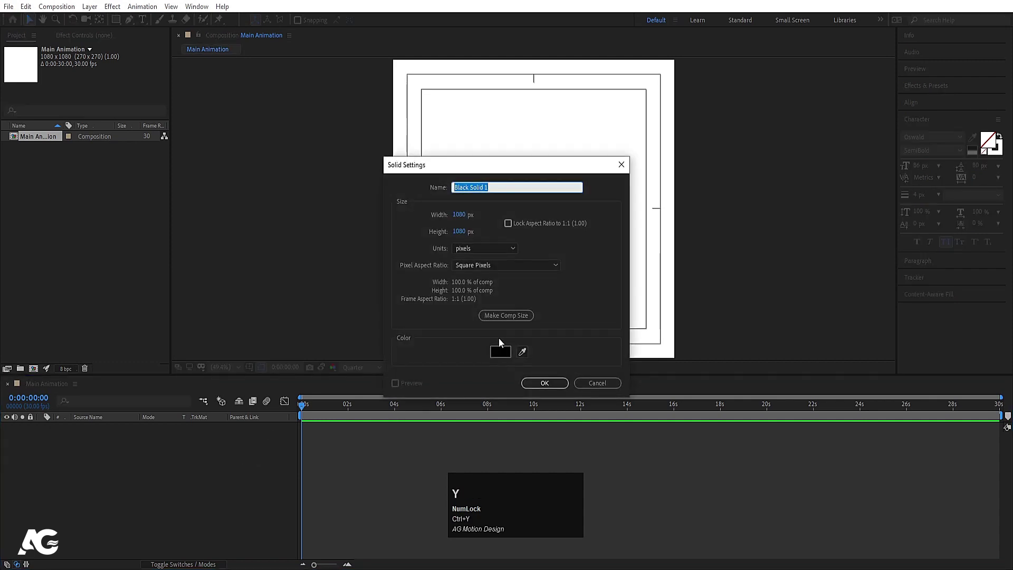
left_click_drag(503, 352, 294, 176)
key("Return")
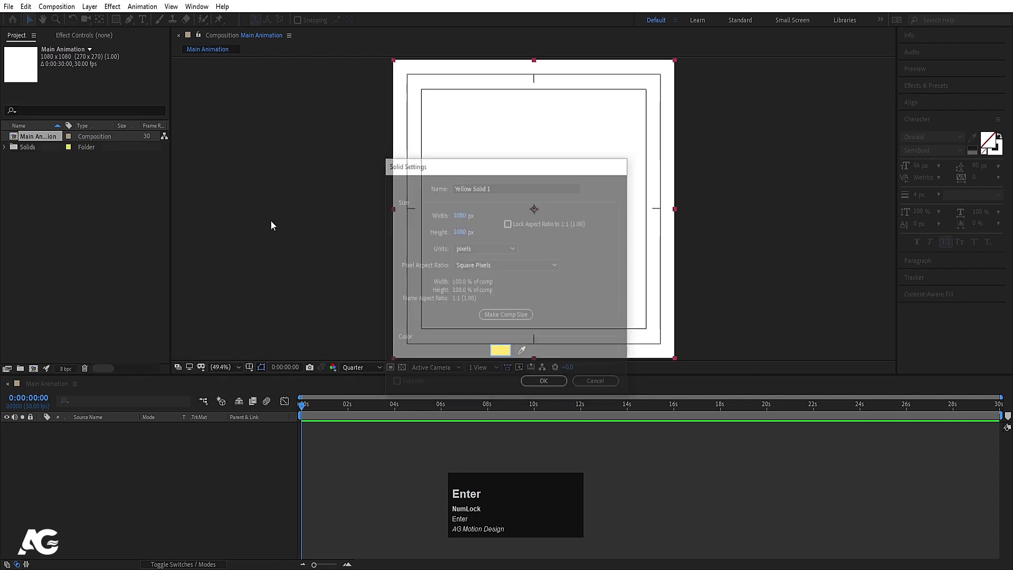
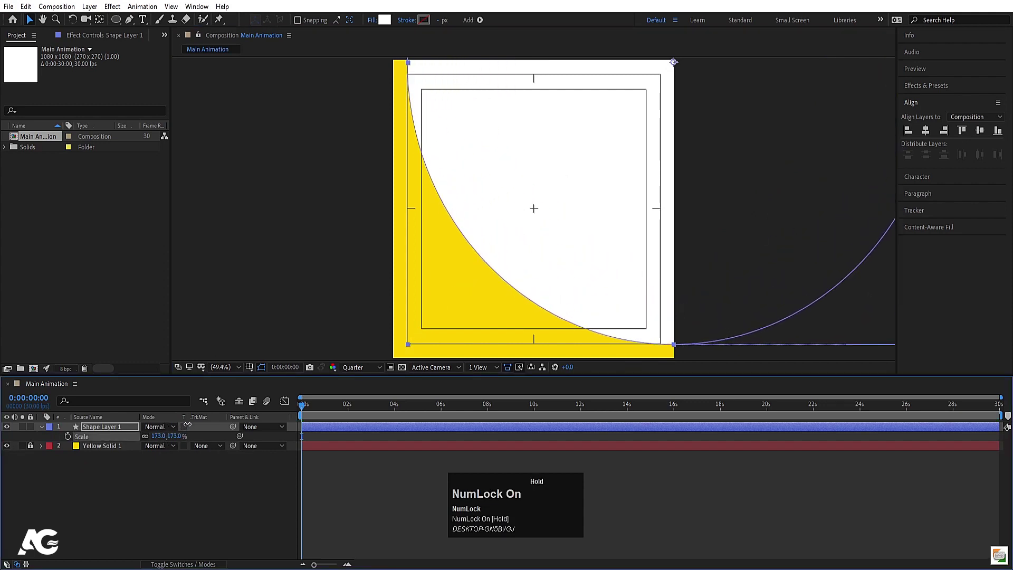
Select the white curved shape layer for duplicating, then clear the selection.
left_click(56, 511)
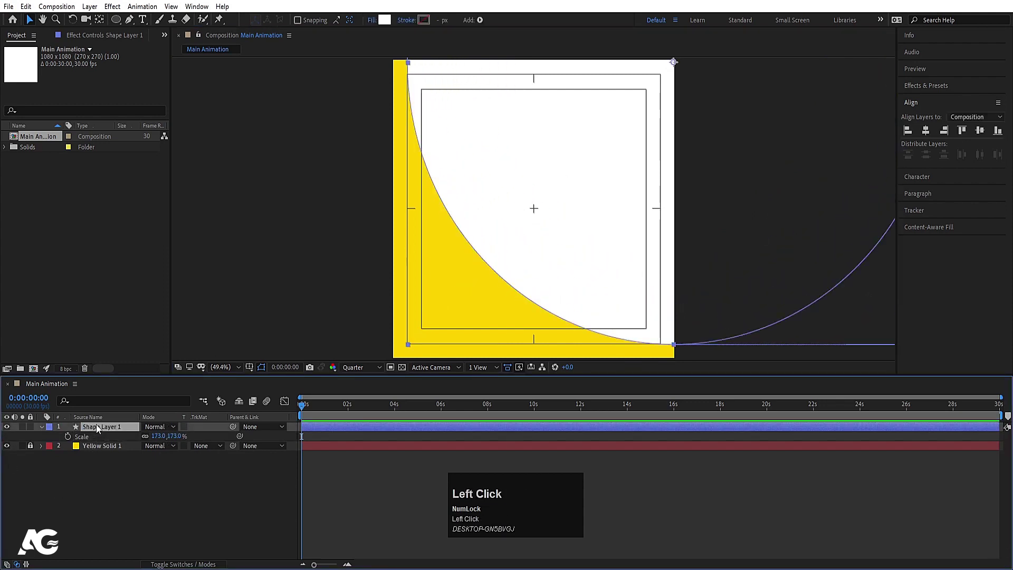
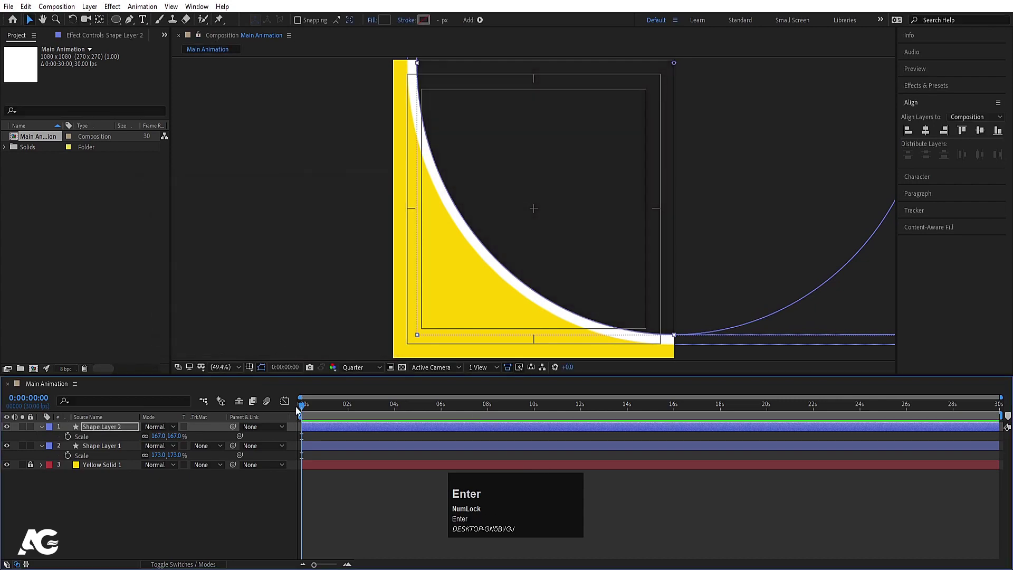
left_click(30, 468)
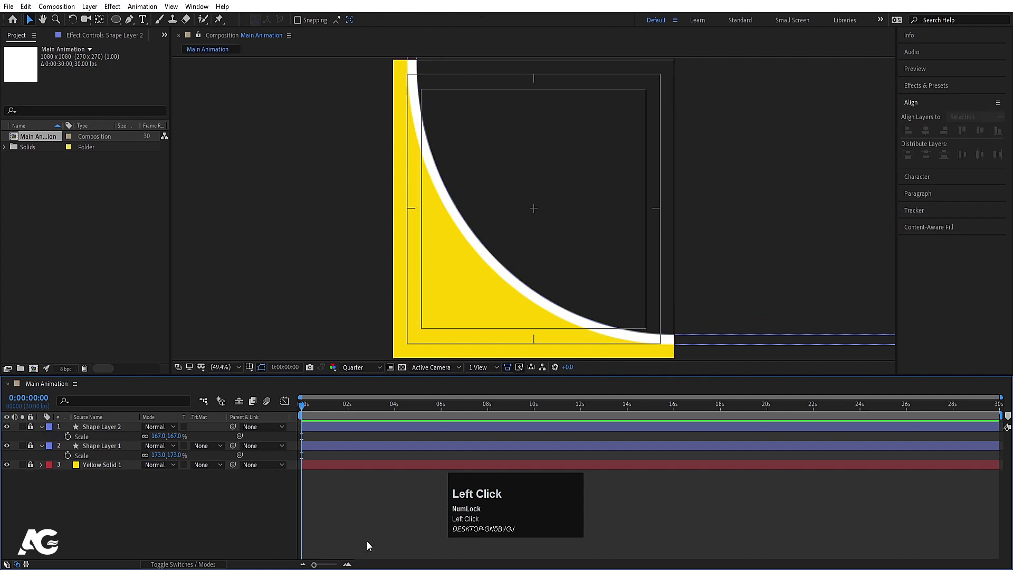
Enter the headline FIND YOUR DREAM HOUSE as a white three-line text layer near the top right.
left_click(145, 25)
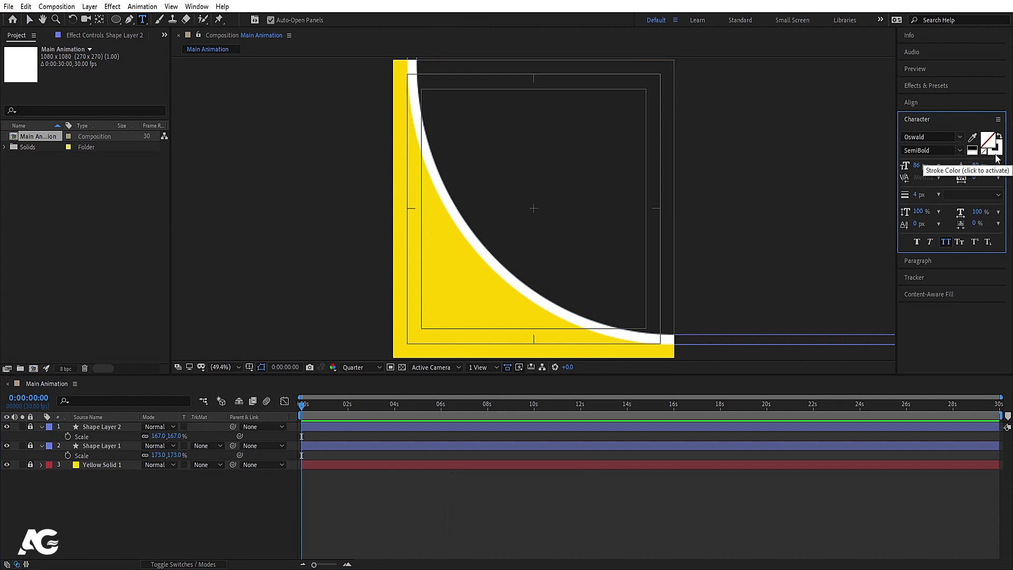
left_click(997, 159)
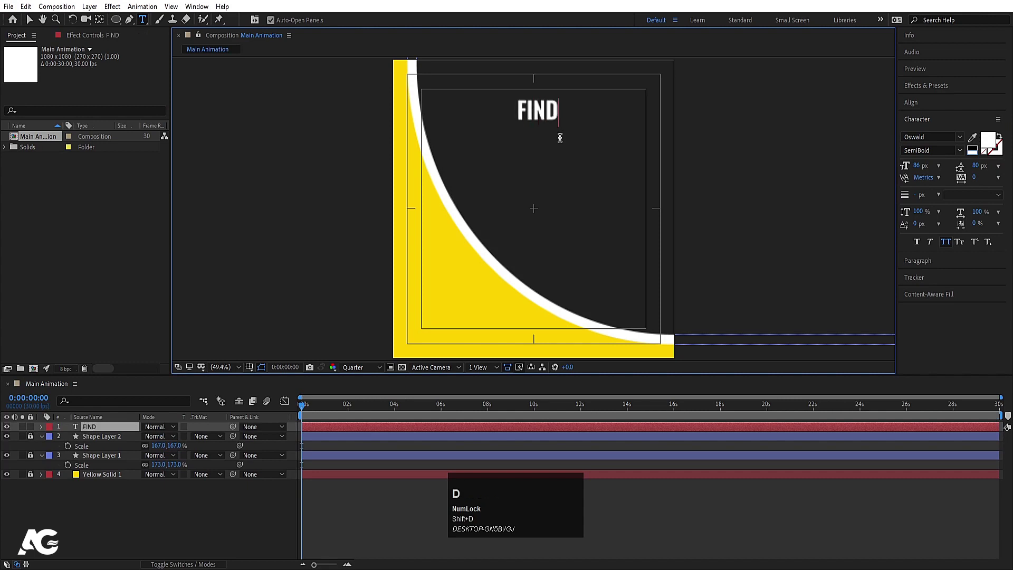
key("Return")
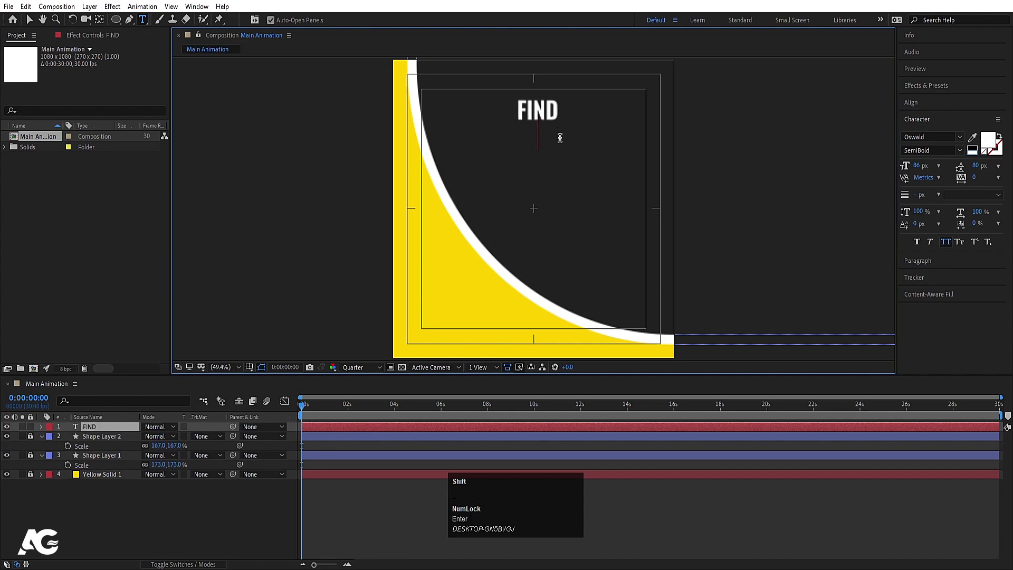
key("shift+space")
key("shift+a")
key("shift+m")
key("Return")
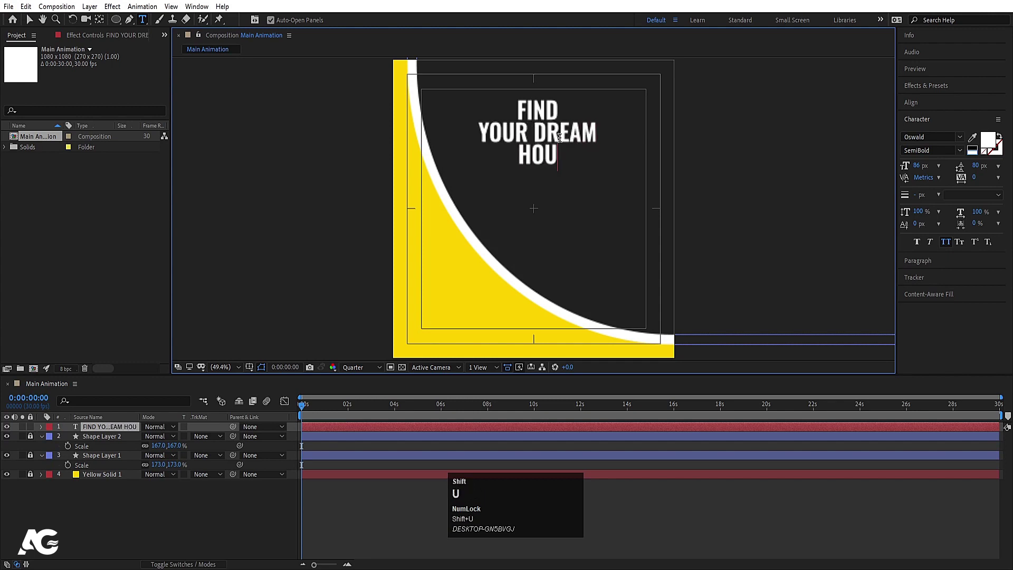
key("shift+e")
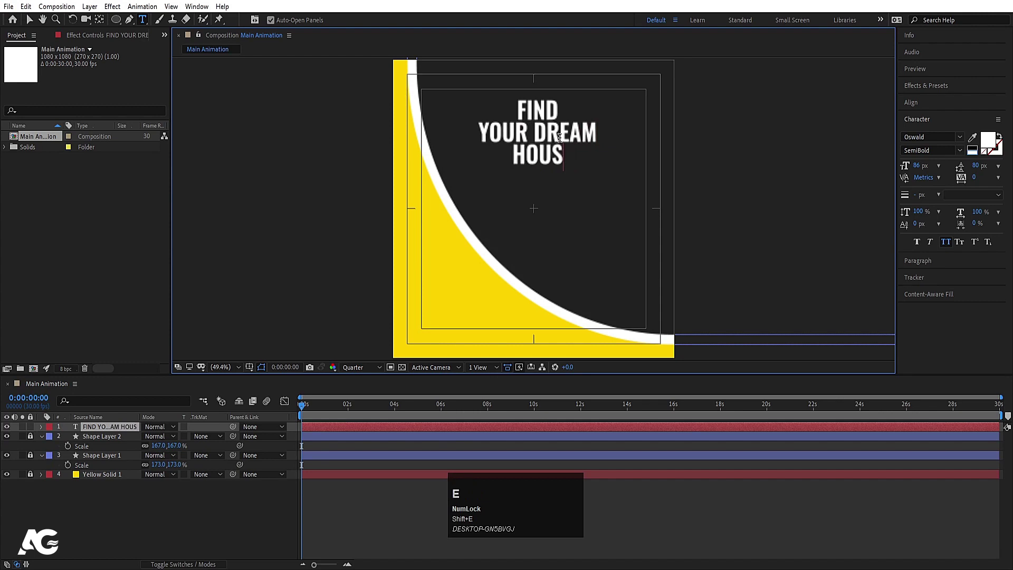
key("shift+e")
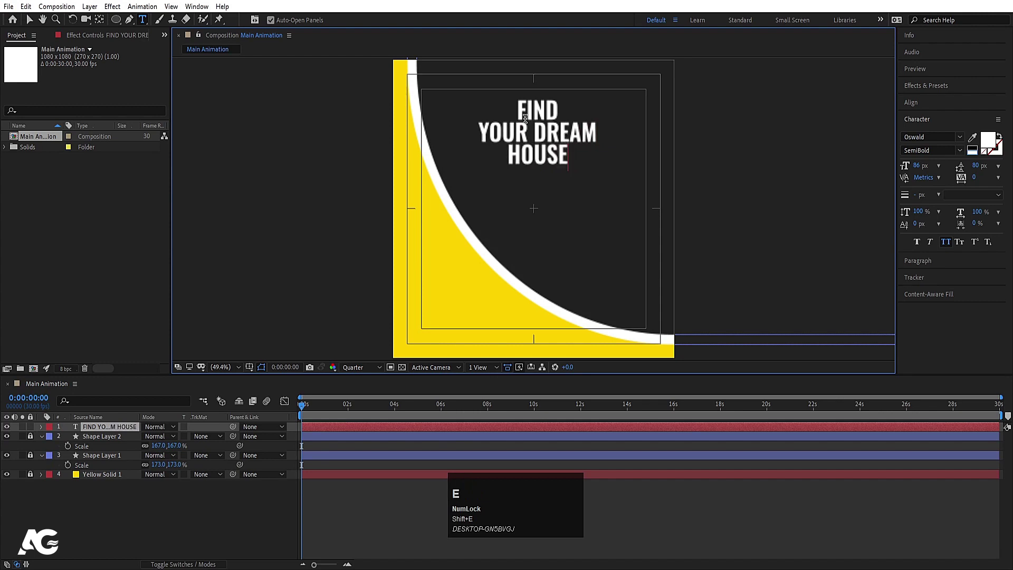
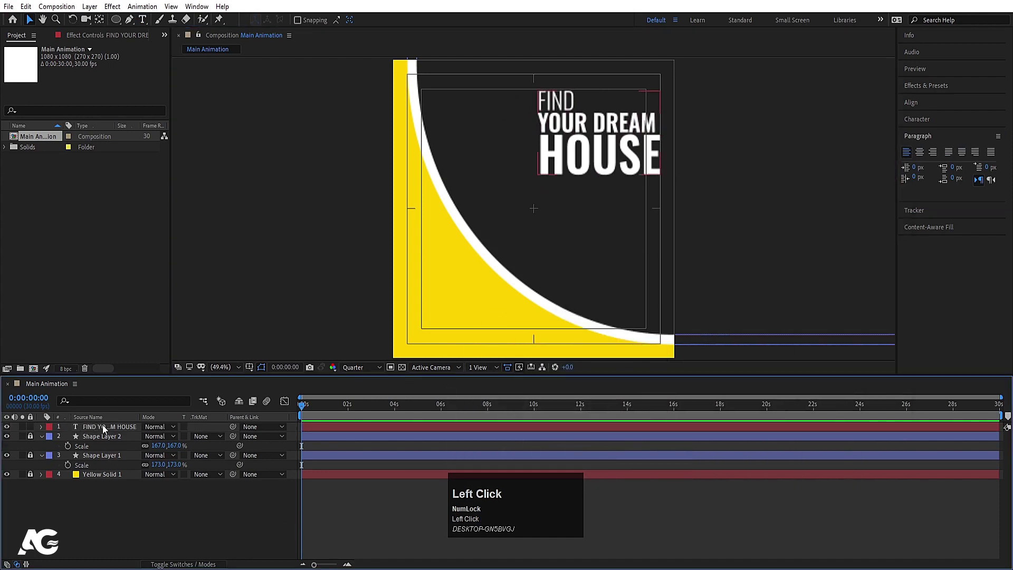
Select the headline layer on the canvas to recolour the word HOUSE.
key("ctrl+alt+Home")
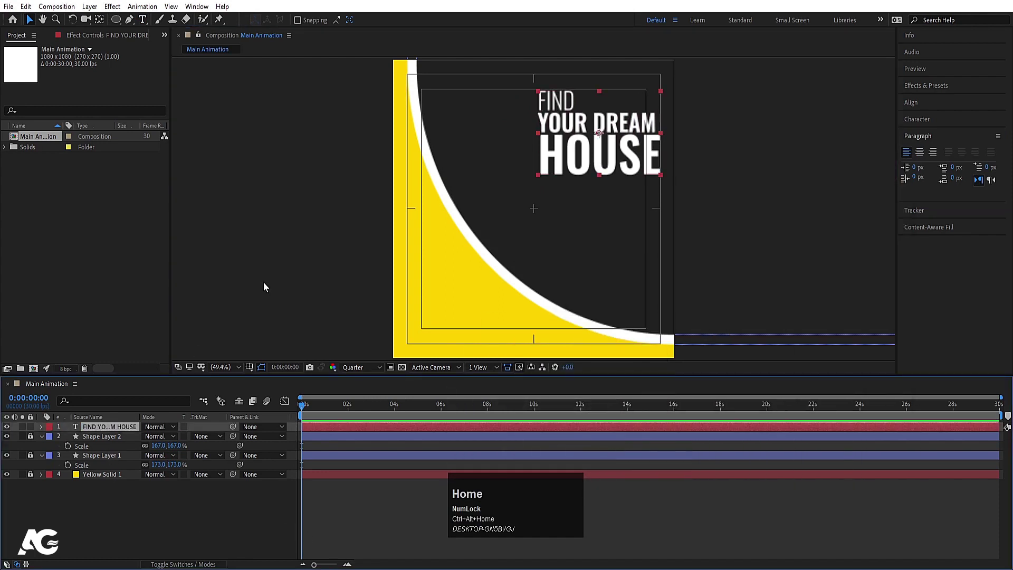
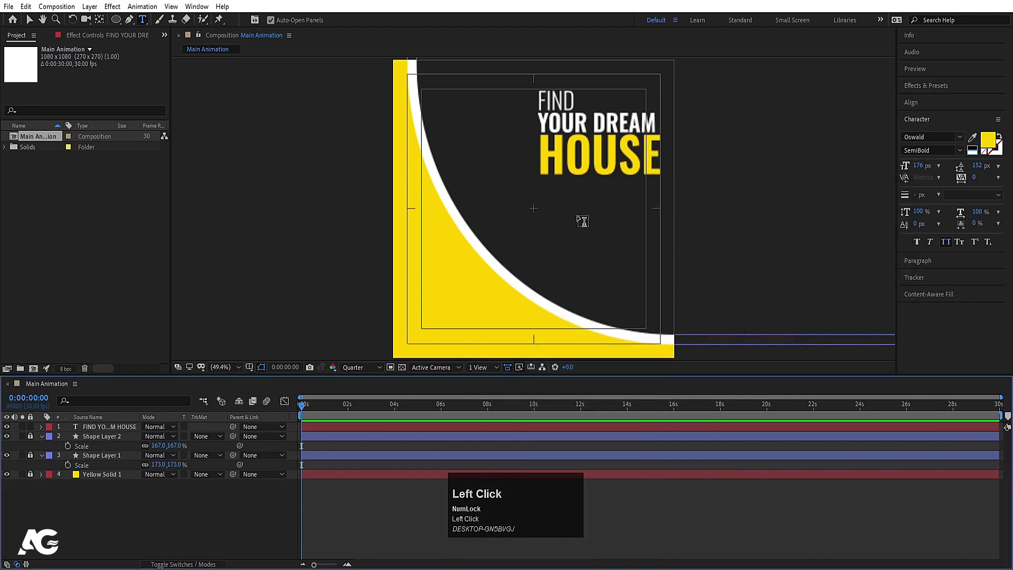
Paste the feature list, shrink its text size and finish editing it beneath the headline.
key("ctrl+v")
key("ctrl+a")
left_click_drag(959, 157, 162, 526)
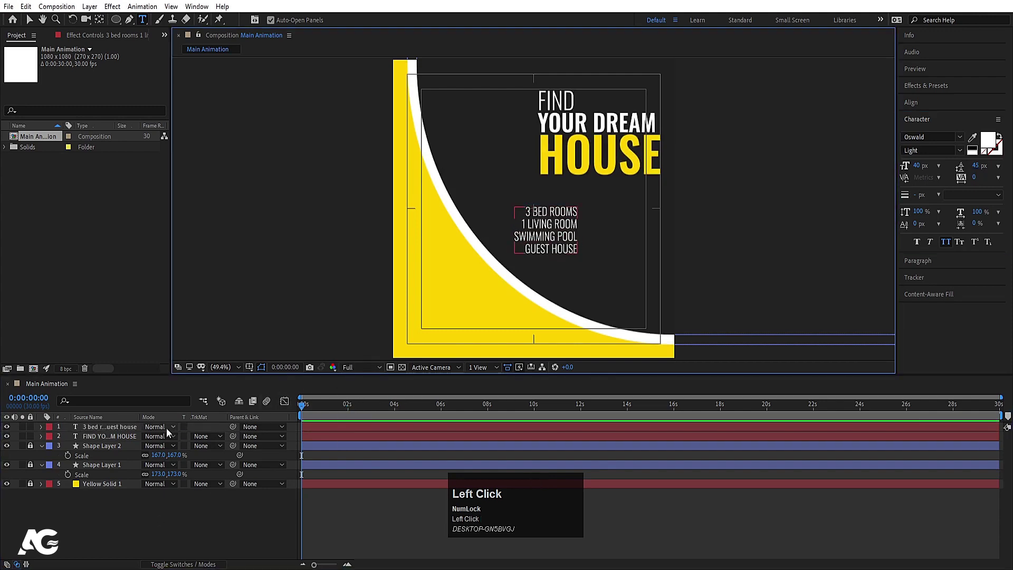
key("v")
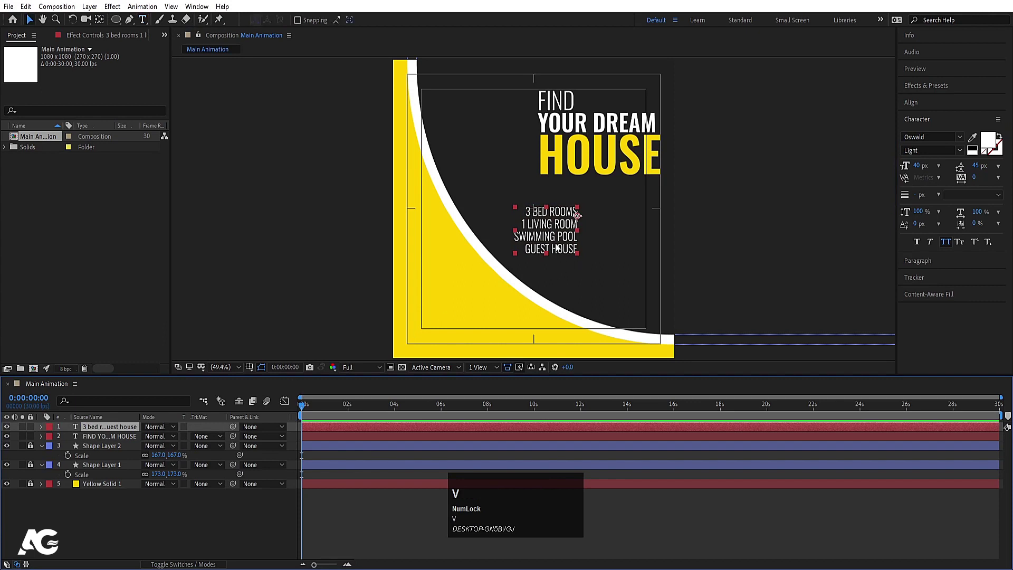
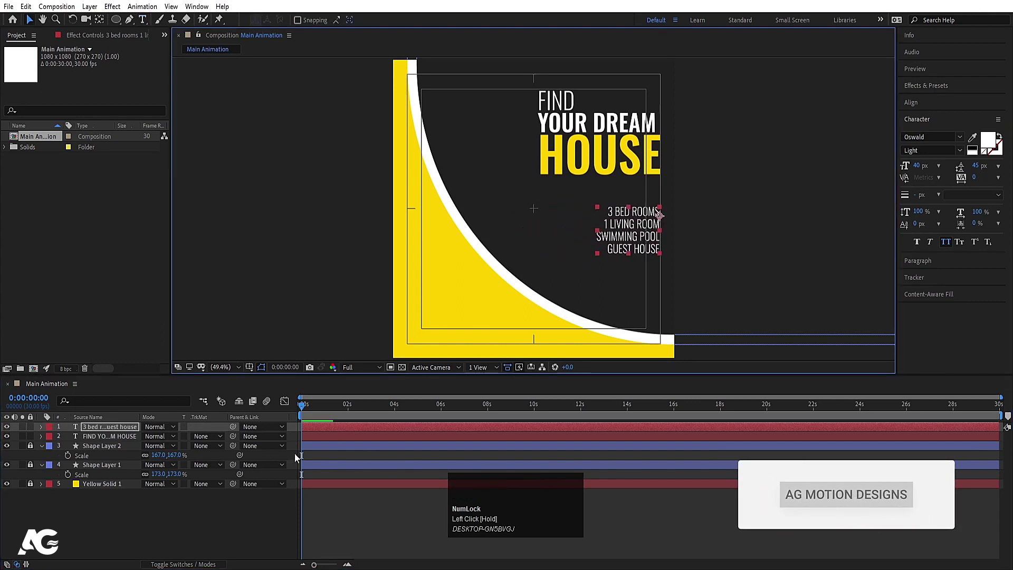
Draw a white rectangle and raise its roundness into a pill-shaped button.
left_click(118, 24)
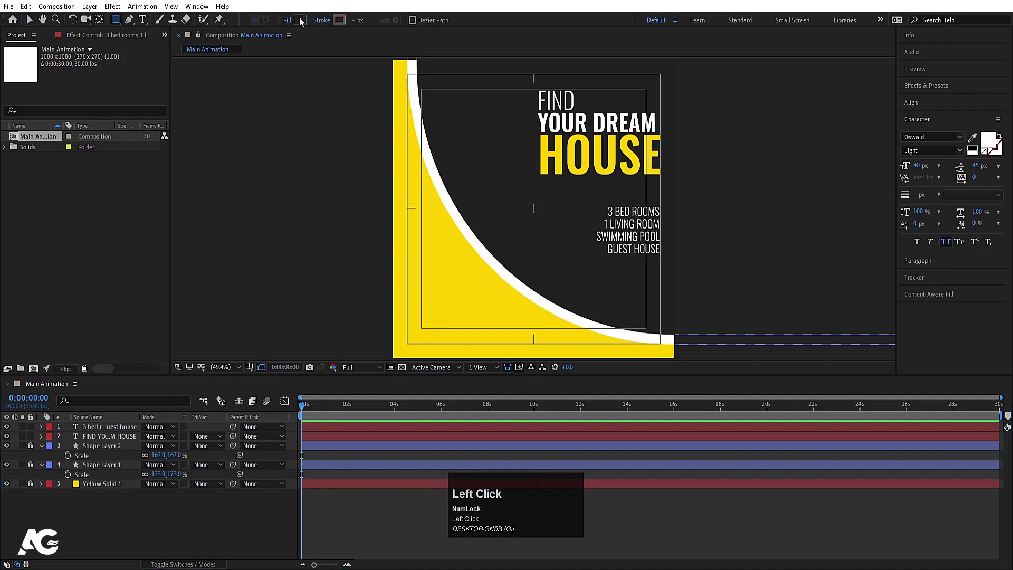
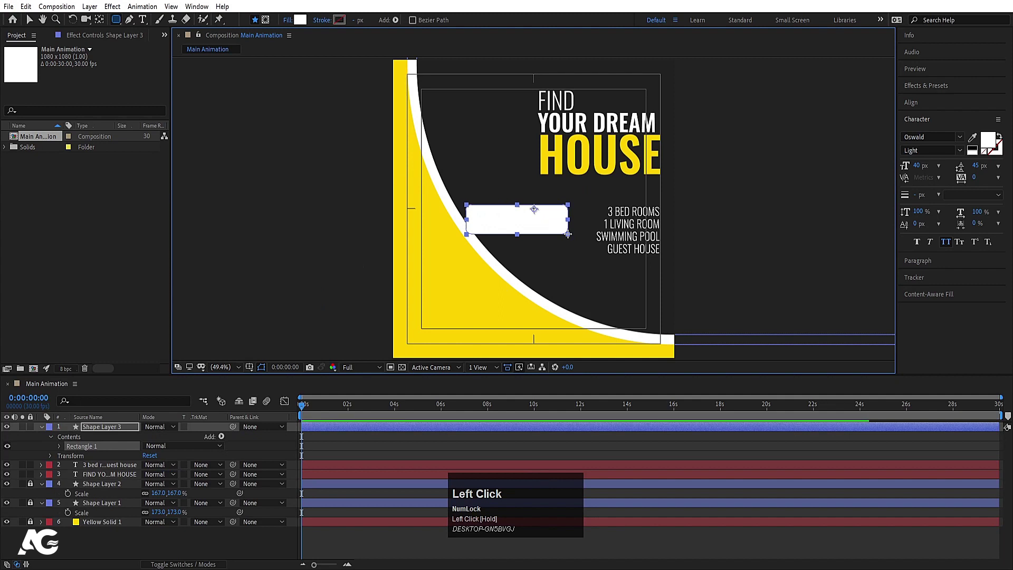
key("ctrl+alt+Home")
left_click_drag(913, 109, 47, 435)
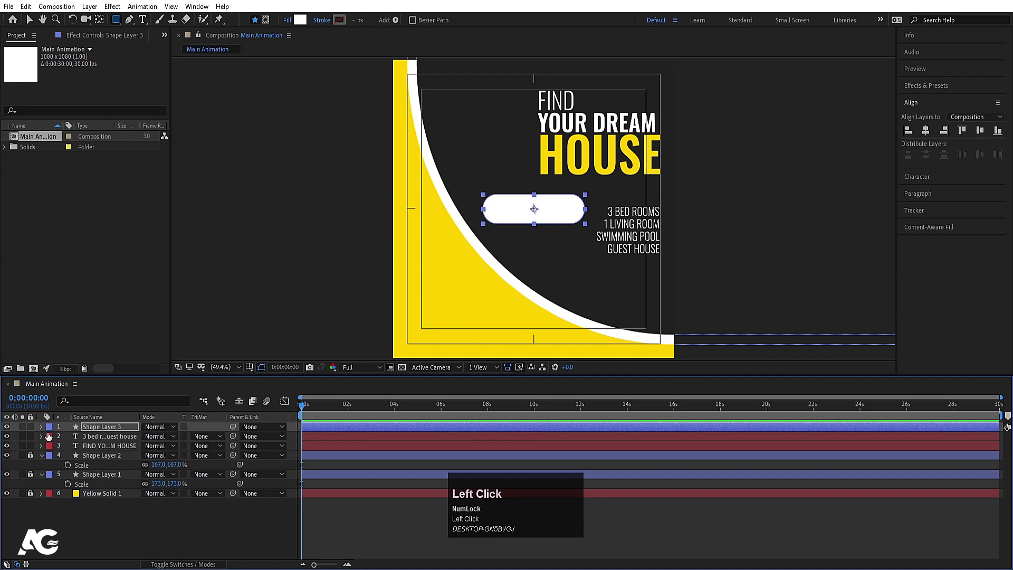
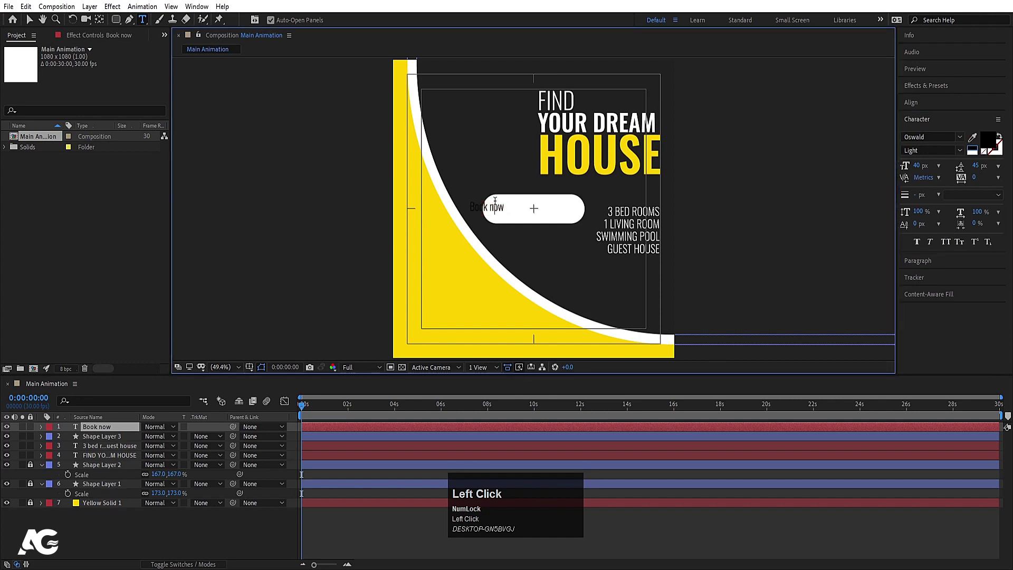
Capitalise Now in the label and centre the Book Now text on the pill button.
key("shift+n")
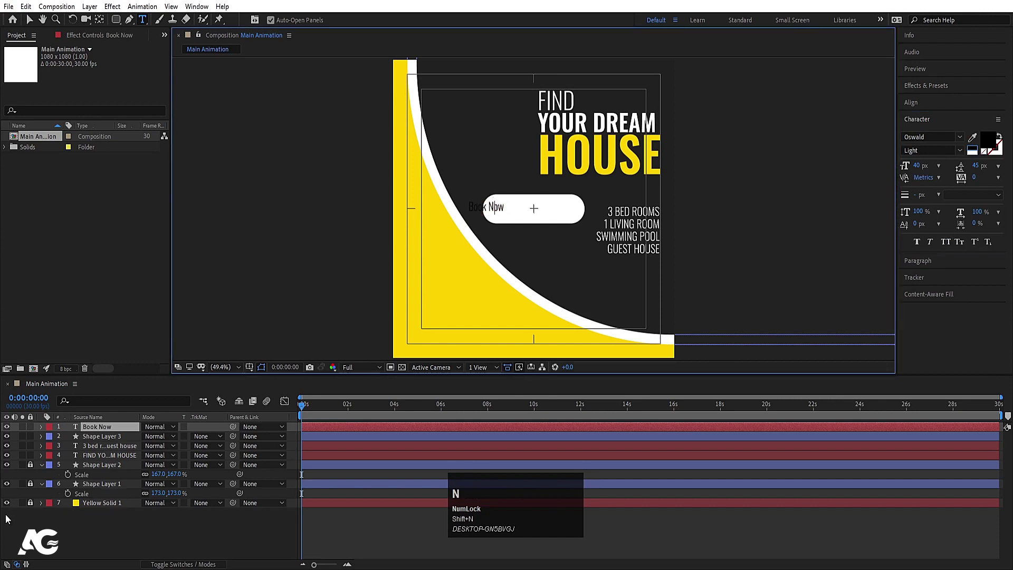
left_click(84, 434)
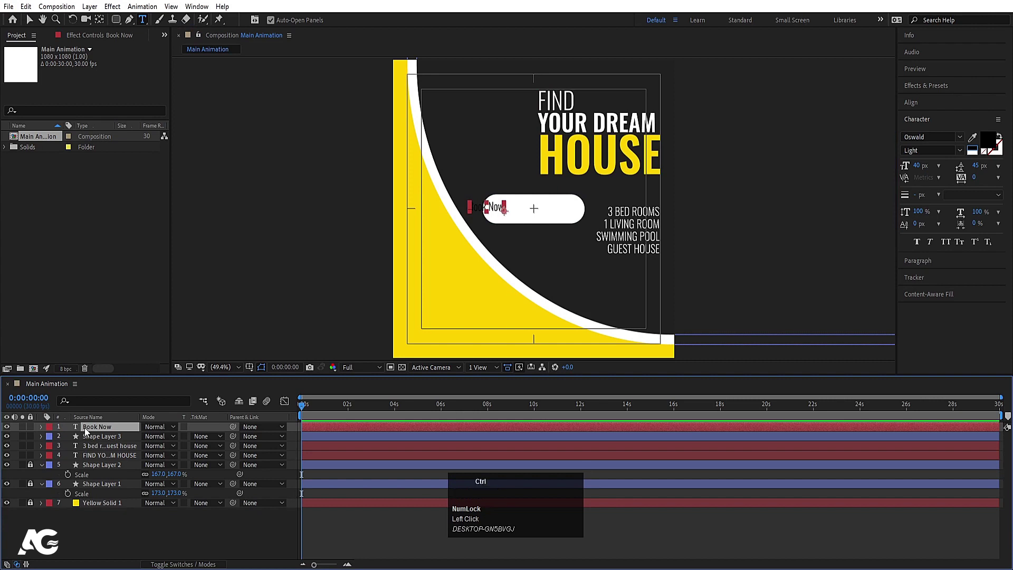
key("ctrl+alt+Home")
left_click(934, 101)
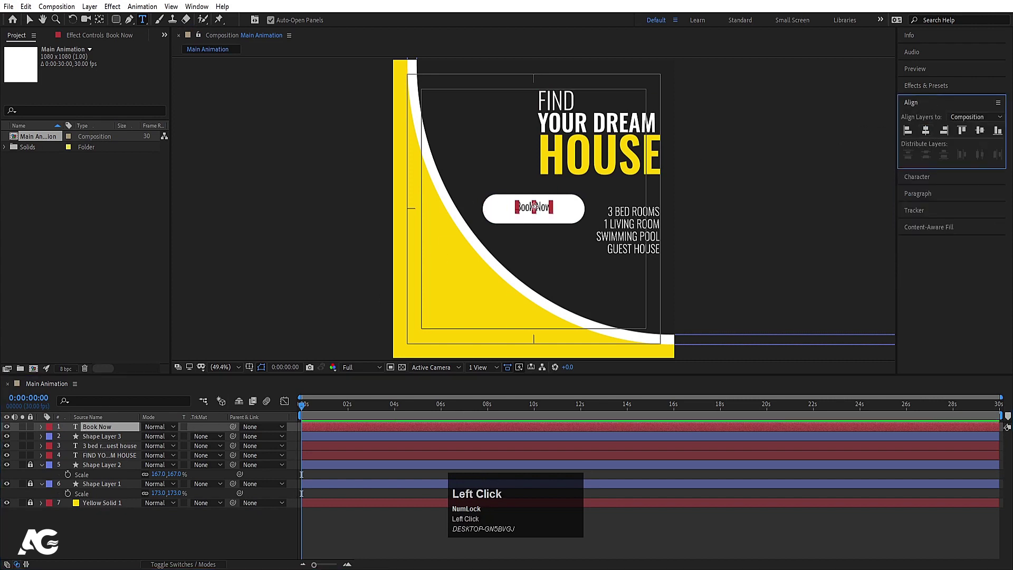
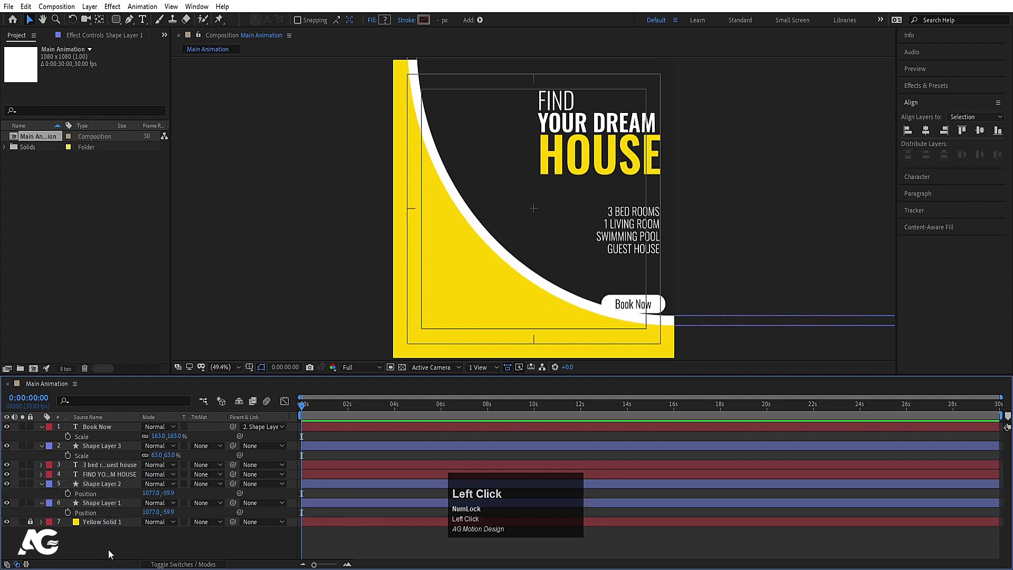
key("u")
left_click(143, 32)
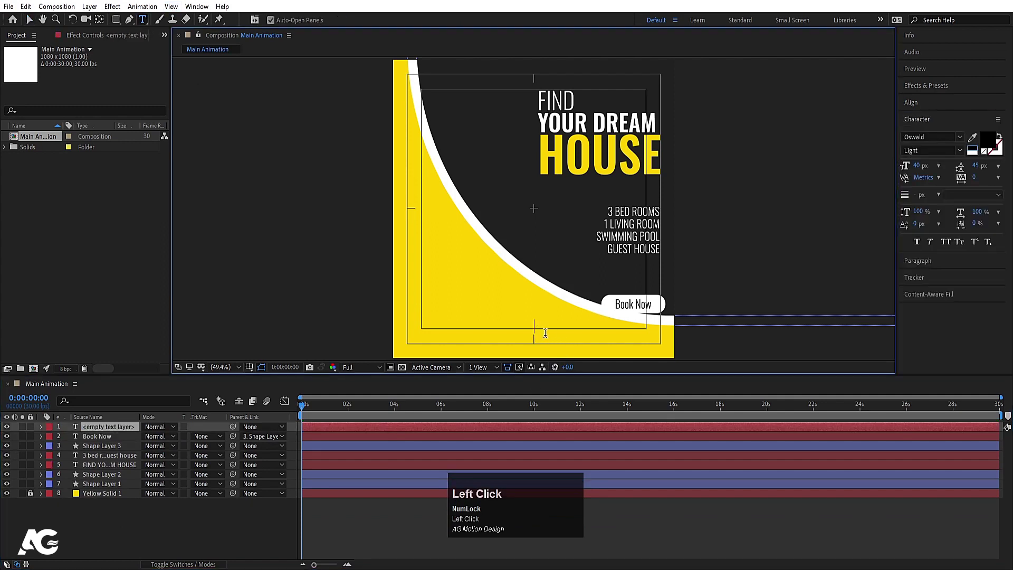
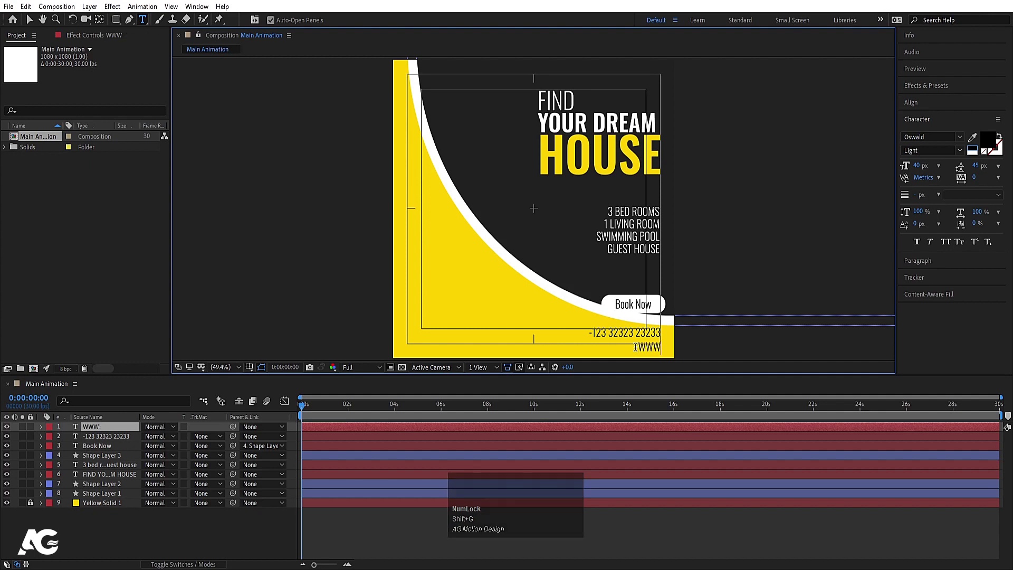
key("ctrl+a")
key("w")
key("w")
key("w")
type("WWW.Agmotiondesig")
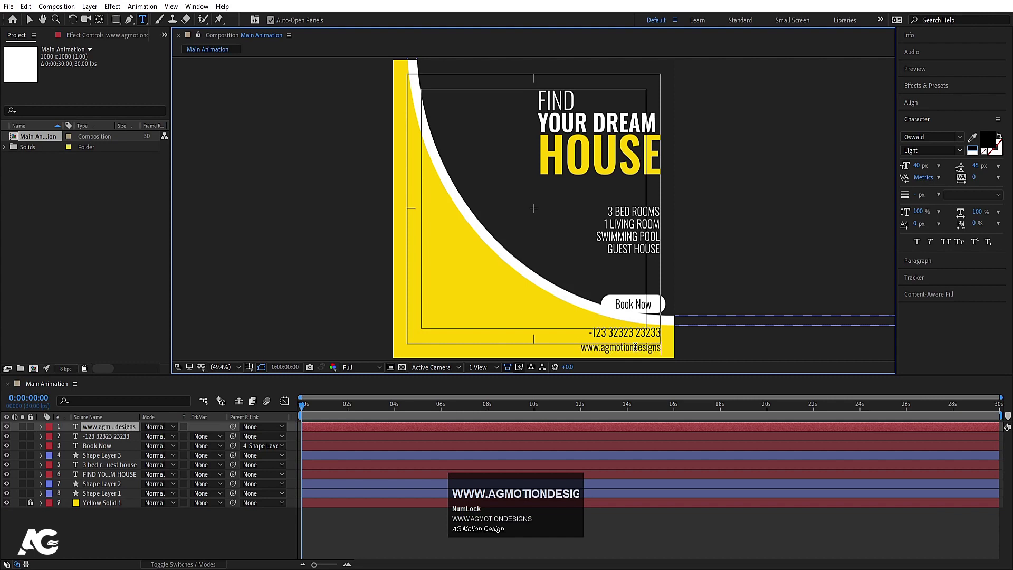
type("com")
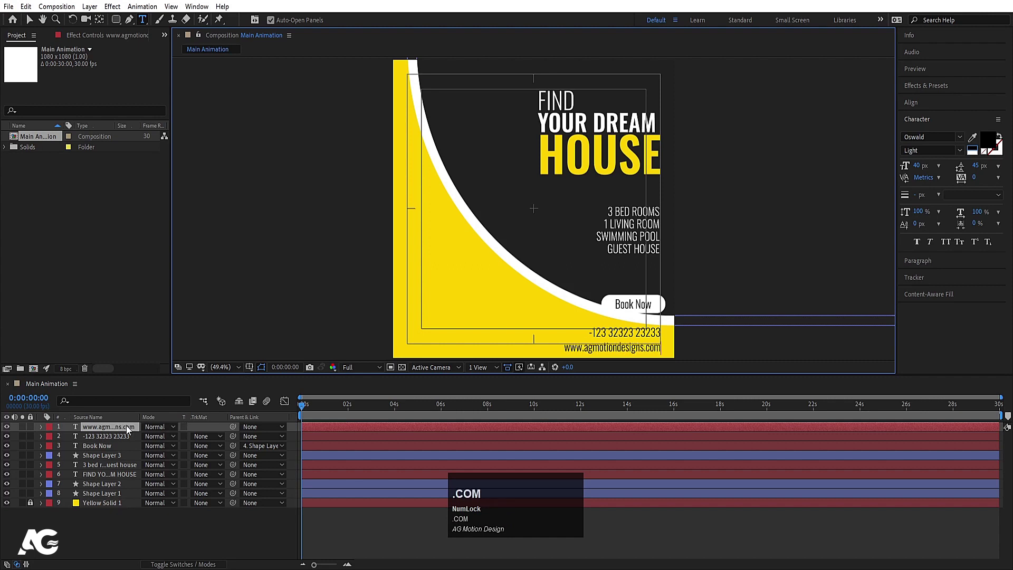
Nudge the web address and phone layers into place at bottom right, then select the Book Now button shape.
left_click(128, 428)
key("Up")
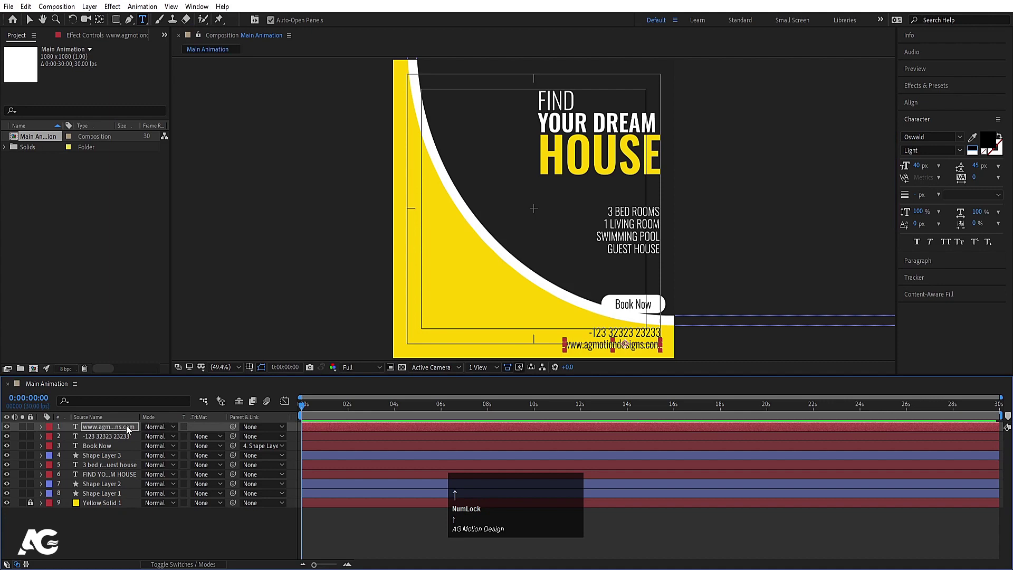
left_click(101, 442)
key("Down")
key("Right")
key("Down")
left_click(97, 459)
Shift the Book Now pill slightly left and select the headline layer.
key("Left")
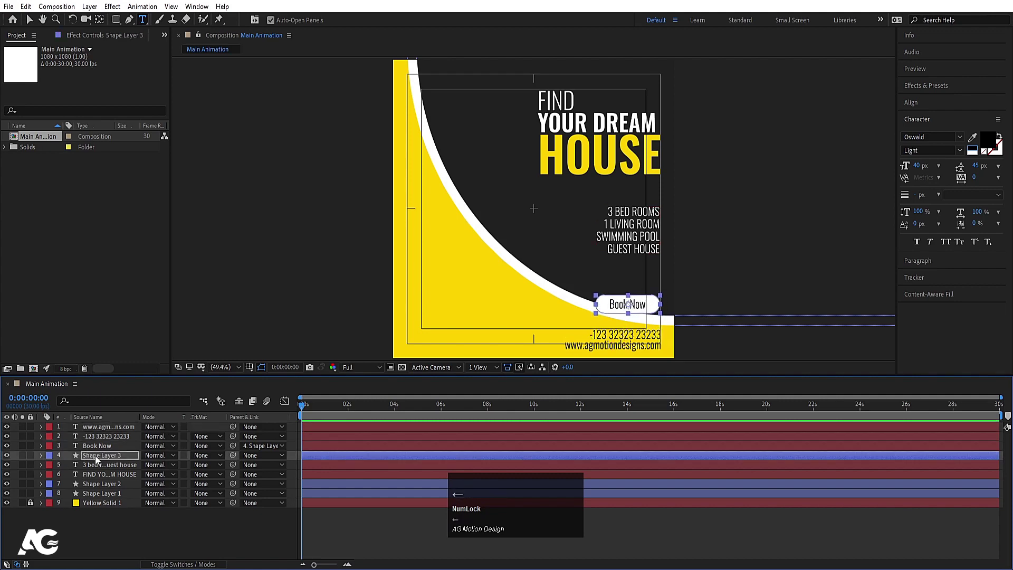
left_click(102, 519)
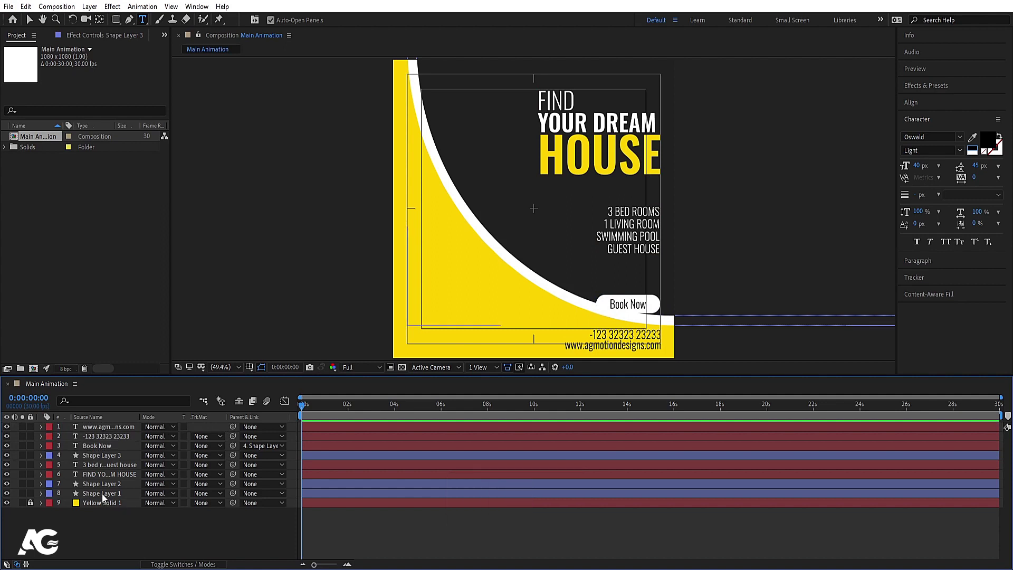
left_click(103, 476)
left_click(107, 427)
left_click(86, 530)
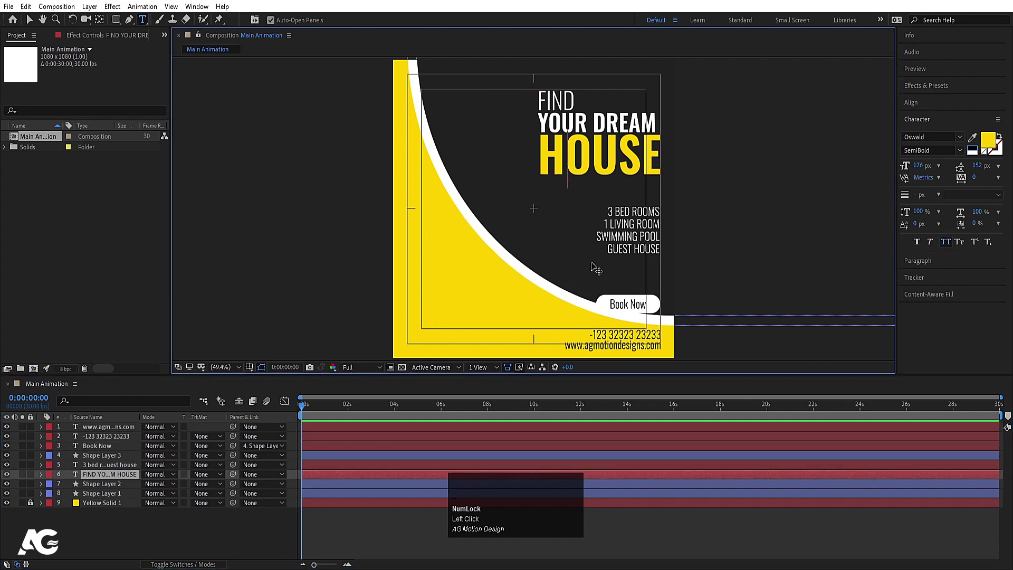
key("v")
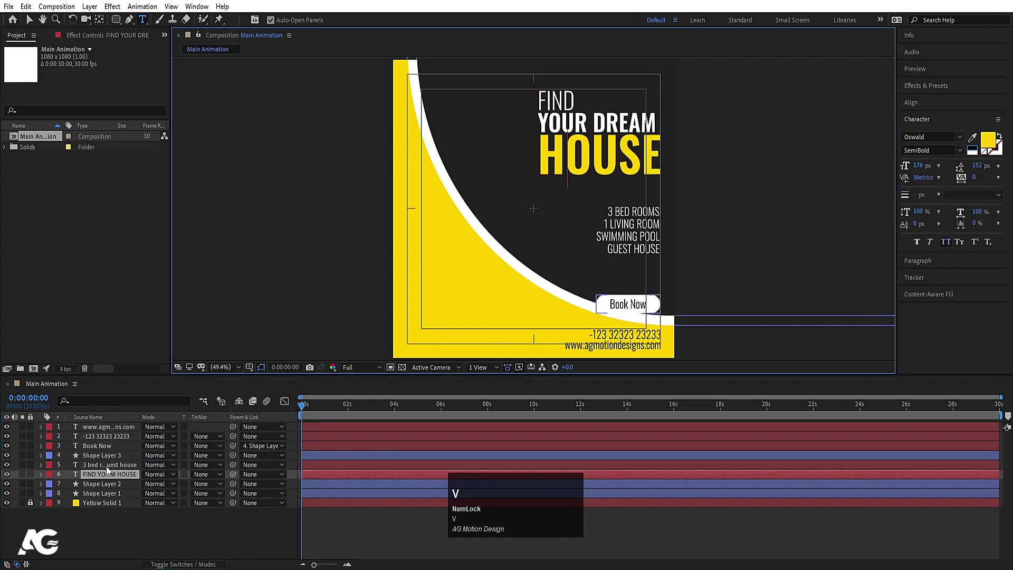
Select the headline and room list together and nudge them left and up.
left_click(96, 530)
key("v")
left_click(636, 225)
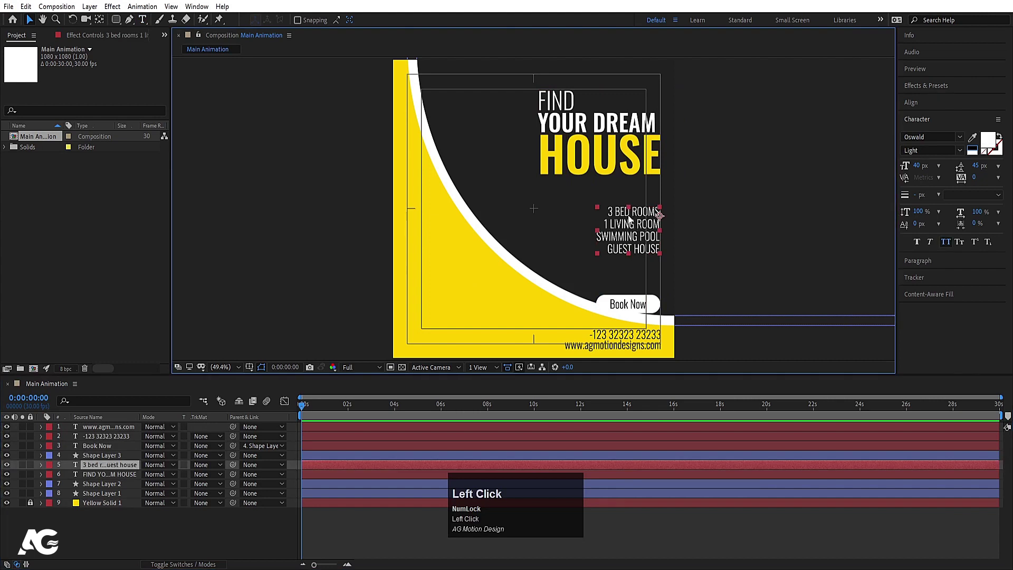
left_click(629, 166)
key("Left")
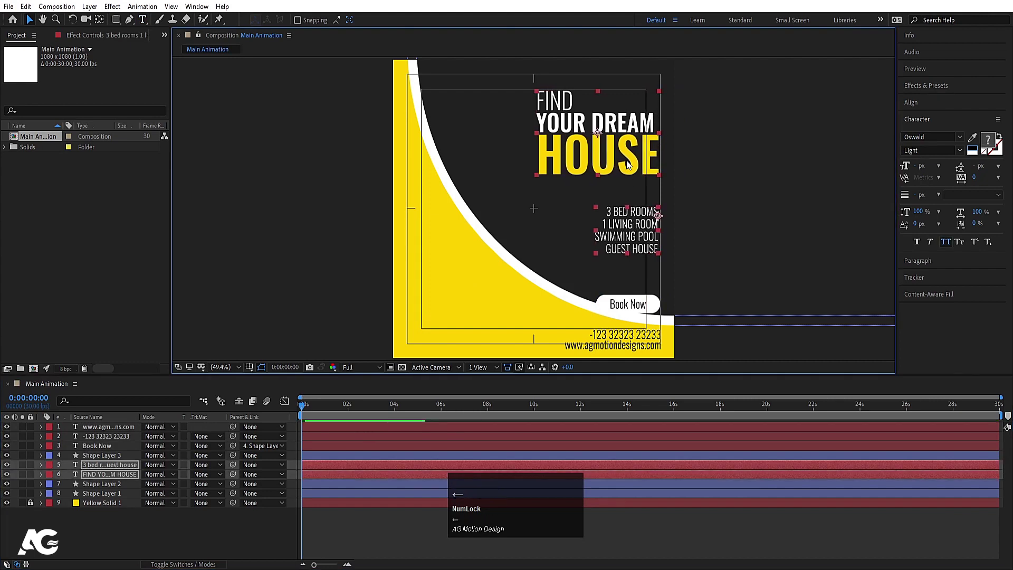
key("Up")
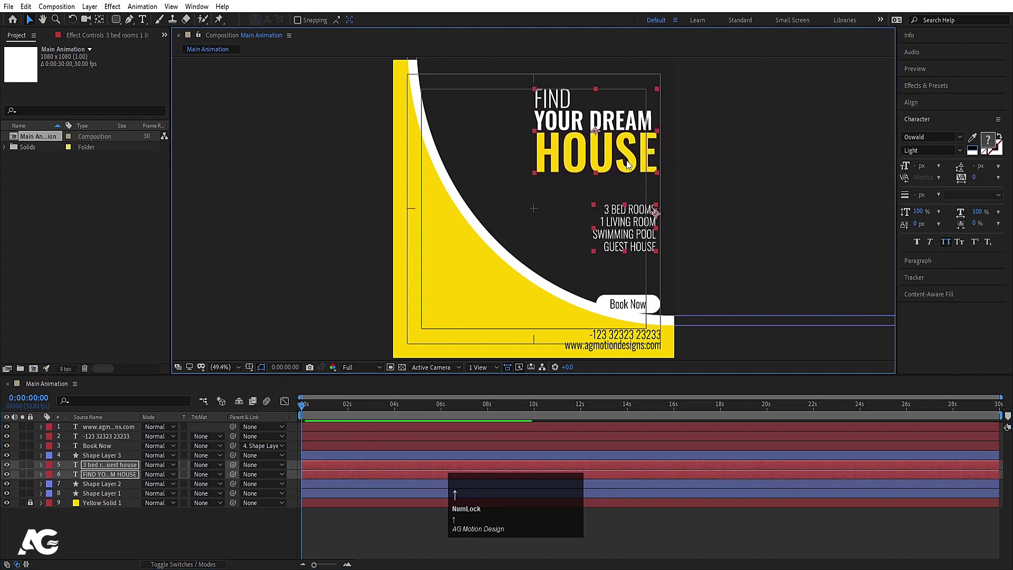
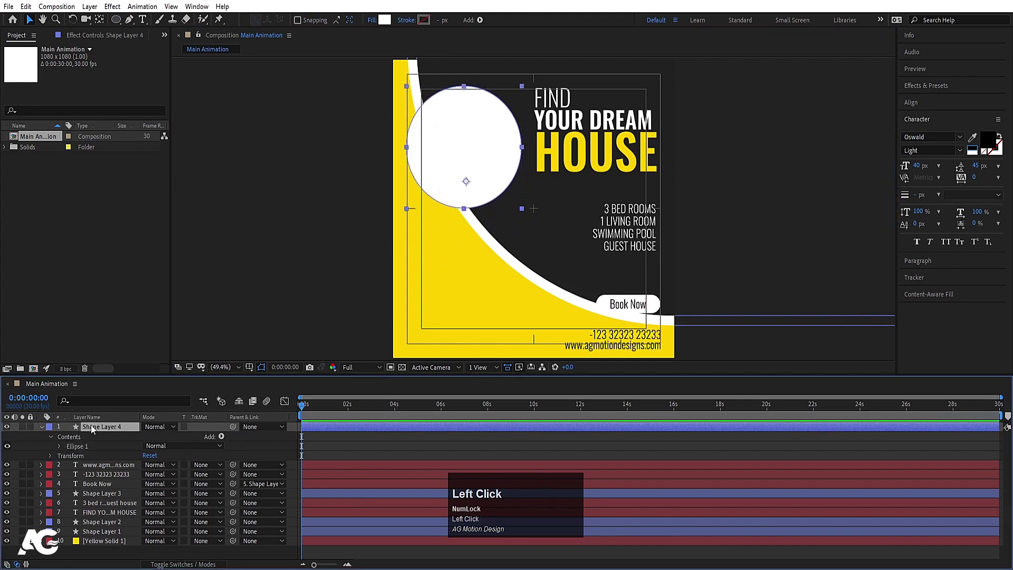
Centre the ellipse's anchor point, duplicate and arrange the white and yellow circles, then collapse properties.
key("ctrl+alt+Home")
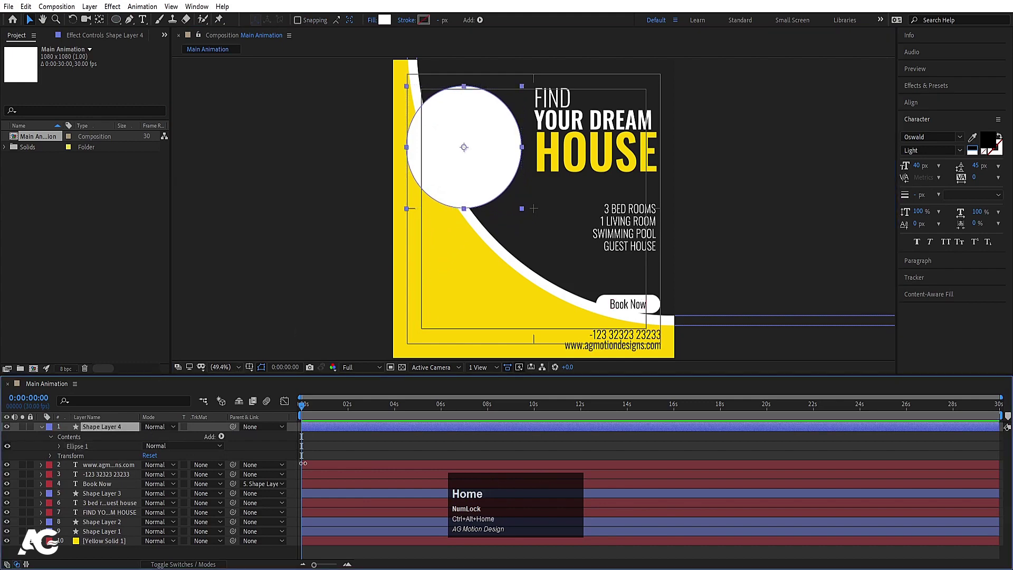
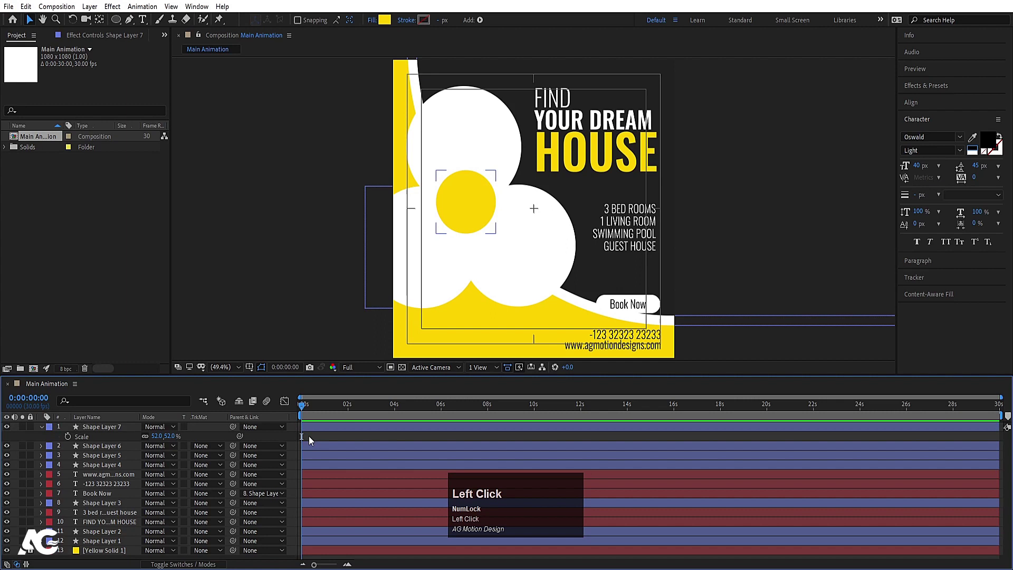
key("u")
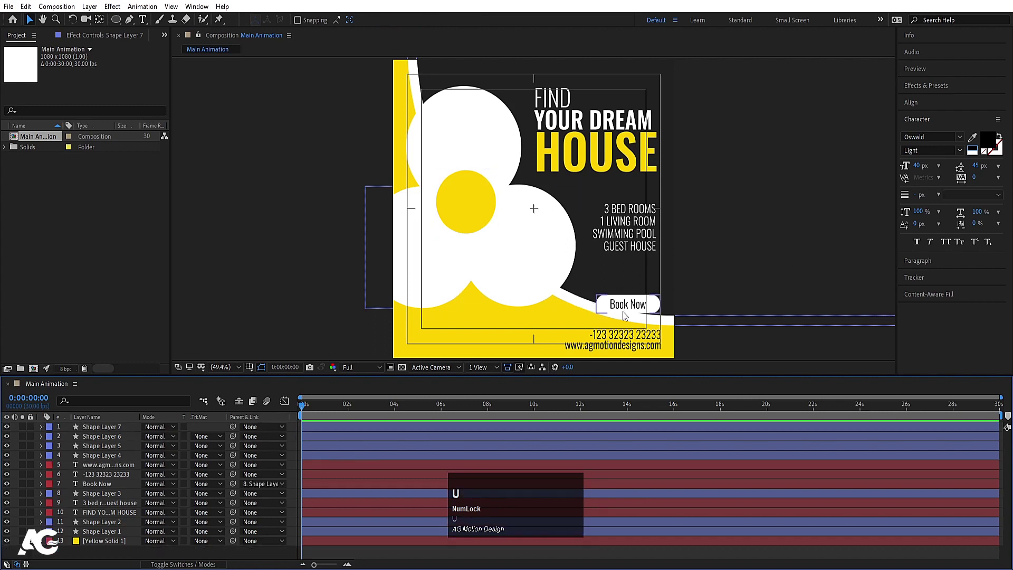
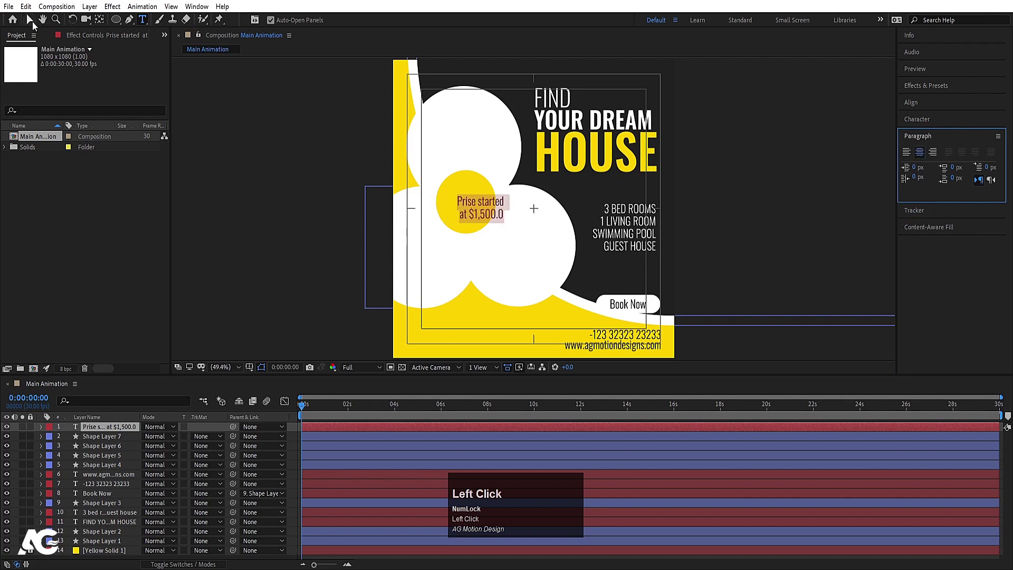
Fit the black Oswald Medium 'Prise started at $1,500.0' caption in the yellow circle and deselect.
scroll("up", 3)
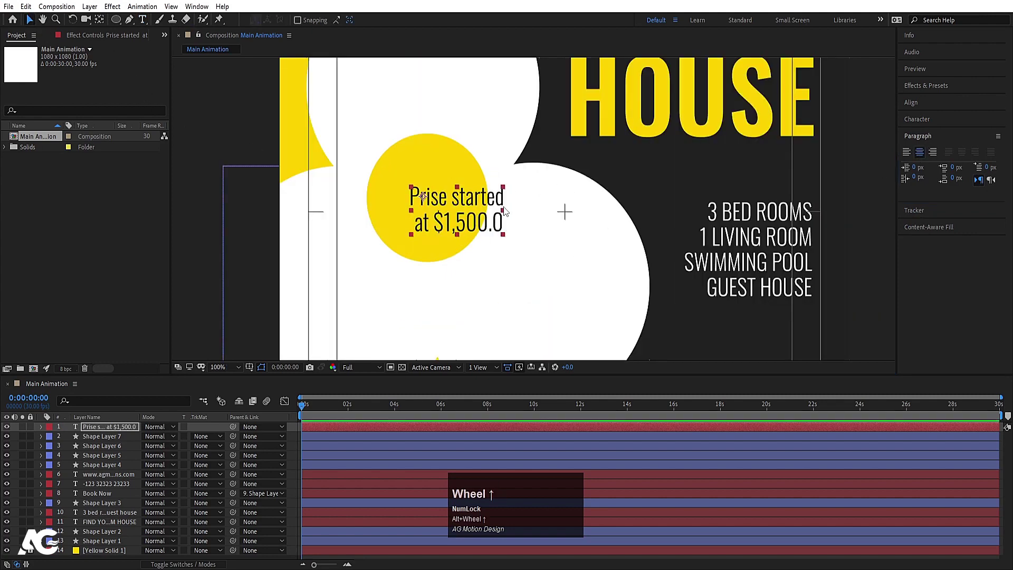
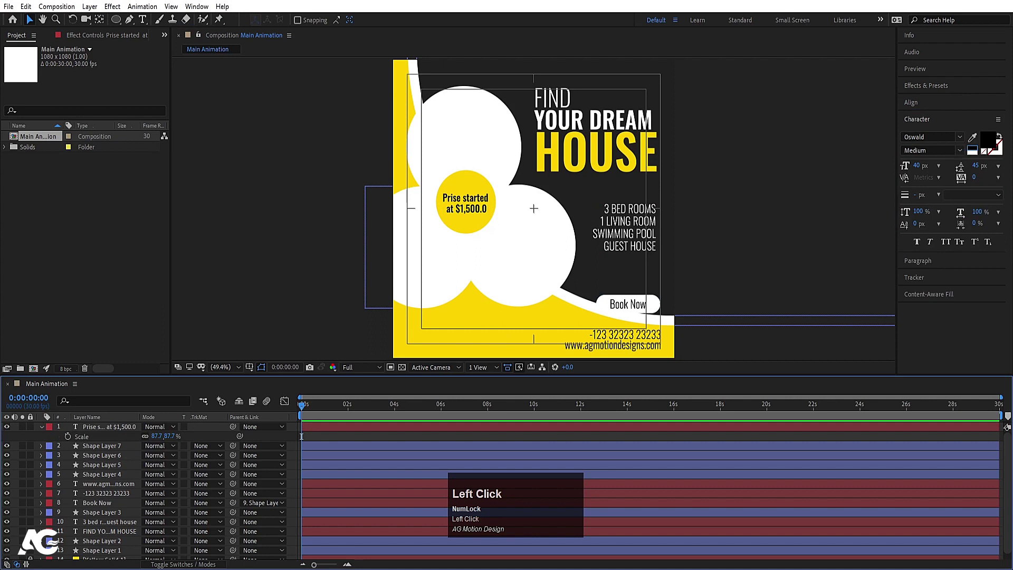
left_click(340, 437)
key("u")
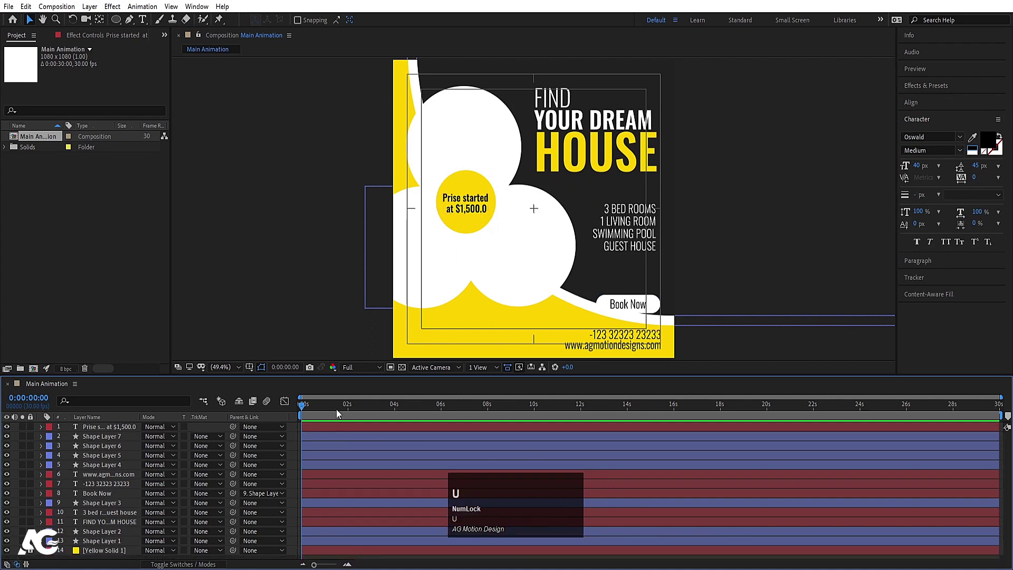
left_click(293, 510)
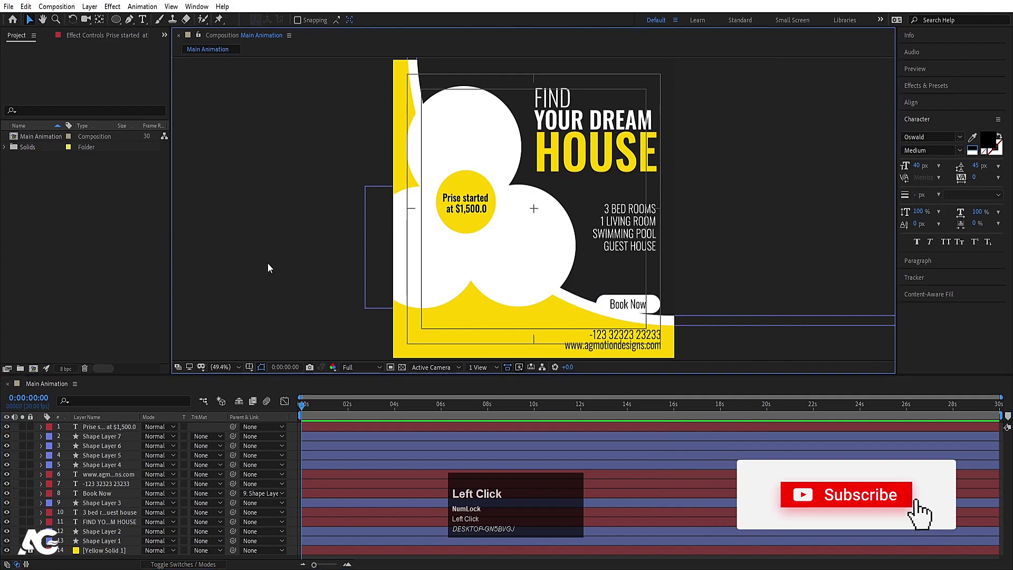
Import the first house photo (Ctrl+I) and place it over its circle as an alpha-matted fill.
key("ctrl+i")
left_click(134, 118)
key("Return")
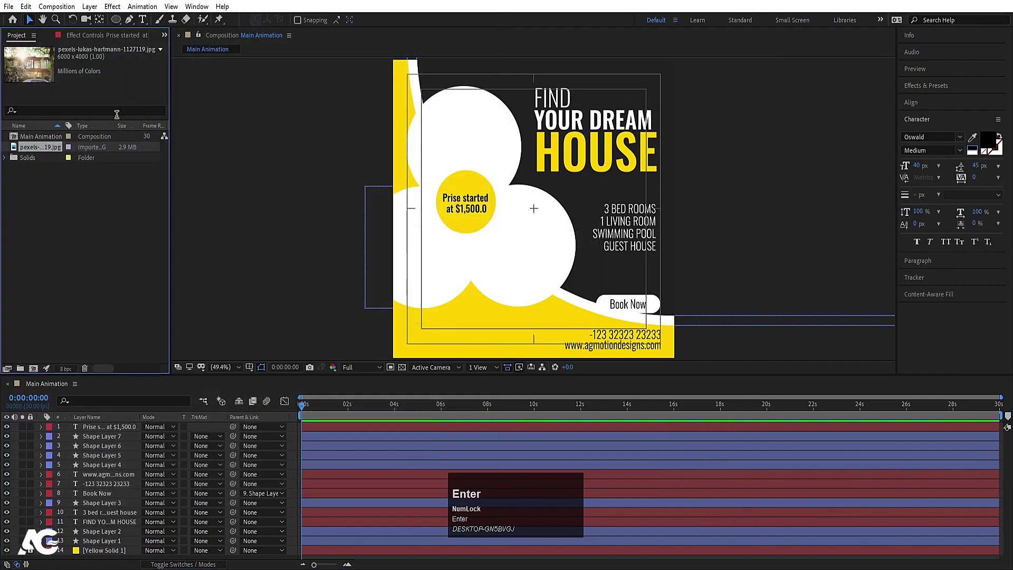
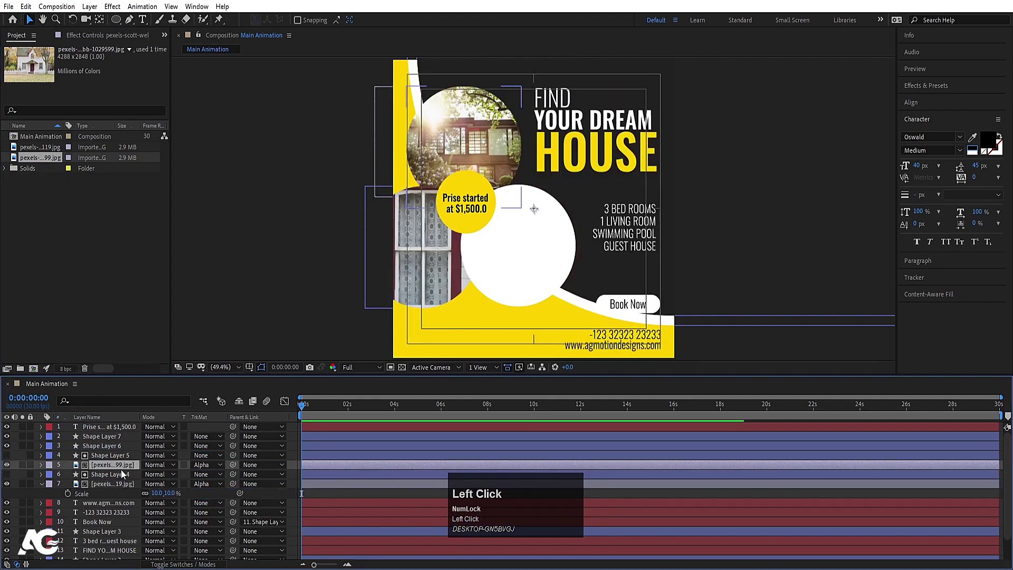
key("s")
left_click_drag(161, 476, 111, 289)
Import the grass-roof house photo, drop it into the composition and reveal its scale to fit the large circle.
key("ctrl+i")
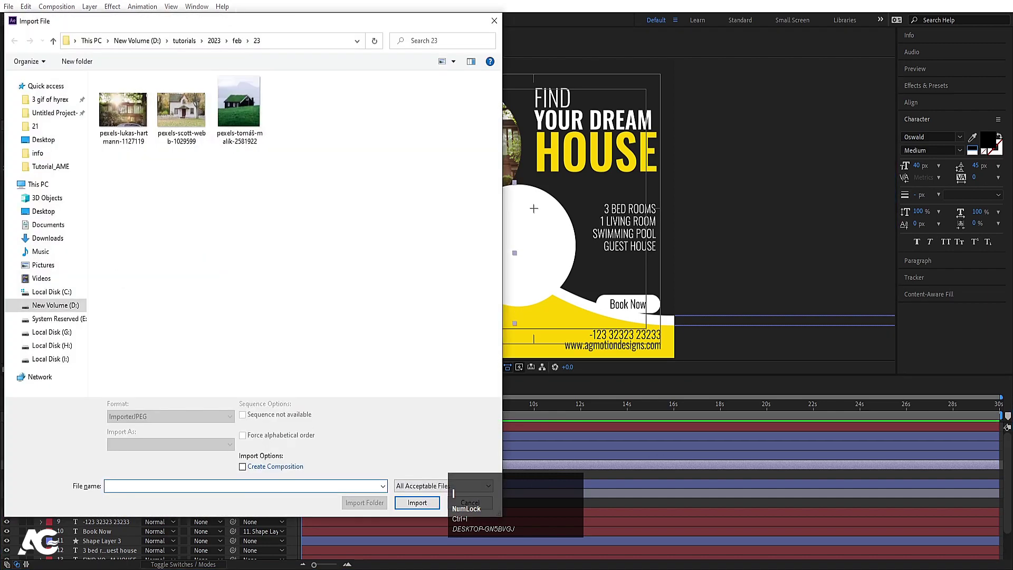
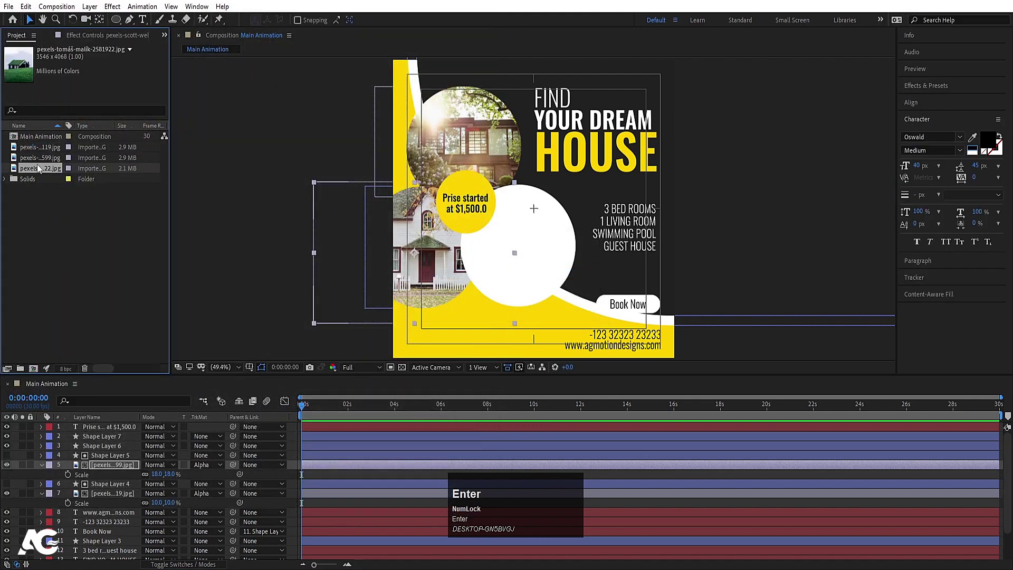
left_click_drag(28, 174, 205, 461)
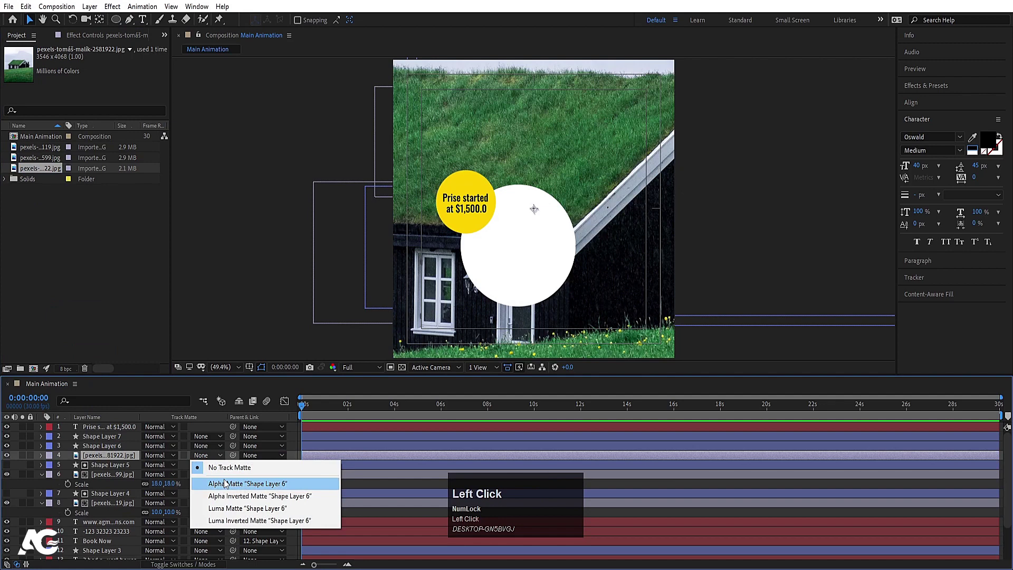
key("s")
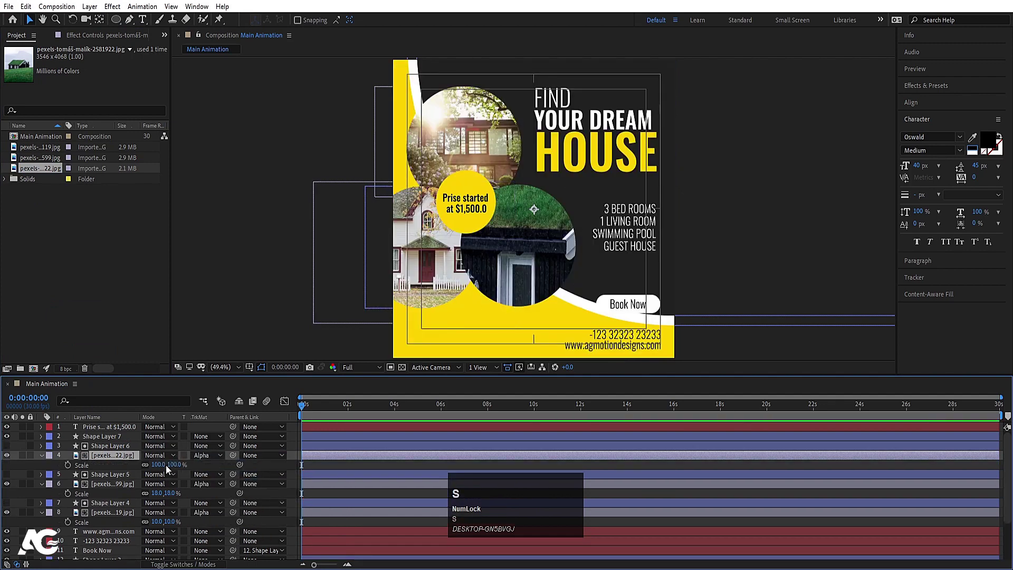
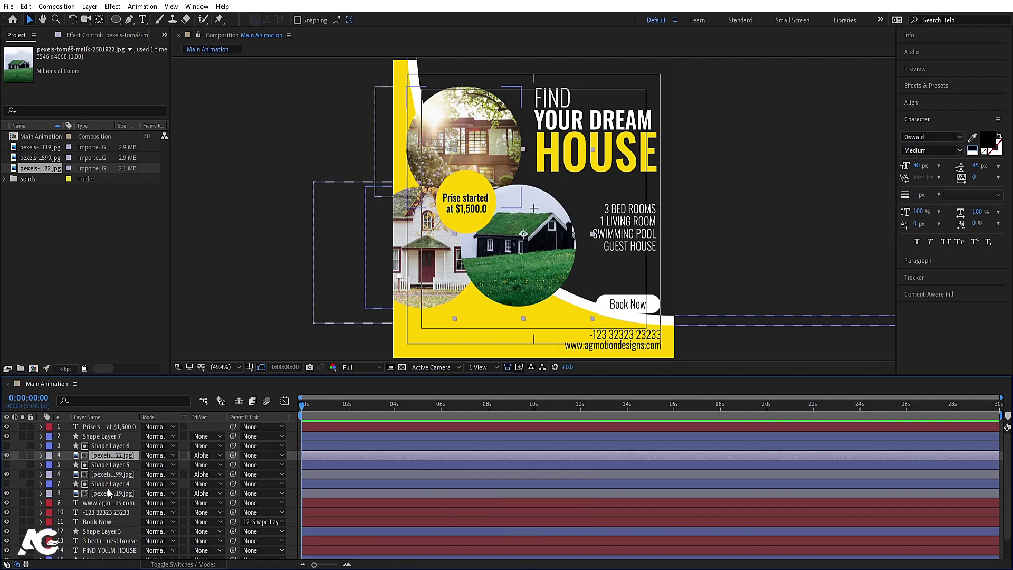
Pre-compose the circle and photo layers into Pre-comp 1 and nudge it slightly lower.
left_click(106, 492)
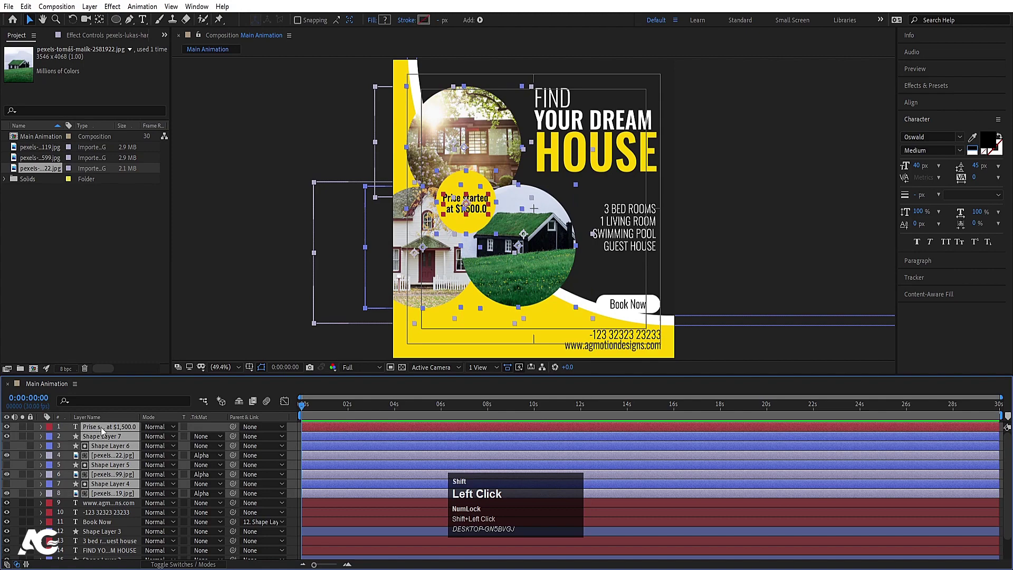
right_click(101, 433)
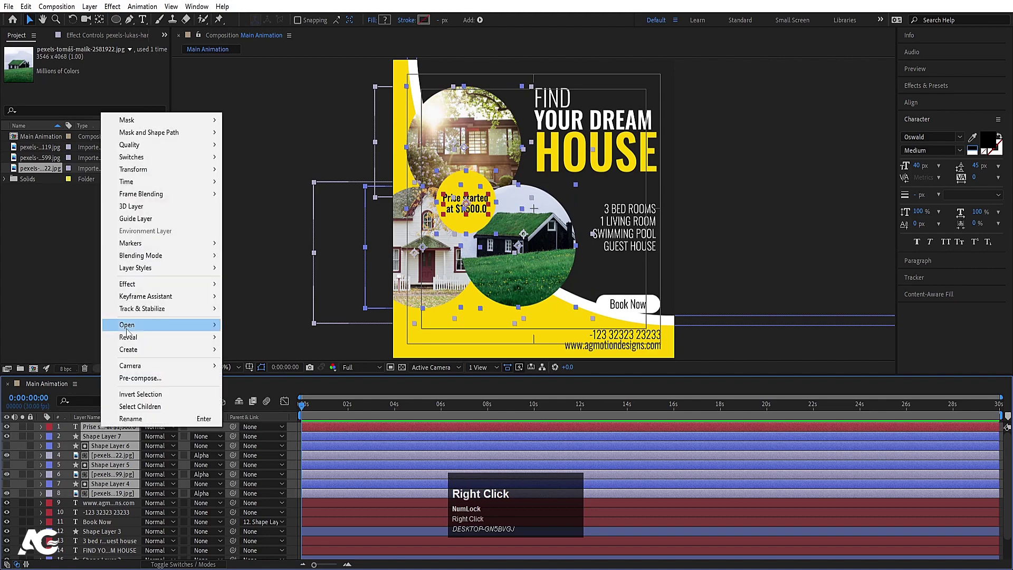
left_click(120, 353)
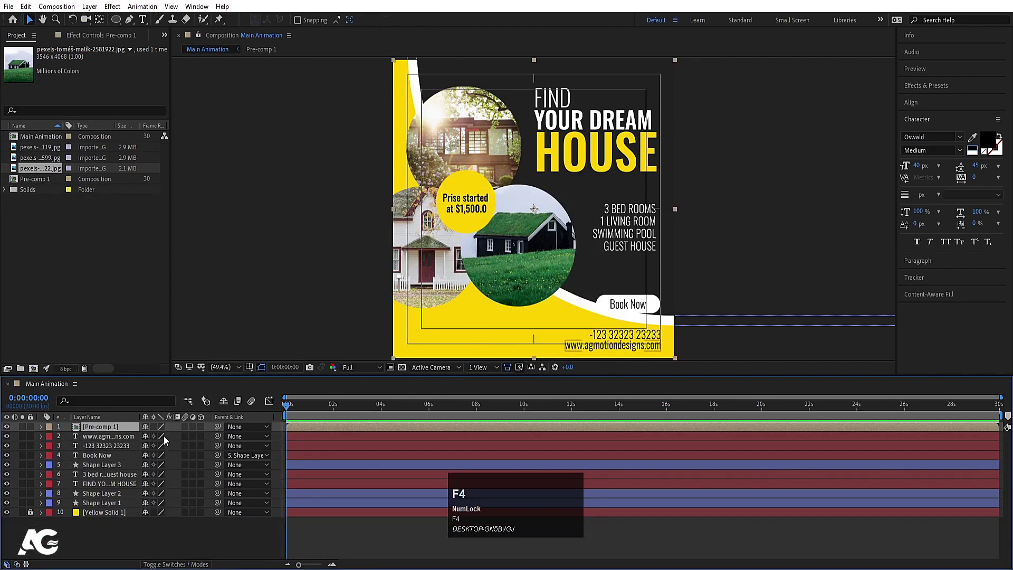
left_click_drag(156, 434, 113, 464)
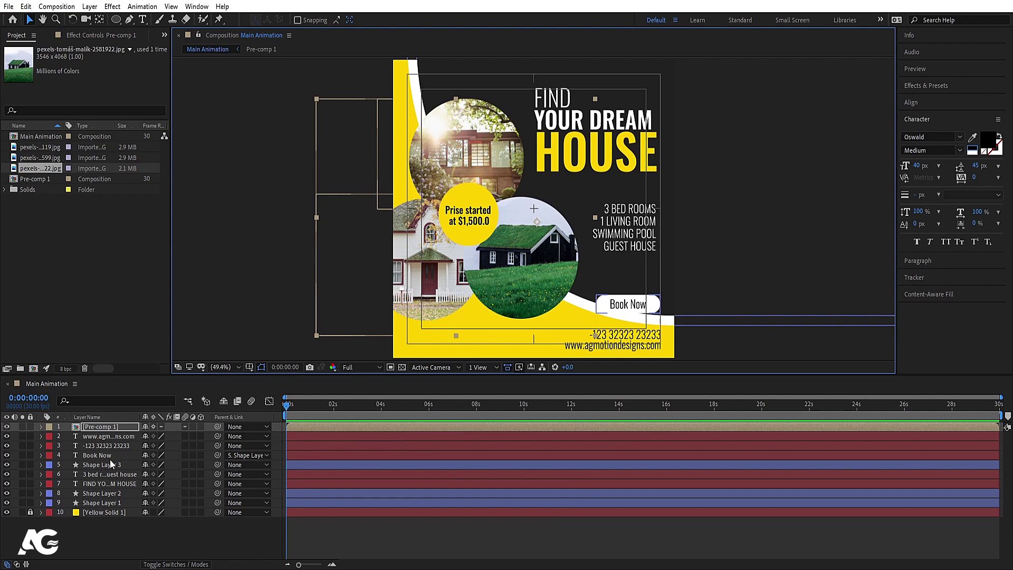
left_click(107, 466)
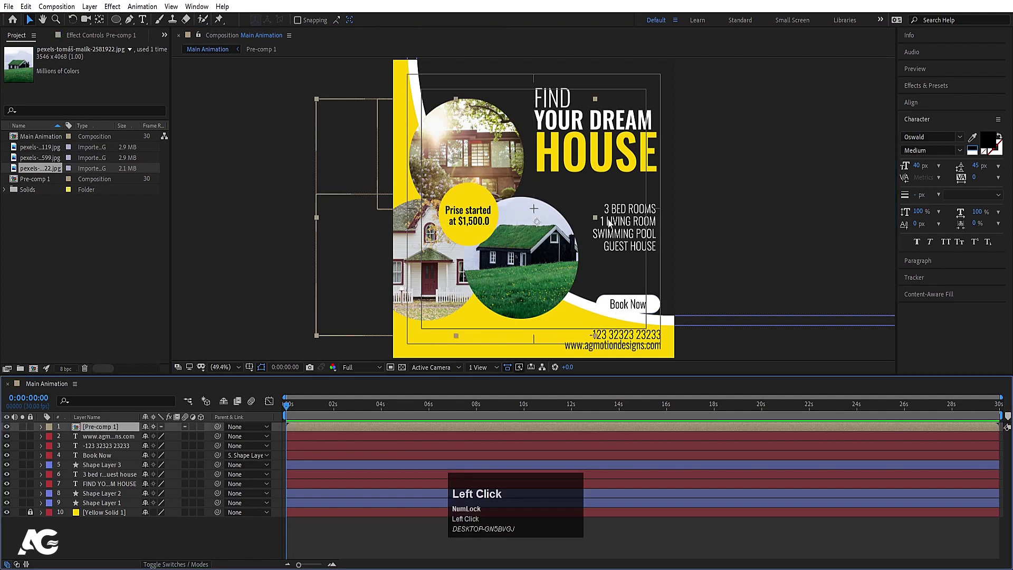
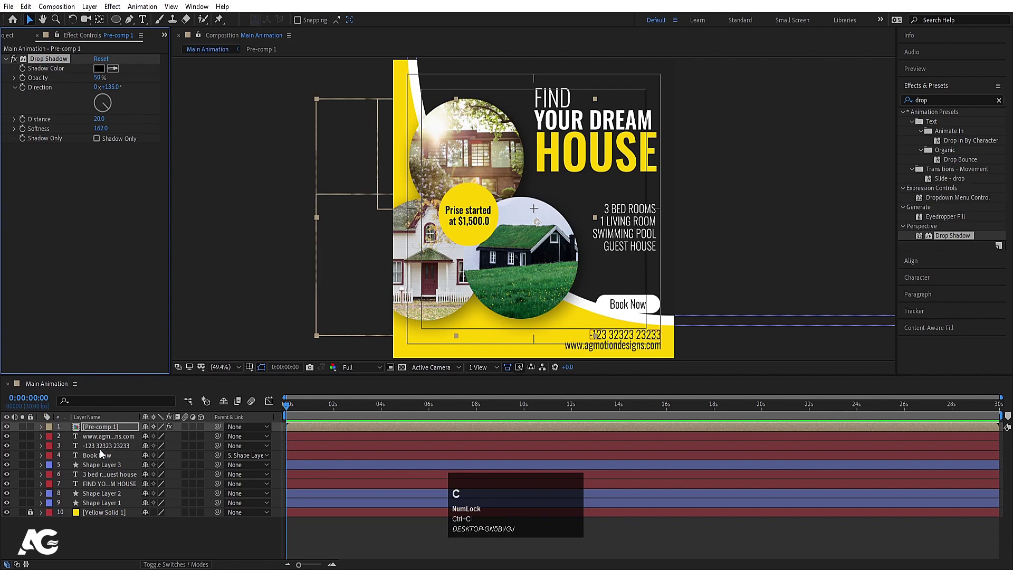
Paste the Drop Shadow effect onto Pre-comp 1, the headline, room list and each shape layer.
left_click(97, 459)
key("ctrl+v")
left_click(642, 231)
key("ctrl+v")
left_click(607, 135)
key("ctrl+v")
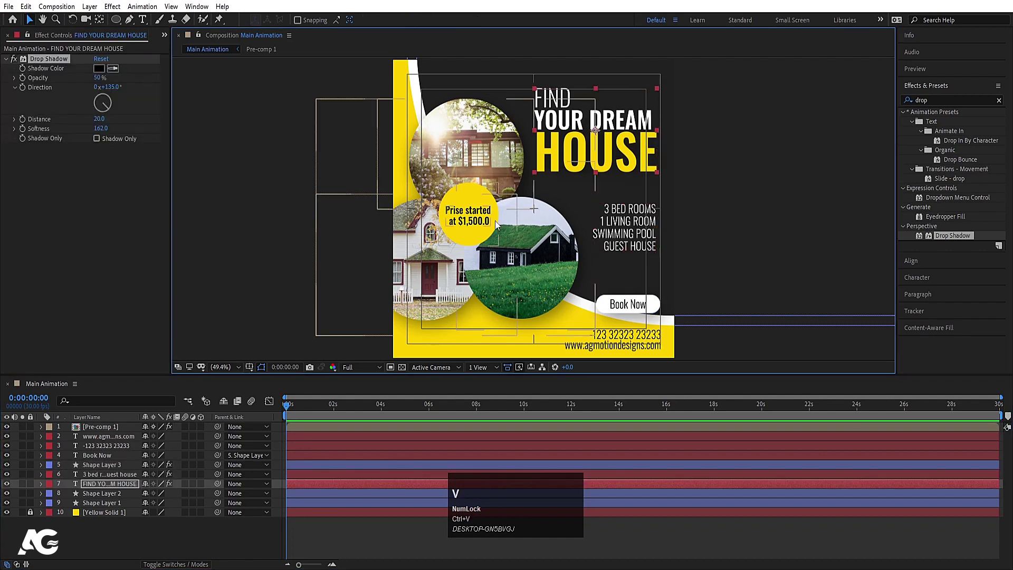
key("ctrl+v")
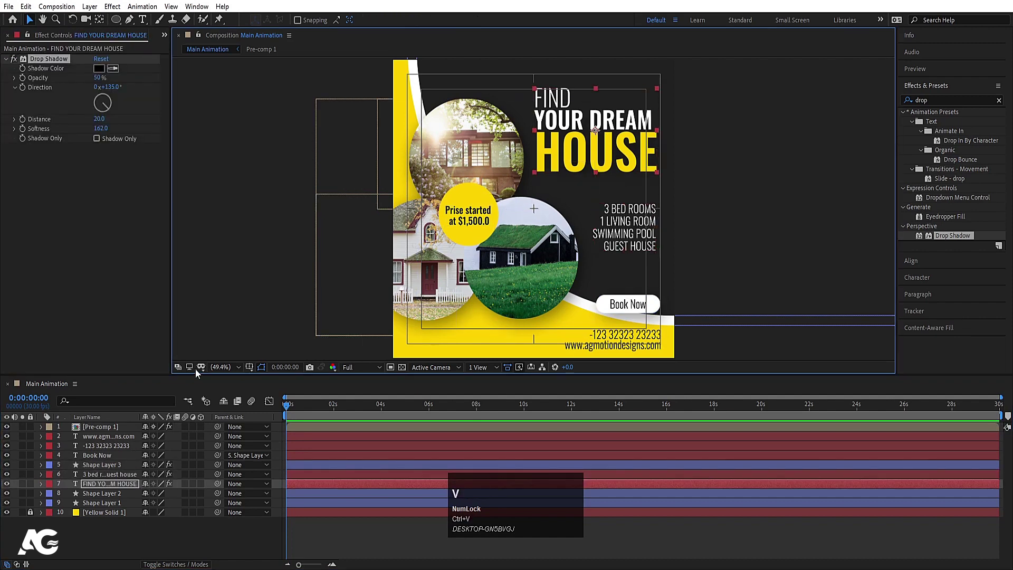
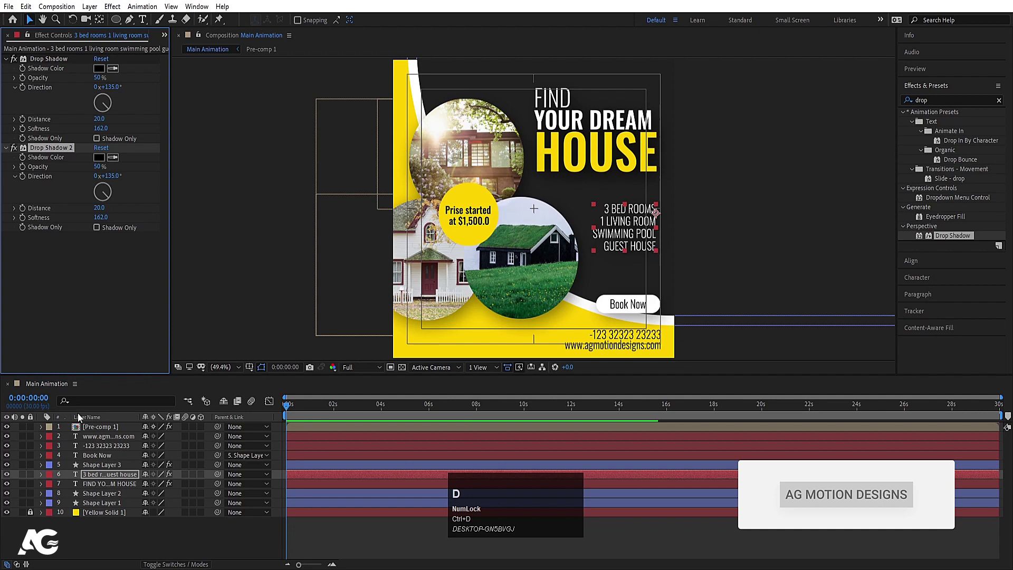
left_click(83, 501)
key("ctrl+v")
left_click(94, 511)
key("ctrl+v")
left_click(87, 531)
key("`")
key("`")
Keyframe the circle shapes' Scale from 0% at frame 0 to 100% later in the timeline.
left_click(108, 434)
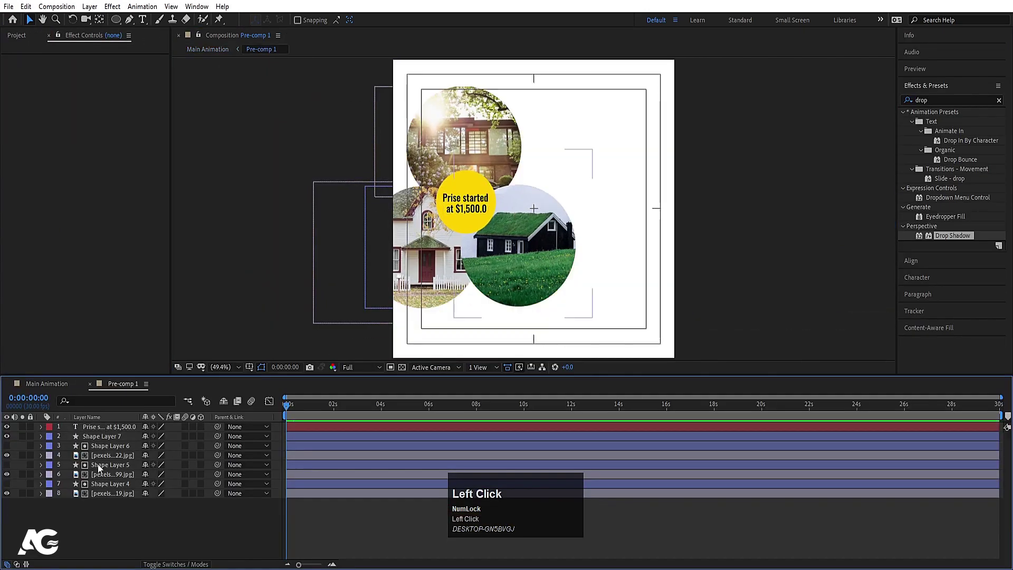
left_click(95, 467)
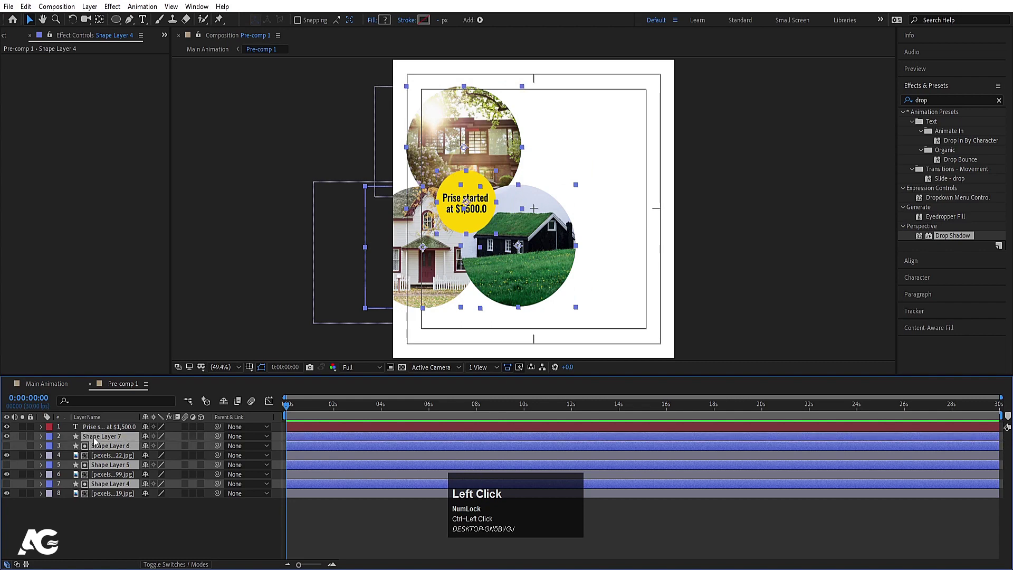
key("s")
left_click(70, 448)
key("=")
key("=")
left_click(385, 411)
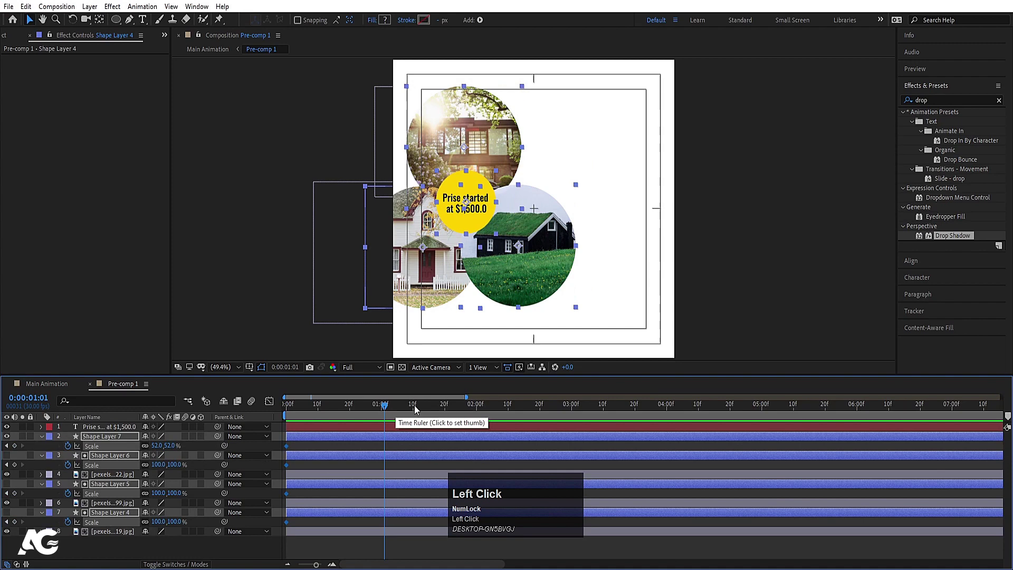
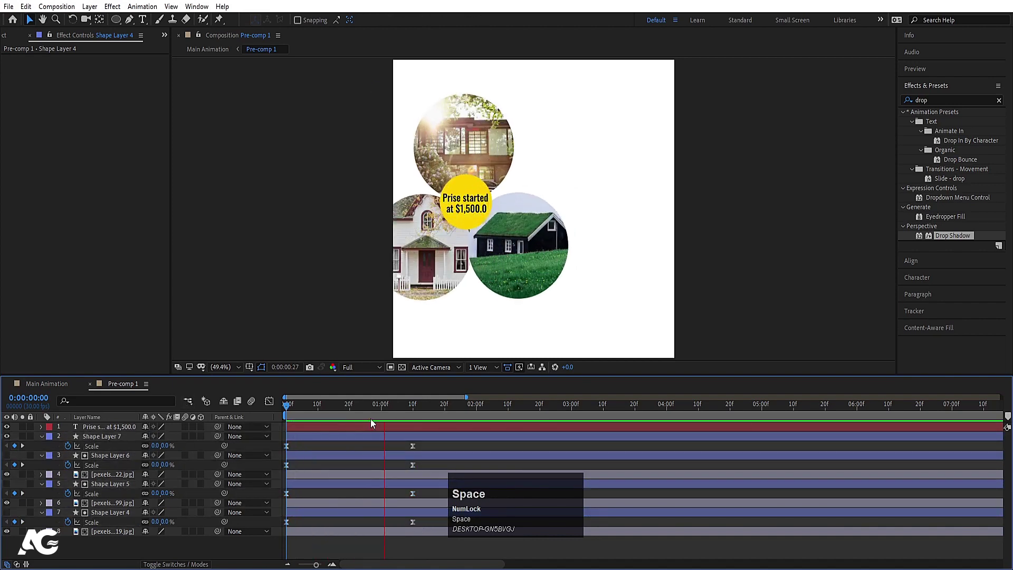
Duplicate a circle as Shape Layer 8 and set it as the price text's alpha track matte.
left_click(402, 440)
key("ctrl+d")
left_click_drag(98, 439, 99, 444)
key("F4")
left_click(201, 442)
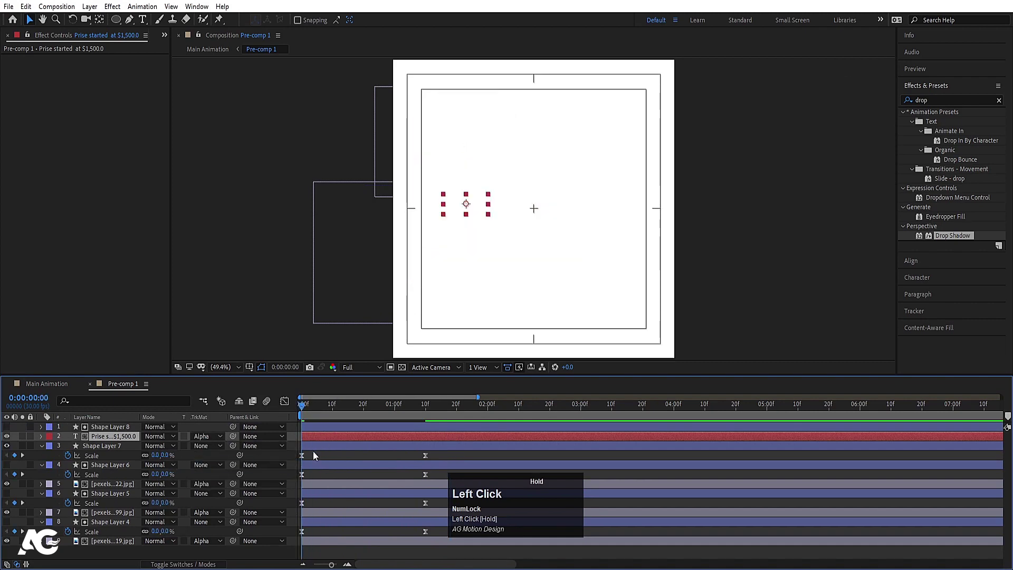
Give all the scale keyframes a sharp ease-out curve in the Graph Editor.
key("u")
left_click_drag(440, 547, 283, 409)
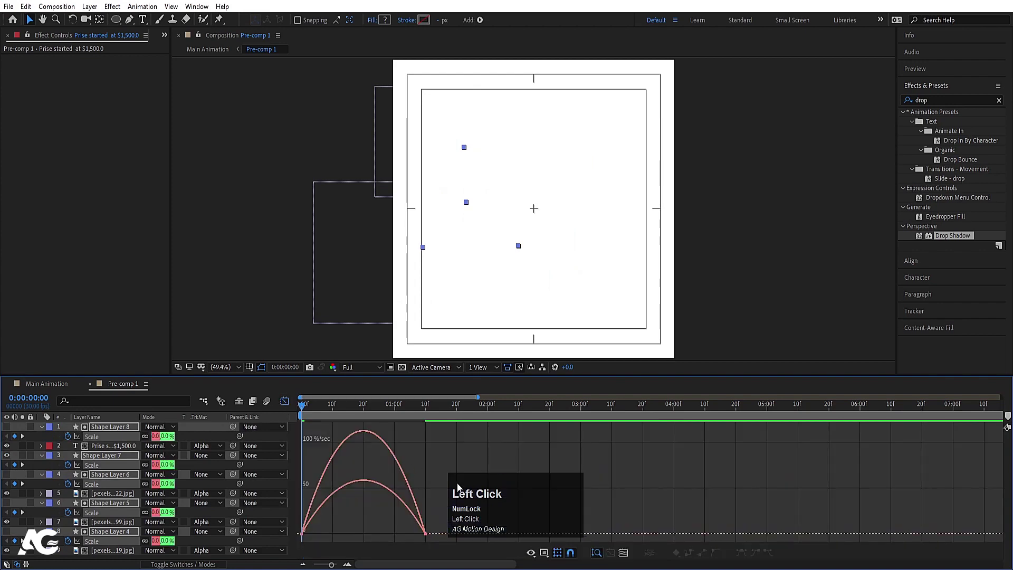
left_click_drag(479, 484, 338, 520)
left_click(338, 519)
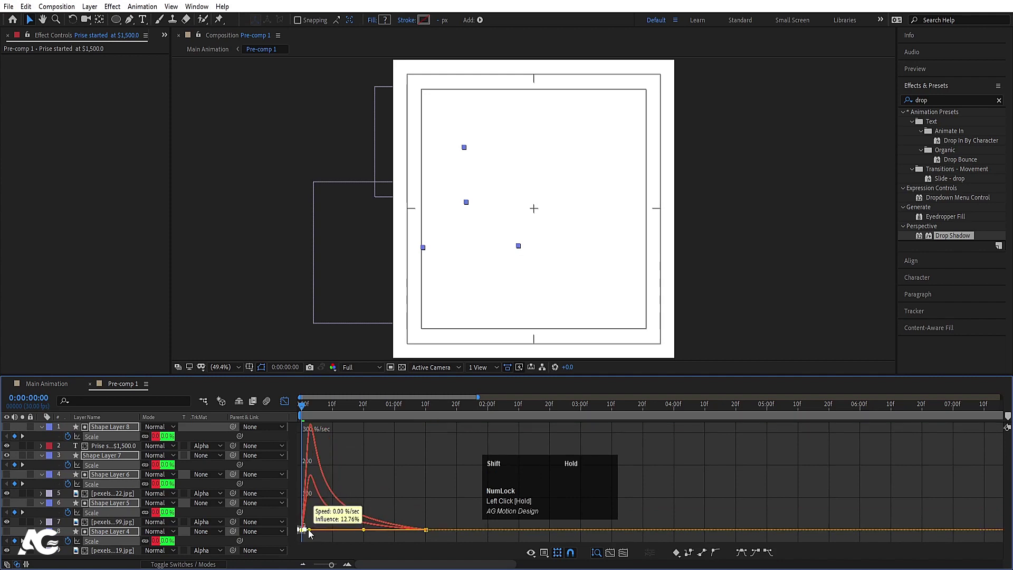
left_click(285, 409)
scroll("down", 3)
Stagger each circle shape's start, including badge Shape Layer 8, so they pop in one after another.
left_click(320, 511)
key("space")
left_click(333, 410)
key("[")
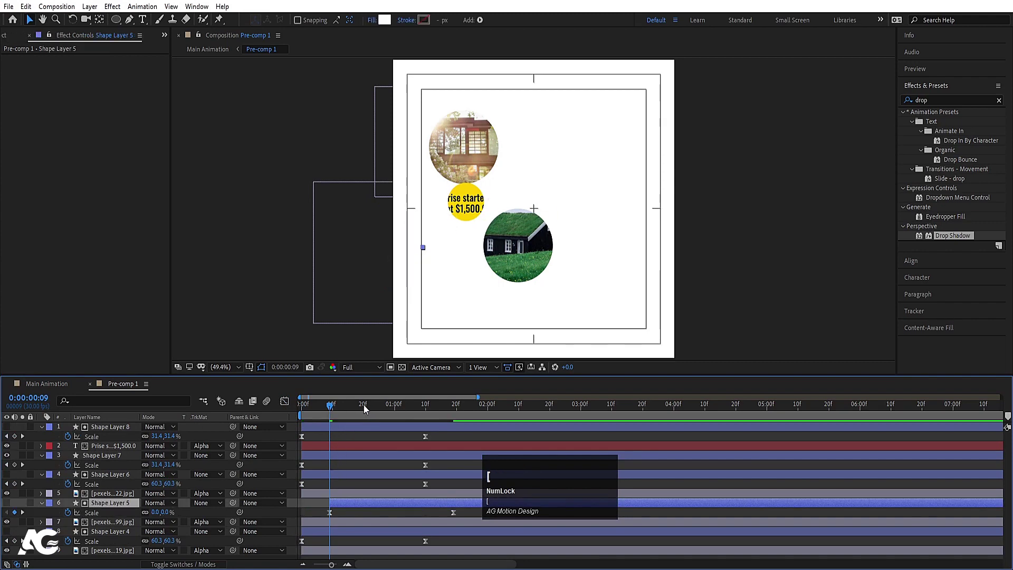
left_click(364, 407)
key("[")
left_click(396, 407)
key("[")
left_click(399, 426)
key("space")
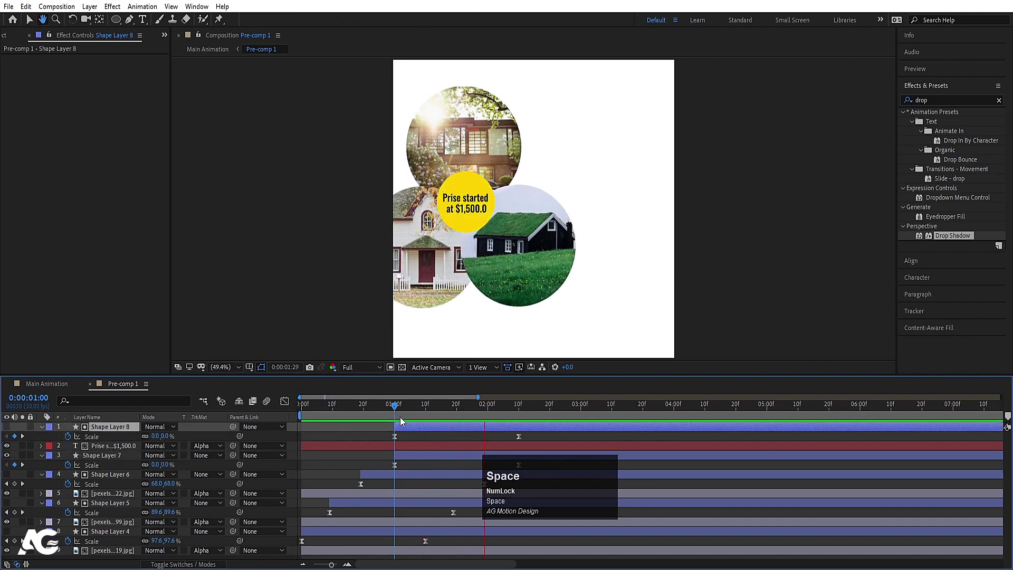
left_click(381, 409)
key("space")
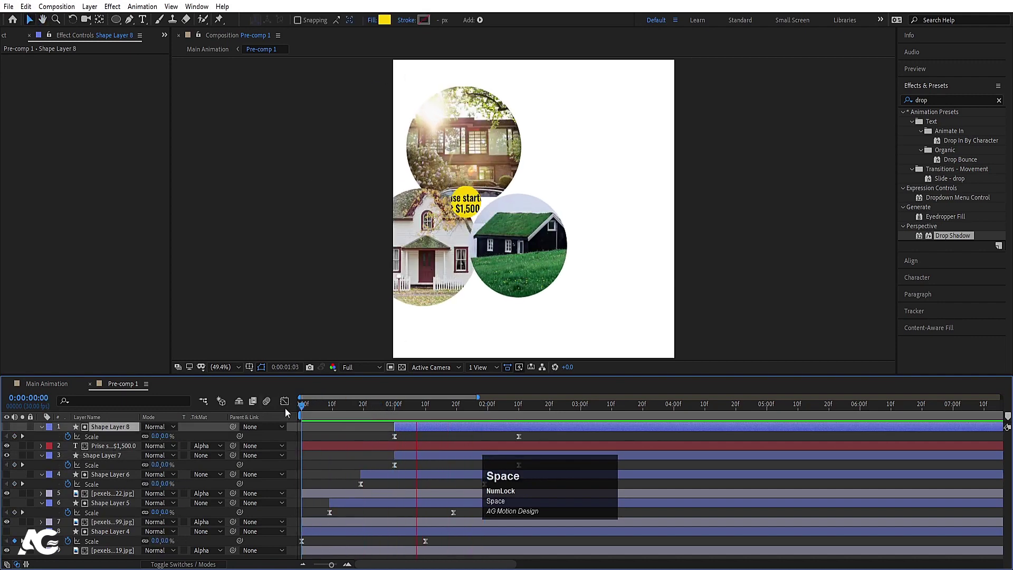
key("space")
Expose the price text's Position and keyframe it starting lower, below the badge.
left_click(394, 416)
key("[")
key("p")
left_click_drag(68, 462, 524, 416)
key("j")
left_click(14, 461)
key("j")
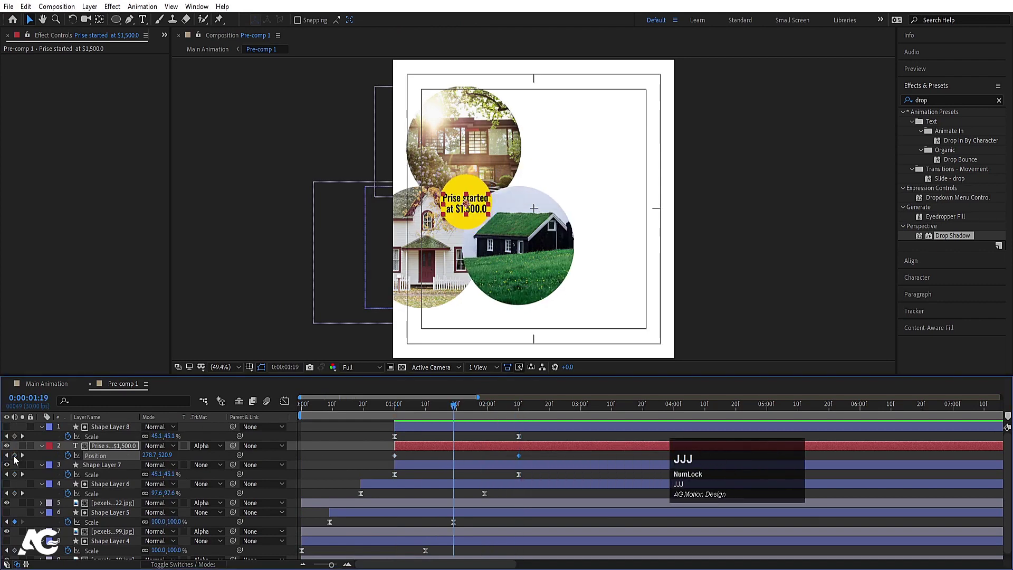
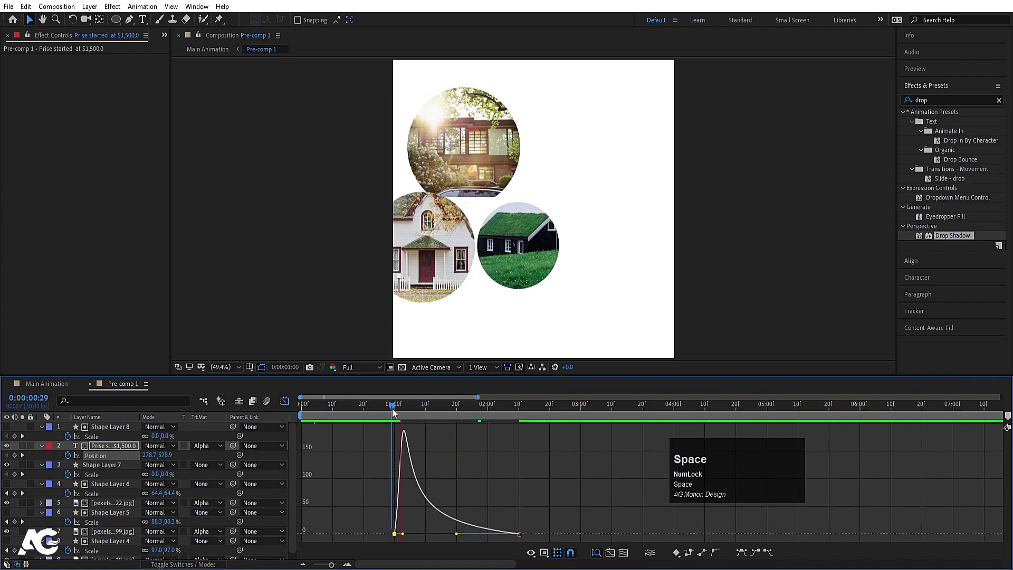
Preview the price text sliding up at two seconds, then return to the Main Animation composition.
left_click(289, 398)
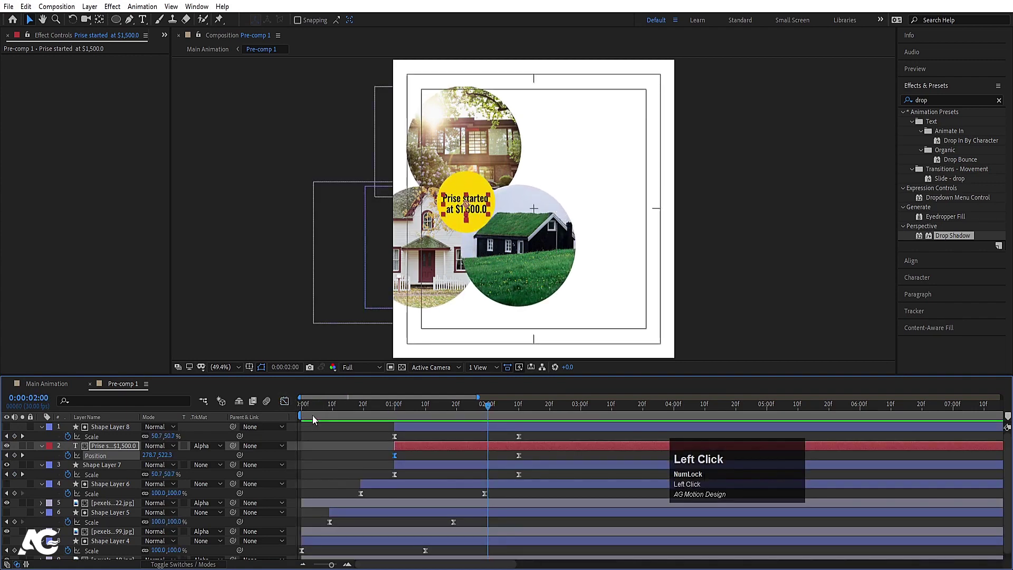
key("space")
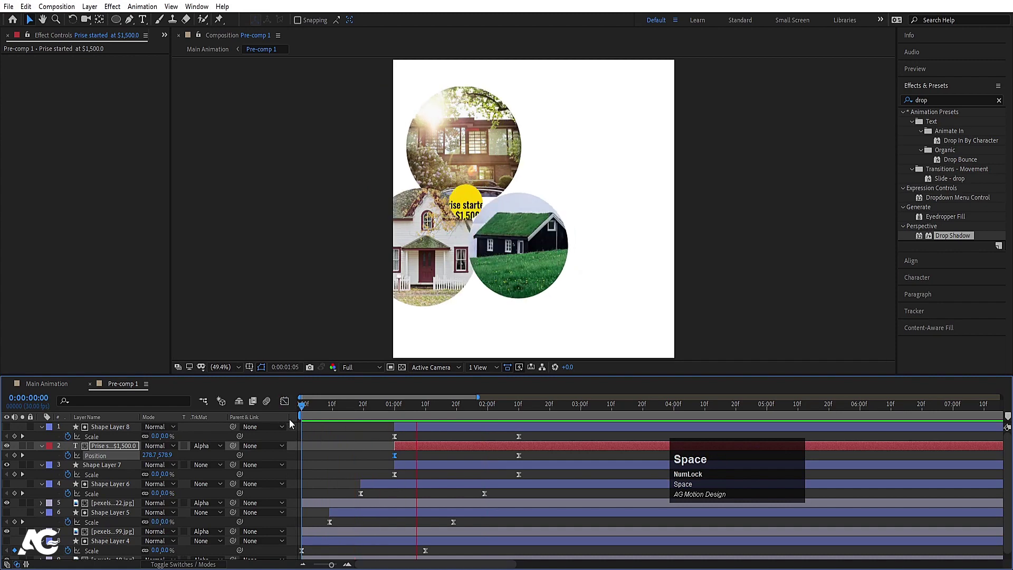
left_click(317, 416)
key("space")
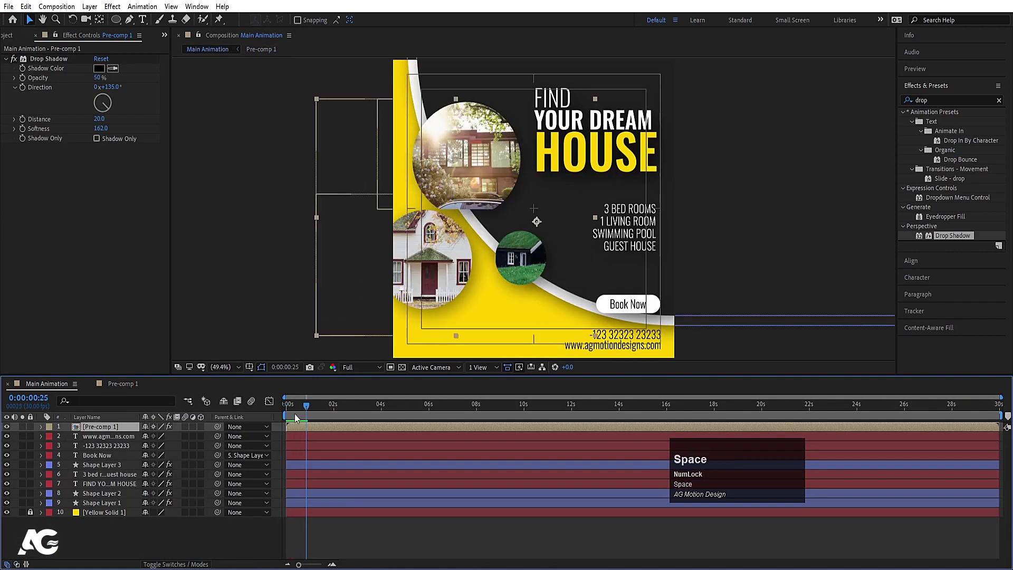
Keyframe Shape Layers 1 and 2 to grow from 0% to full scale.
key("-")
left_click(96, 503)
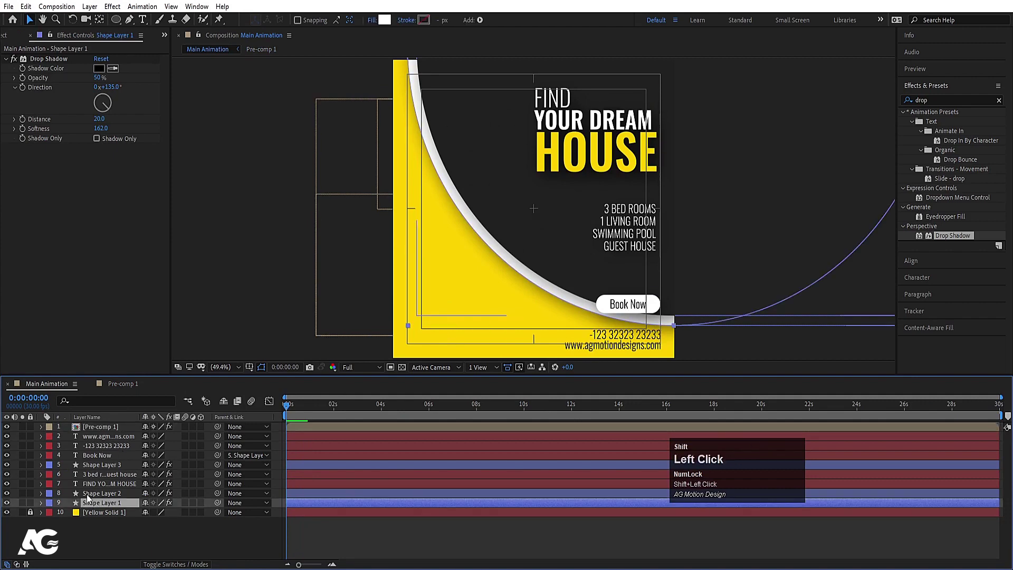
key("s")
left_click(70, 508)
key("=")
left_click(416, 408)
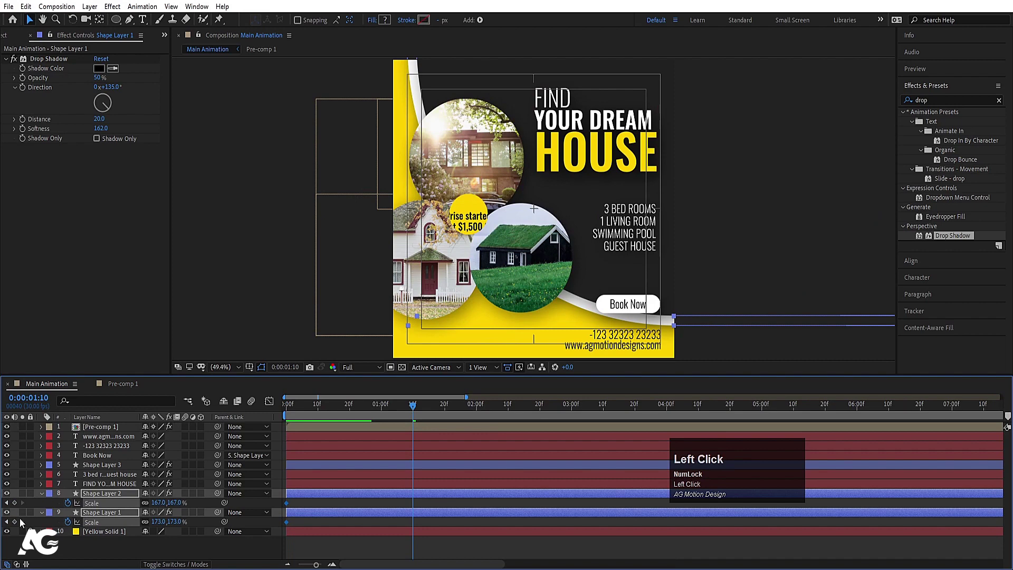
key("j")
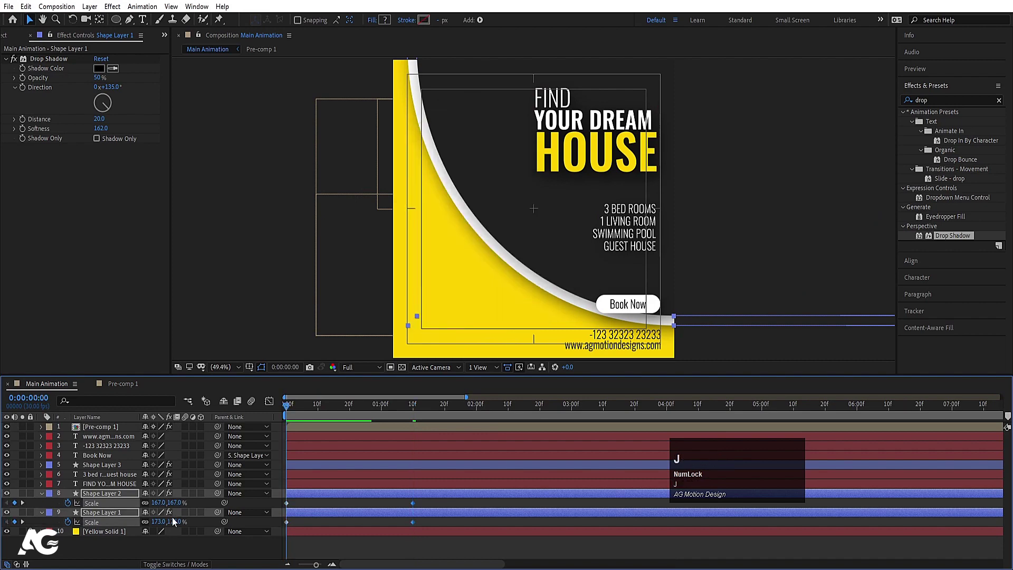
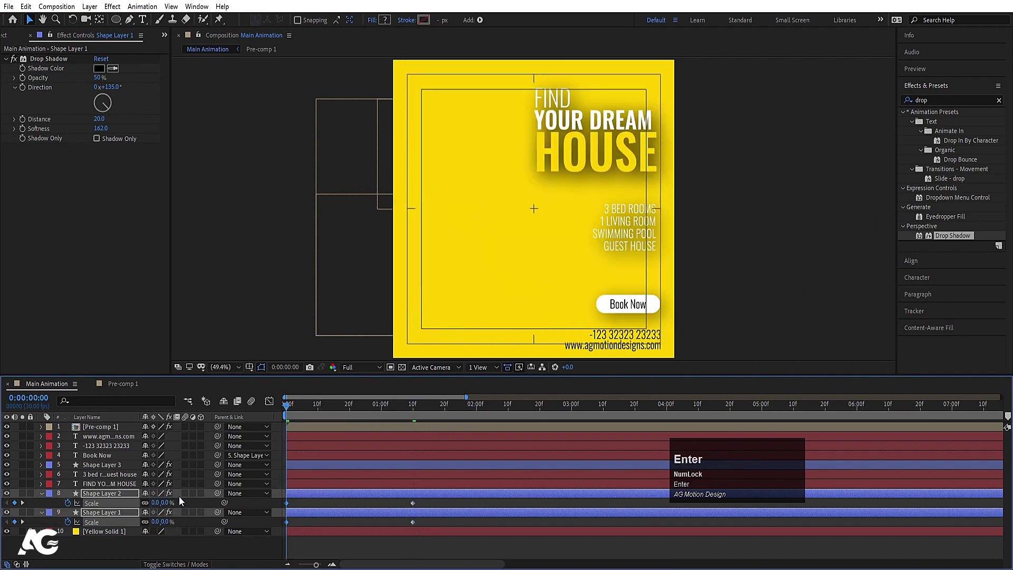
left_click_drag(334, 502, 106, 467)
Keyframe the Book Now button's scale from 0% with a sharp ease-out in the Graph Editor.
key("s")
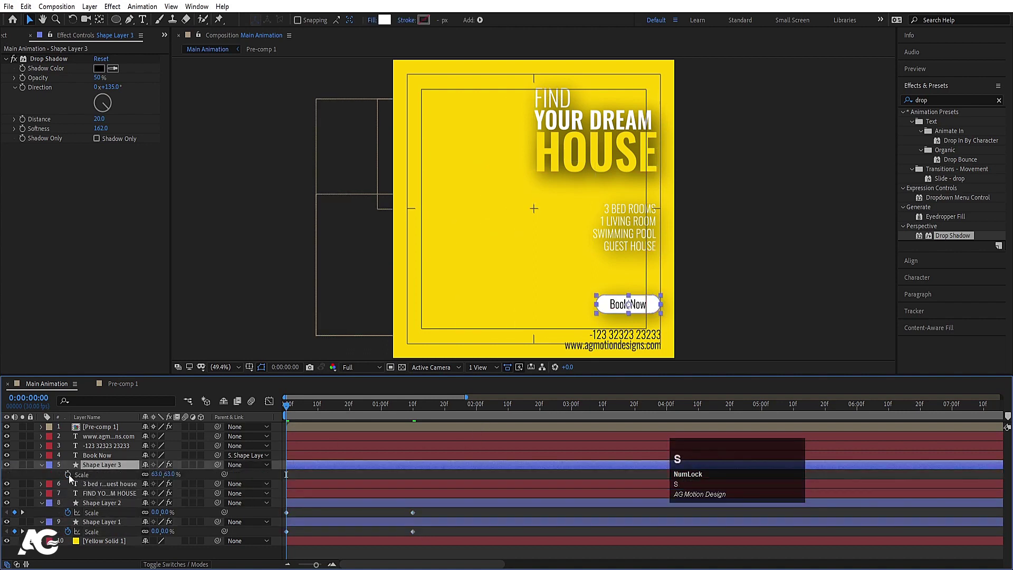
left_click(71, 480)
key("k")
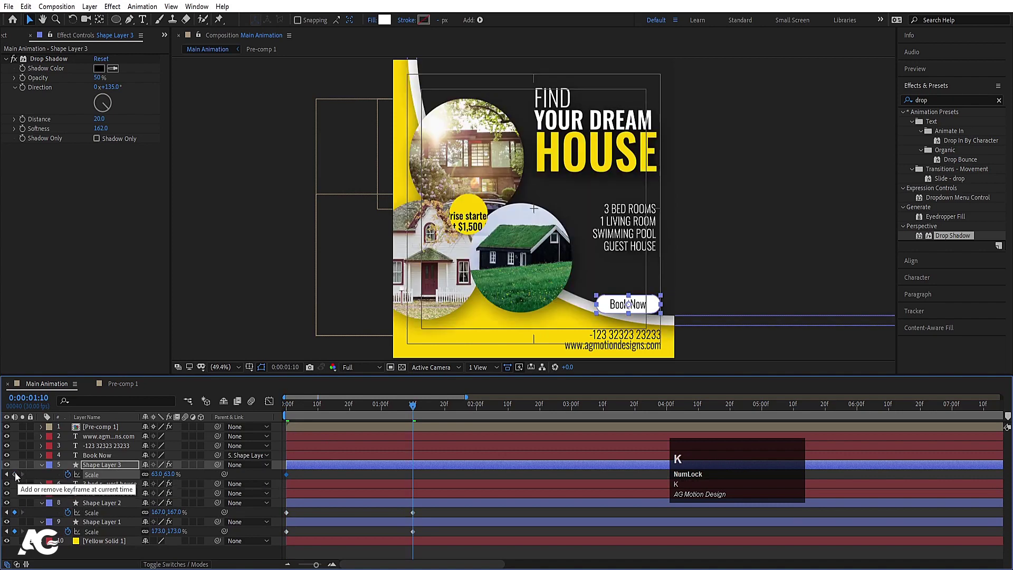
left_click(17, 476)
key("j")
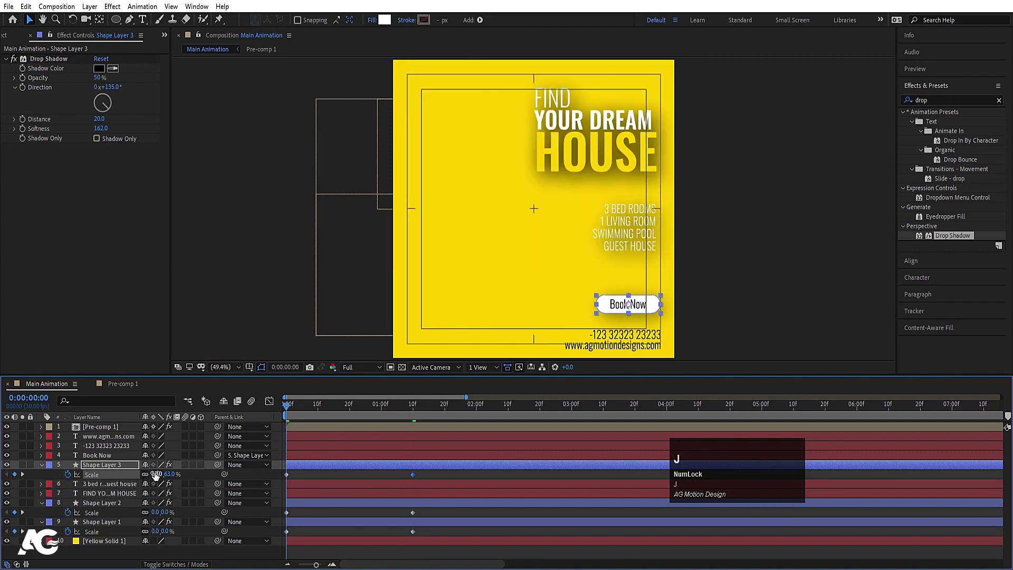
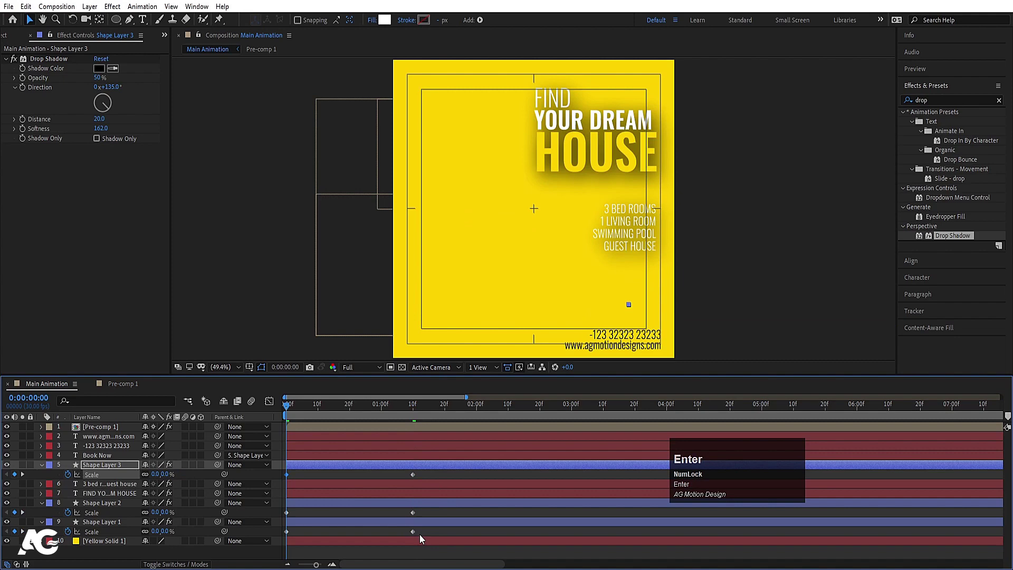
left_click(372, 510)
key("F9")
left_click(274, 409)
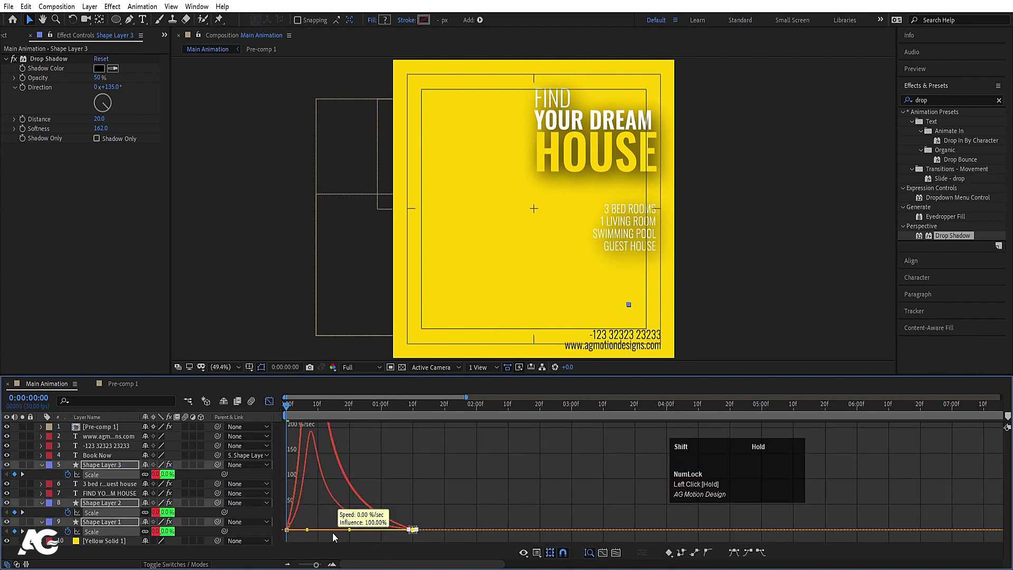
left_click_drag(314, 529, 269, 402)
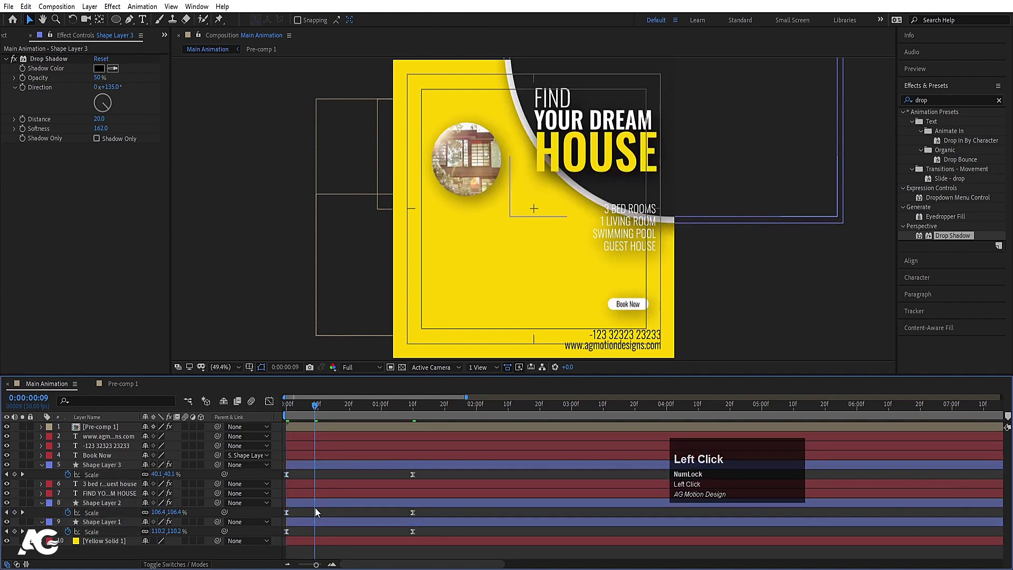
Delay Shape Layer 2 and the button's pops by a few frames and scrub to preview them growing in.
key("[")
left_click(316, 508)
key("[")
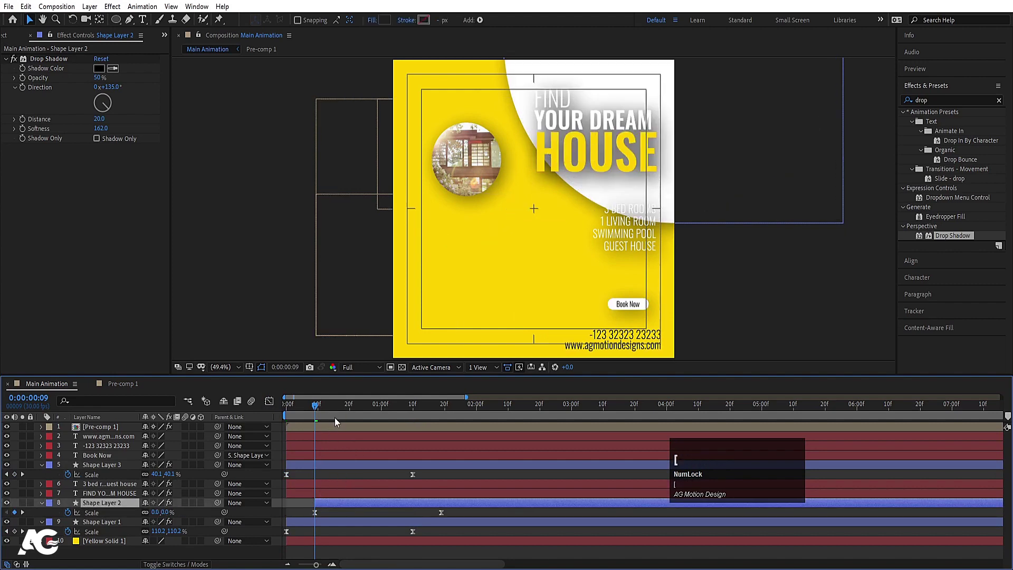
left_click(350, 409)
key("[")
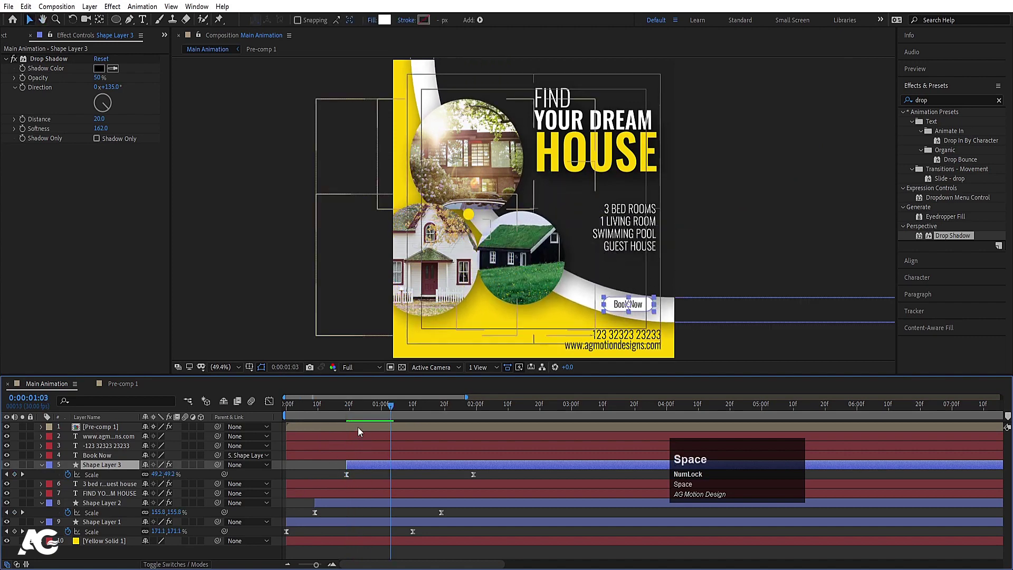
left_click_drag(375, 414, 86, 457)
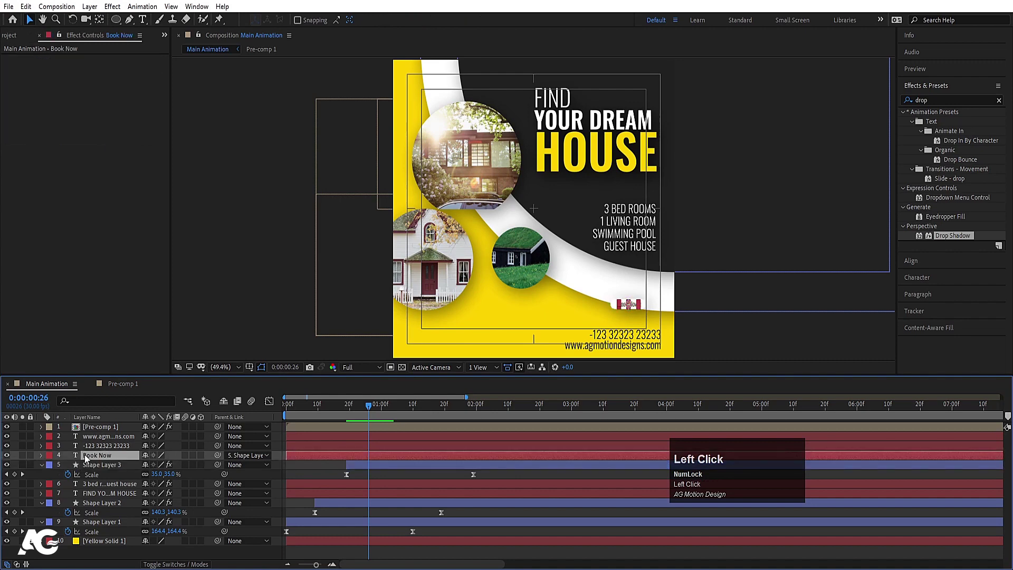
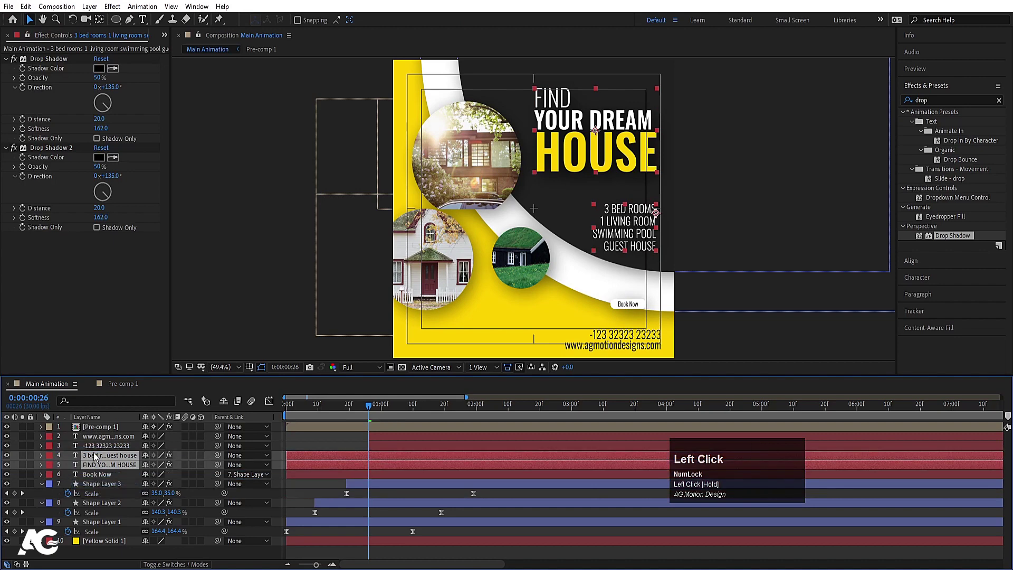
Keyframe Position and Opacity on the text layers so they slide in from the right and fade up.
key("[")
left_click(88, 444)
key("p")
left_click(71, 452)
key("t")
left_click(71, 453)
key("u")
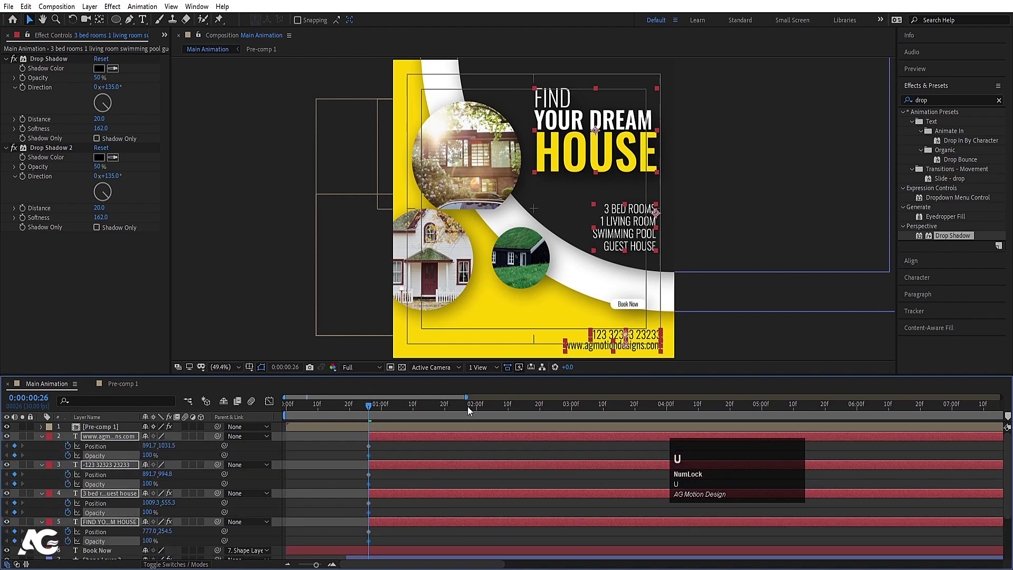
left_click(475, 409)
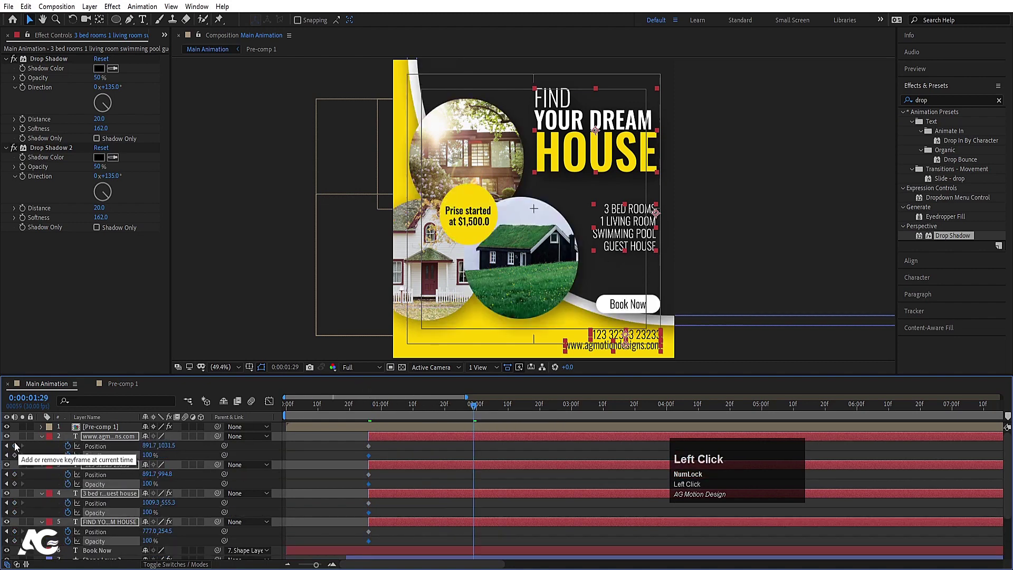
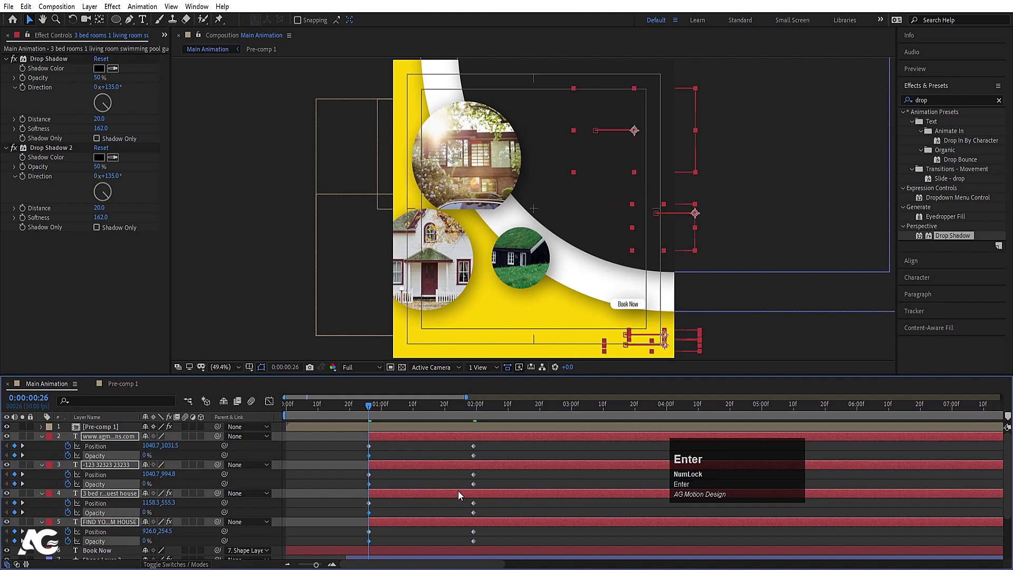
scroll("down", 3)
Easy-ease the text keyframes (F9) and shape their speed curve in the Graph Editor.
left_click_drag(489, 491, 365, 363)
key("F9")
left_click_drag(274, 405, 388, 526)
left_click_drag(389, 526, 373, 539)
key("space")
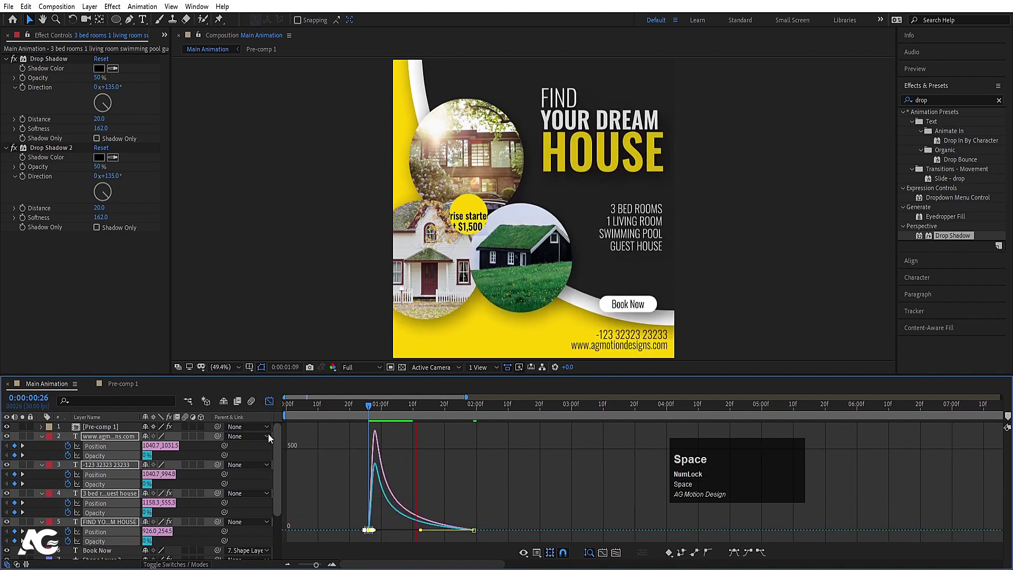
left_click_drag(272, 408, 398, 512)
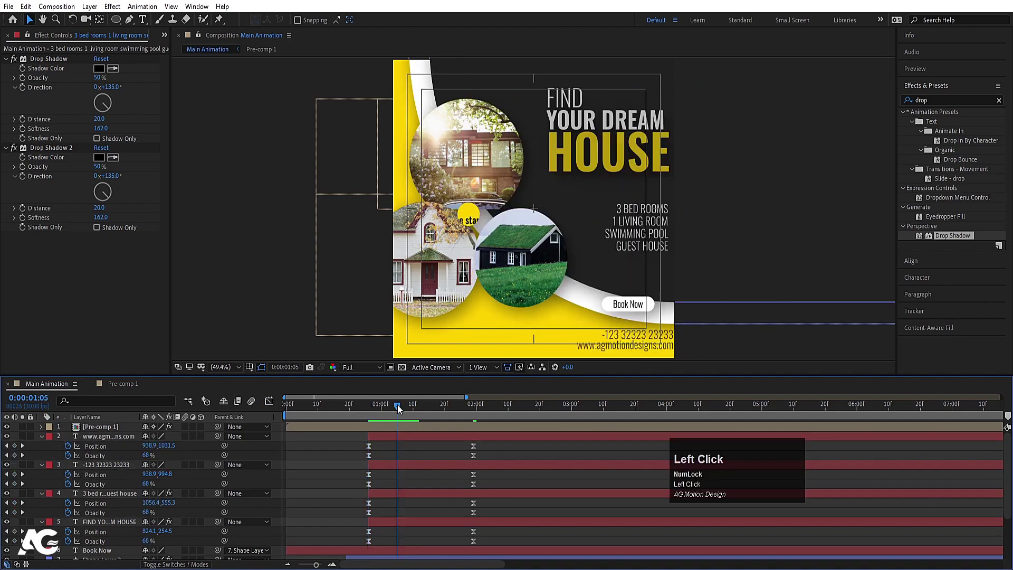
Offset the headline, feature list, phone and web text layers by a few frames each, then collapse properties.
key("[")
left_click(425, 408)
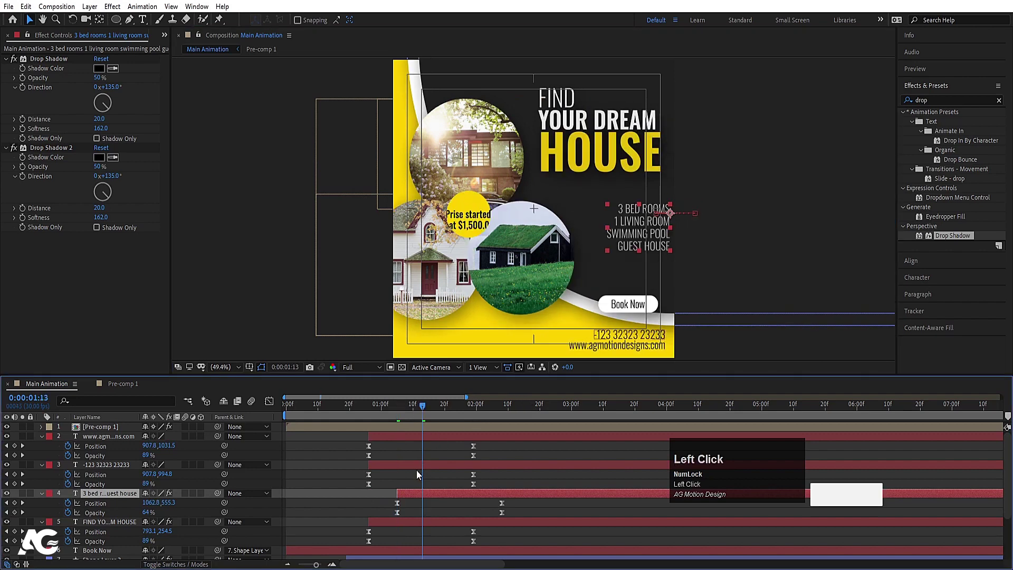
key("[")
left_click(448, 406)
key("[")
key("space")
key("space")
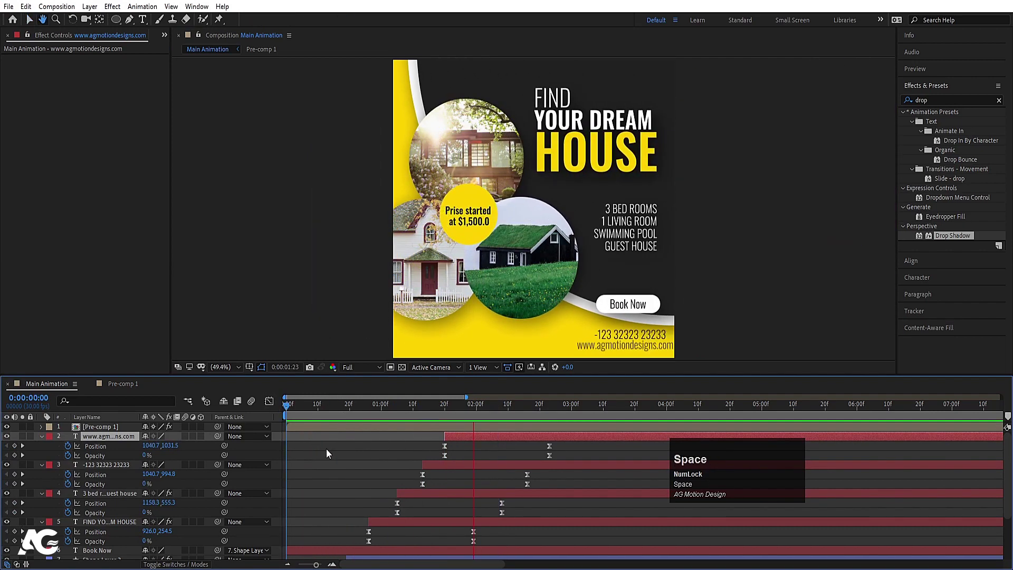
key("u")
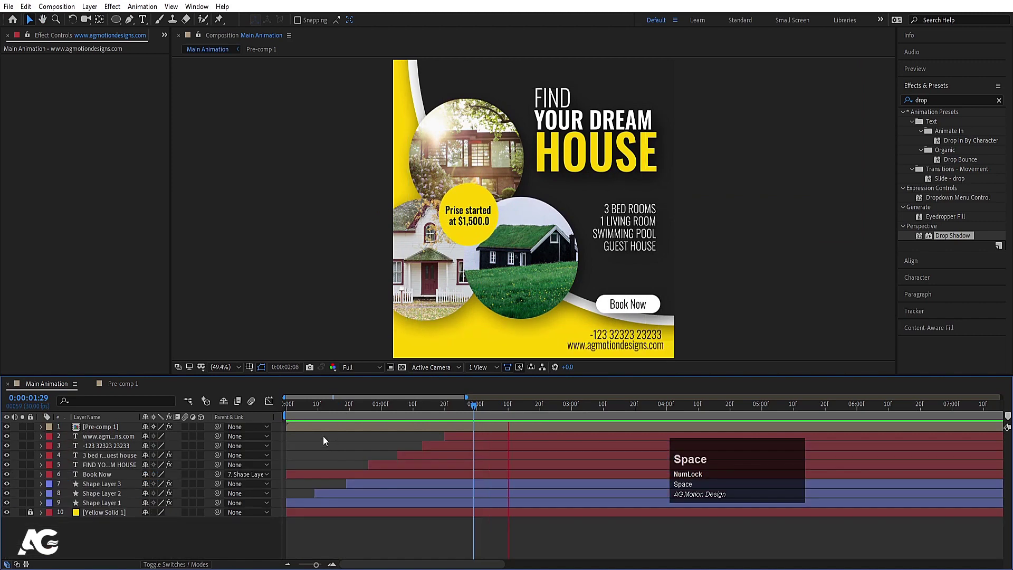
Select the three pexels photo layers and reveal their Scale across the full pre-comp timeline.
left_click(322, 434)
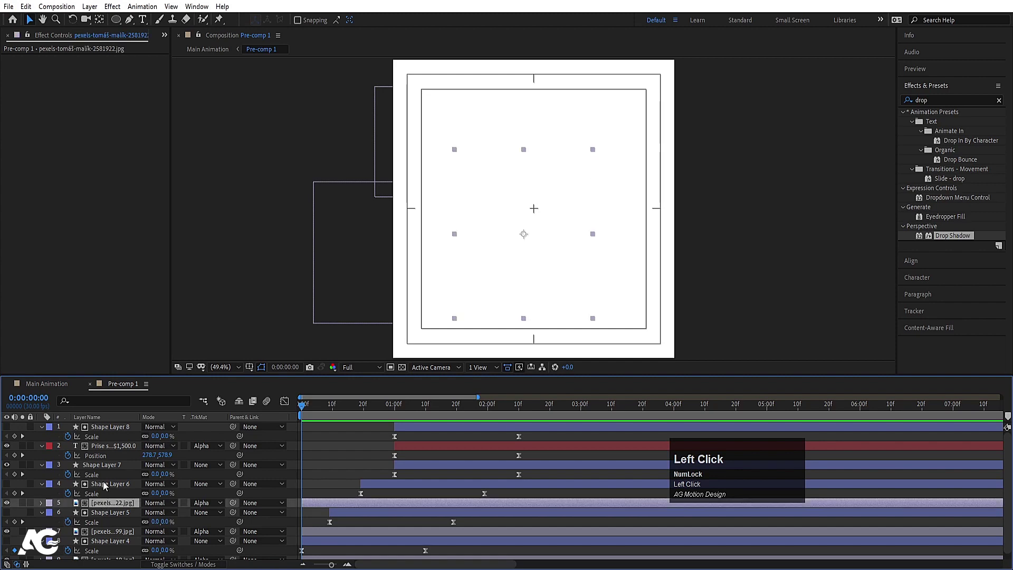
scroll("down", 3)
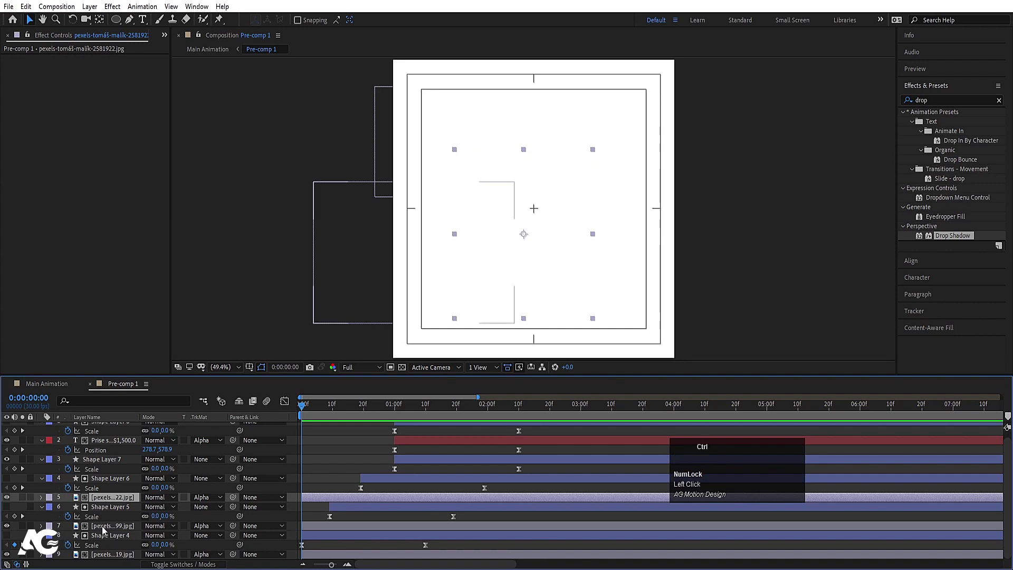
left_click(104, 530)
key("s")
left_click(70, 505)
scroll("down", 3)
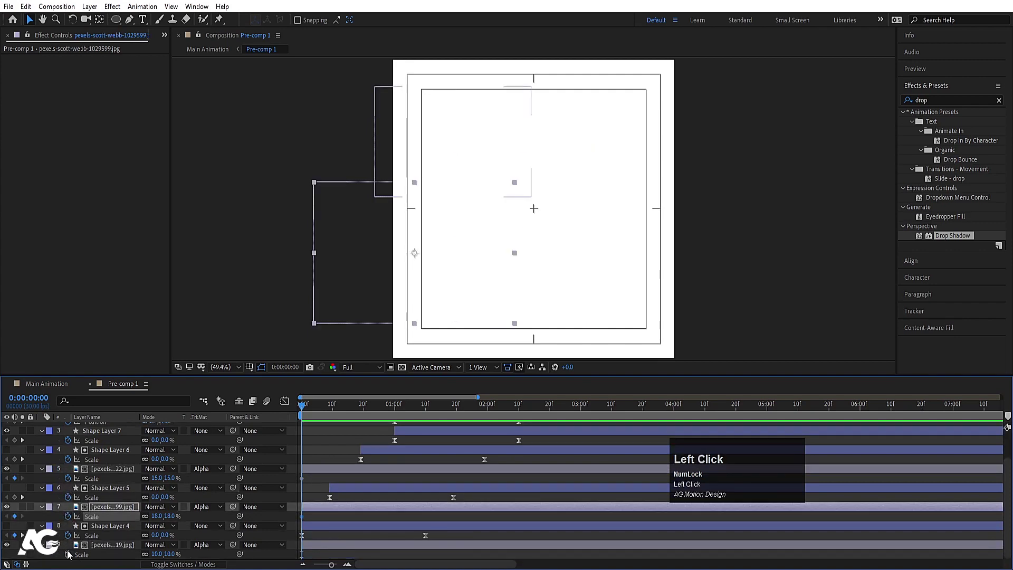
key("-")
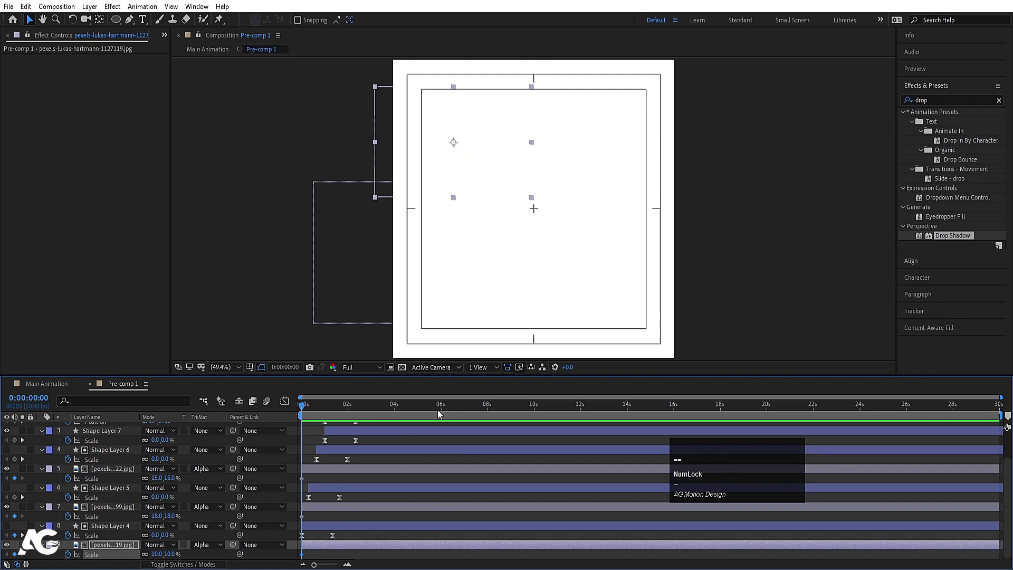
Keyframe a larger Scale at about 8 seconds so the photos slowly zoom, then RAM preview.
left_click_drag(492, 409, 161, 479)
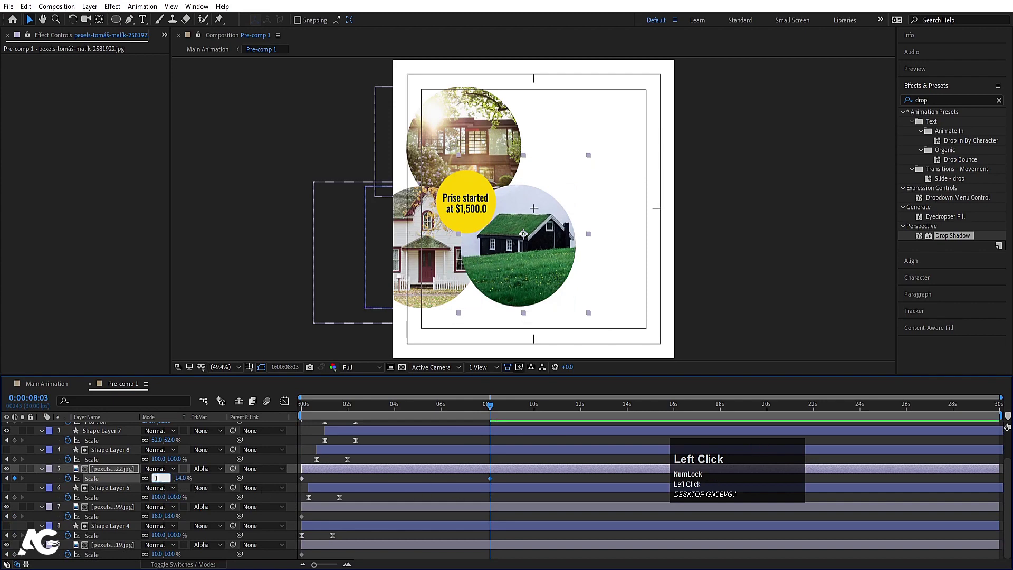
left_click(478, 515)
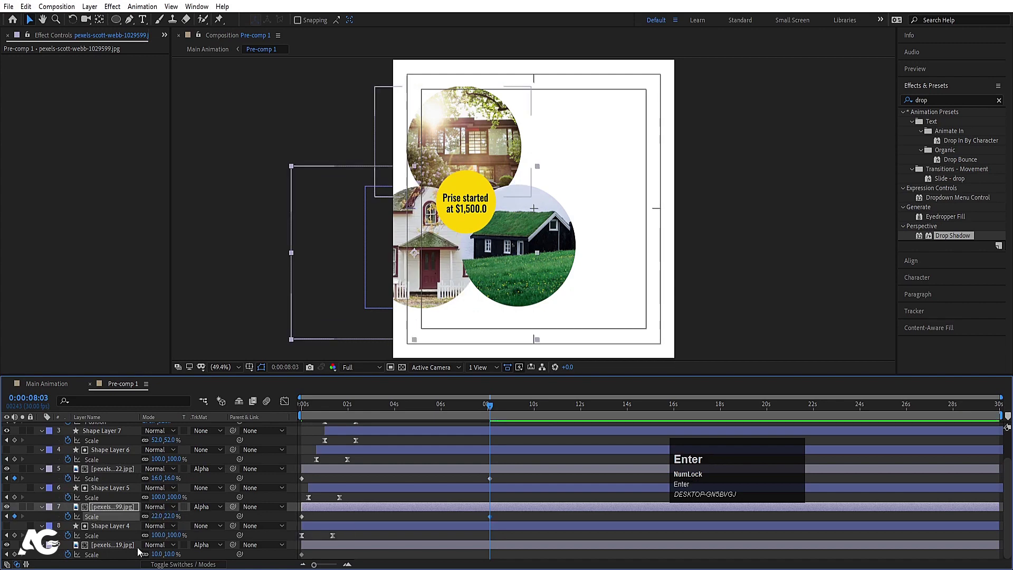
left_click(110, 548)
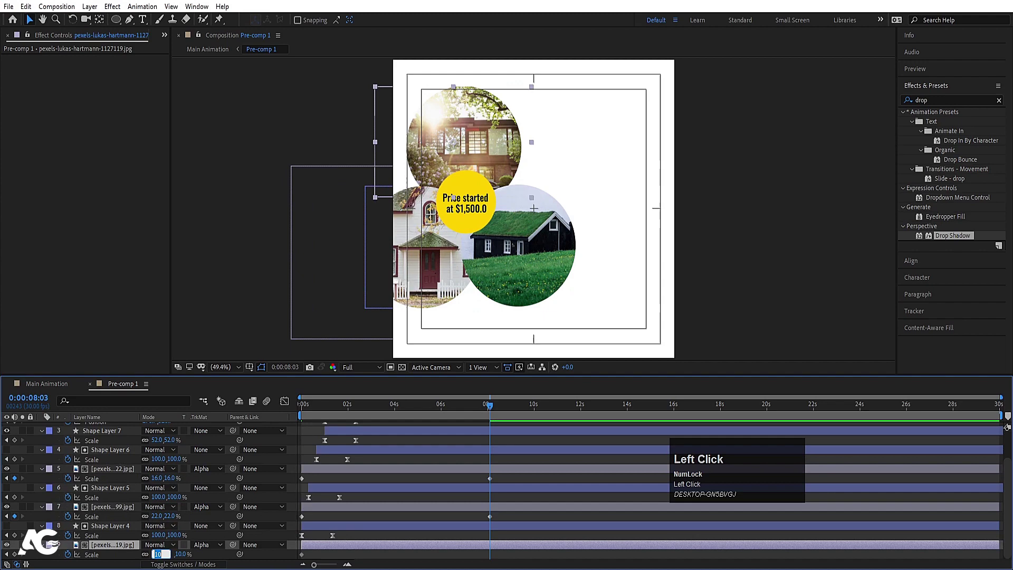
key("space")
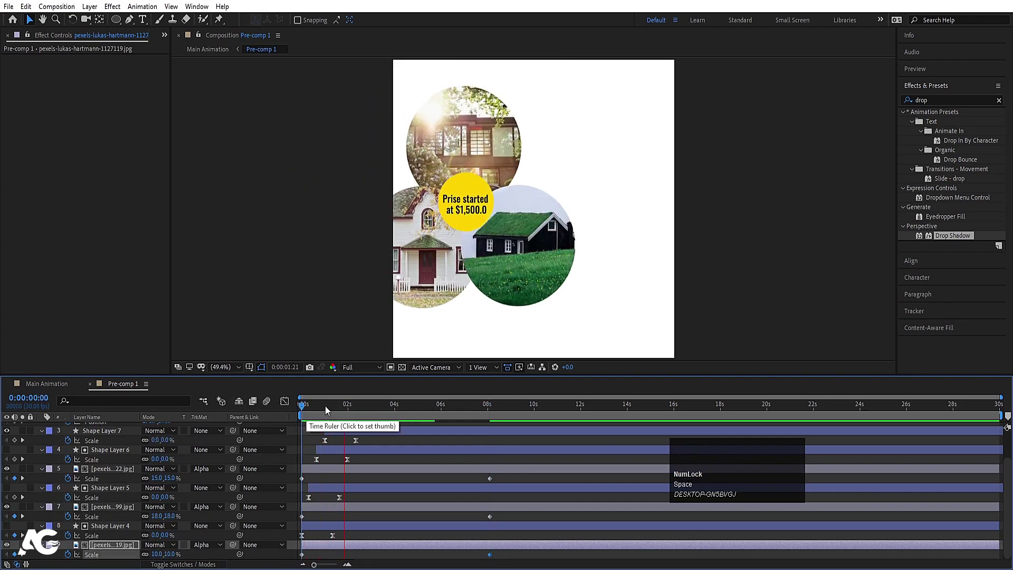
key("space")
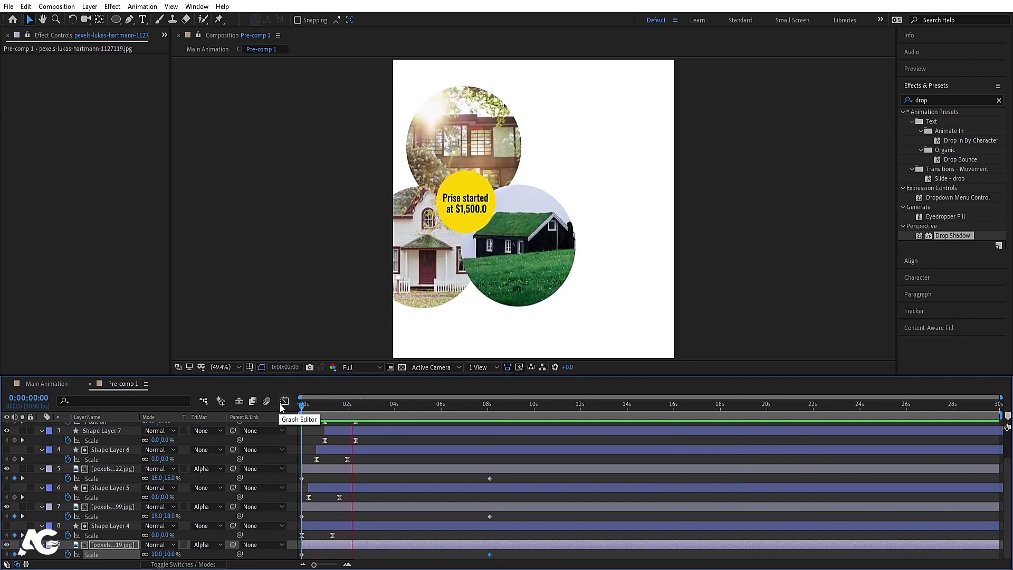
key("space")
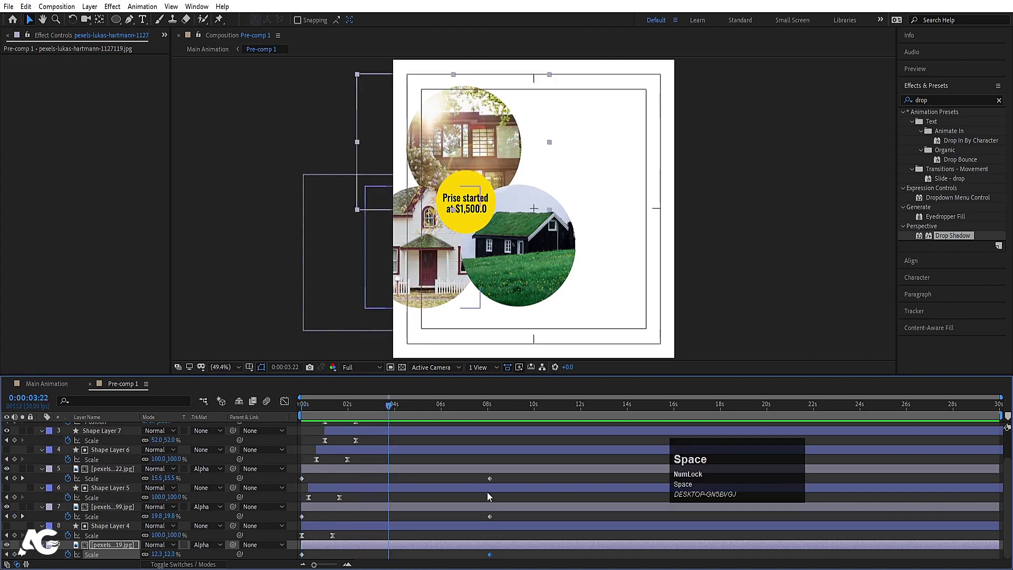
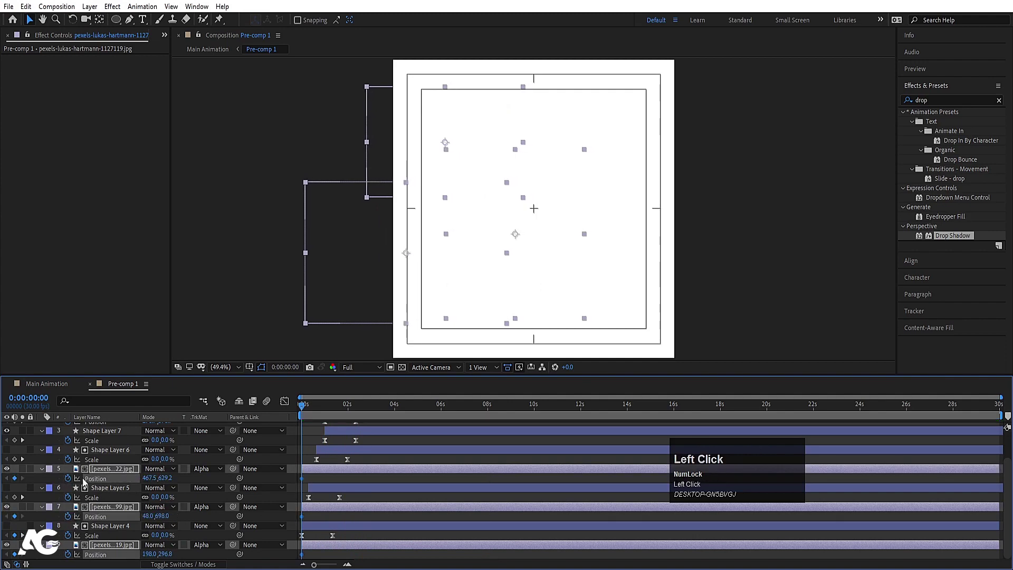
Add shifted Position keyframes at 8 seconds so the photos drift sideways while zooming.
key("u")
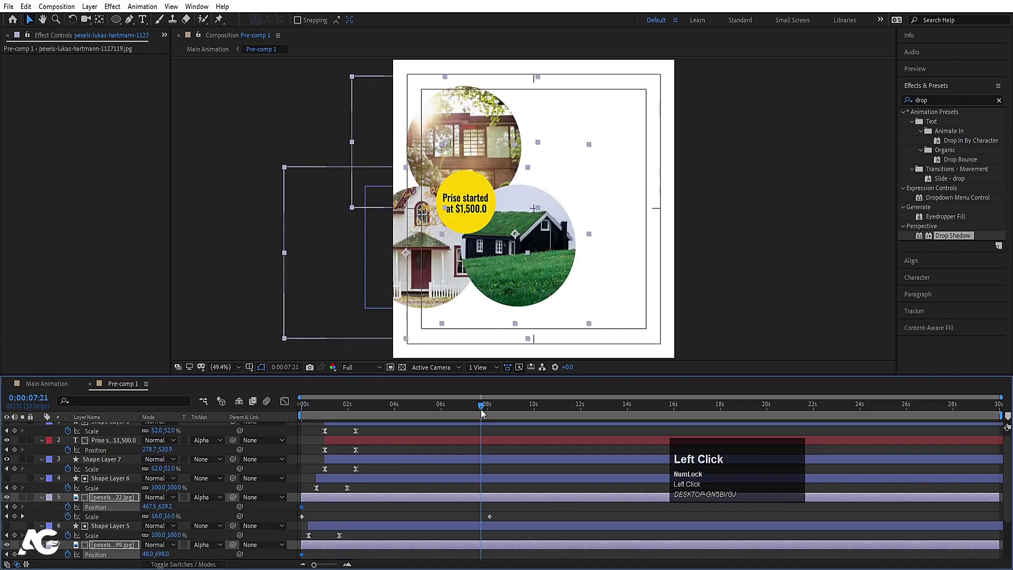
key("k")
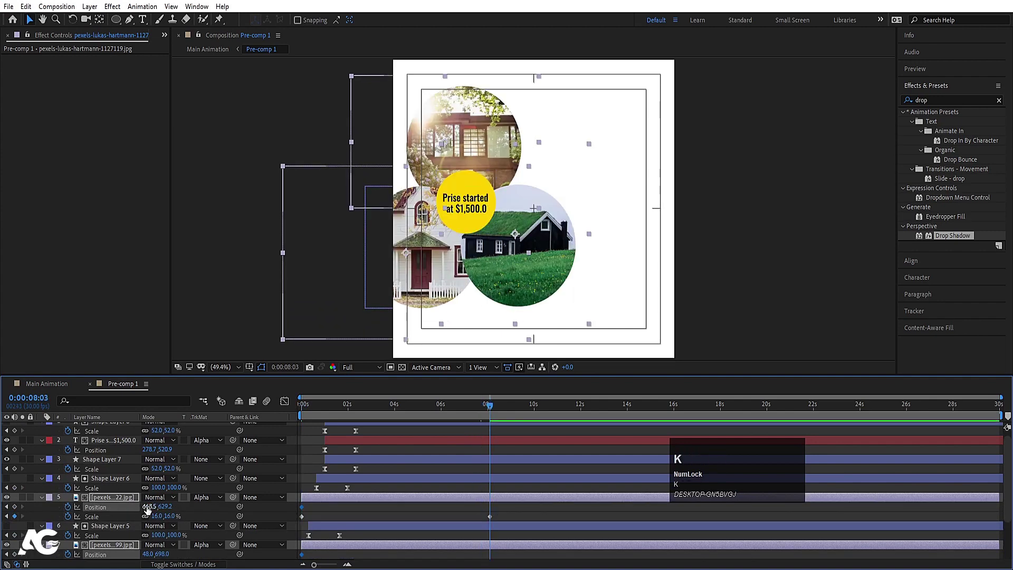
left_click_drag(208, 510, 336, 529)
scroll("down", 3)
left_click(482, 520)
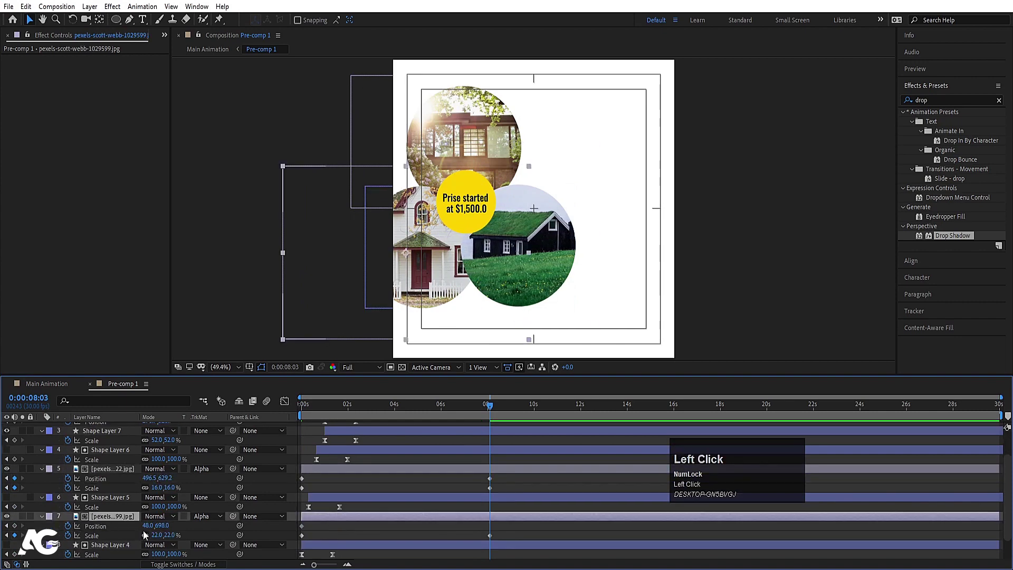
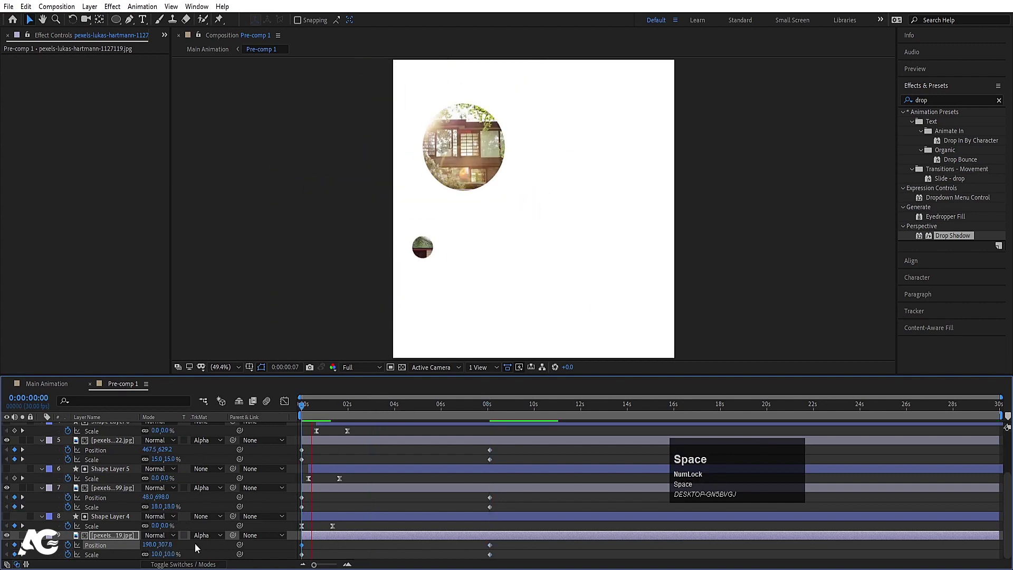
Preview the drifting zoom and return to the Main Animation composition.
key("space")
left_click(64, 388)
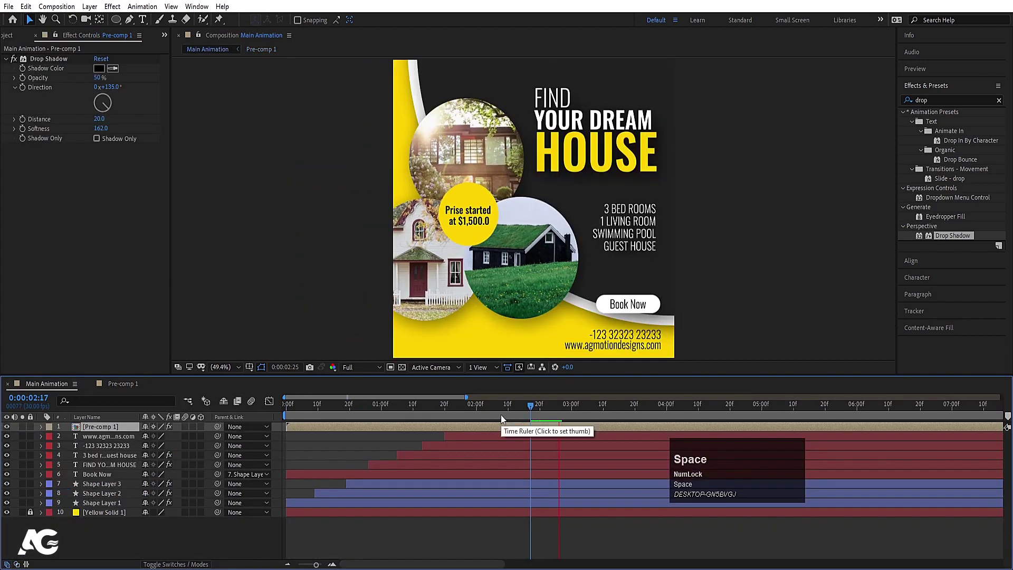
Duplicate the Pre-comp 1 layer and place the copy just above Yellow Solid 1.
key("space")
left_click(108, 427)
key("ctrl+d")
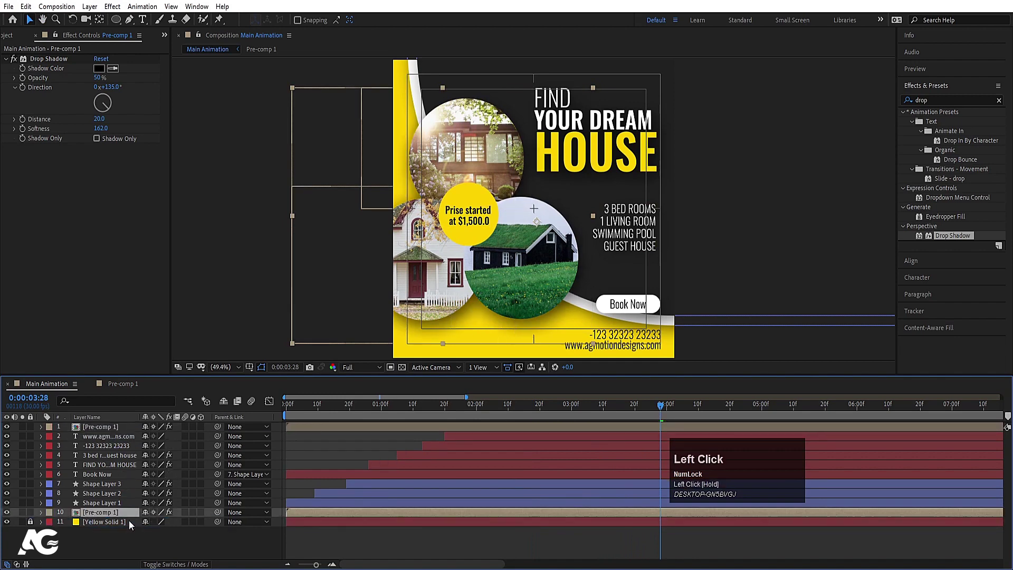
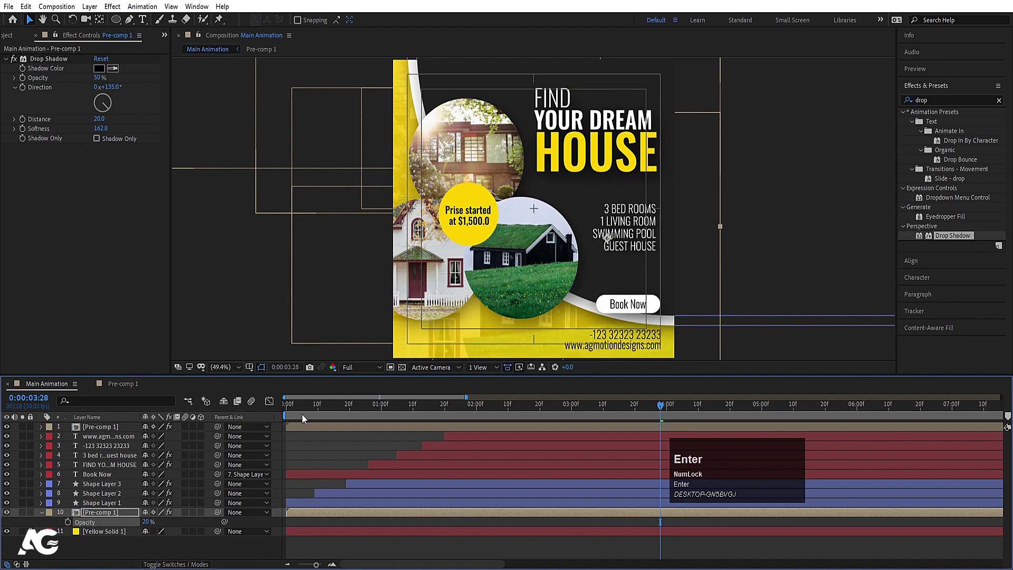
Scale the copy up at 20% opacity as a faded background and play the finished animation.
key("space")
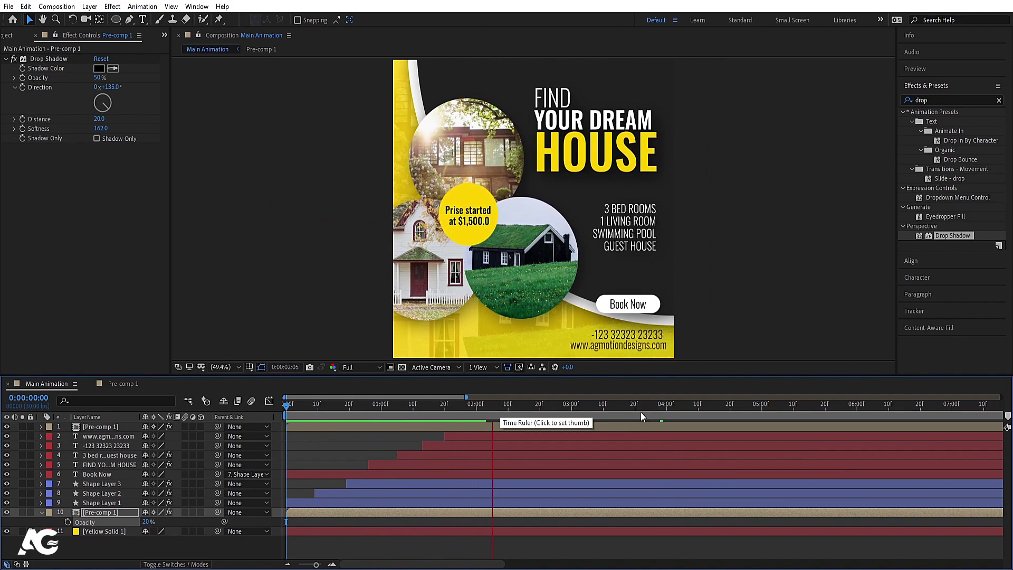
key("space")
left_click_drag(668, 409, 761, 426)
key("n")
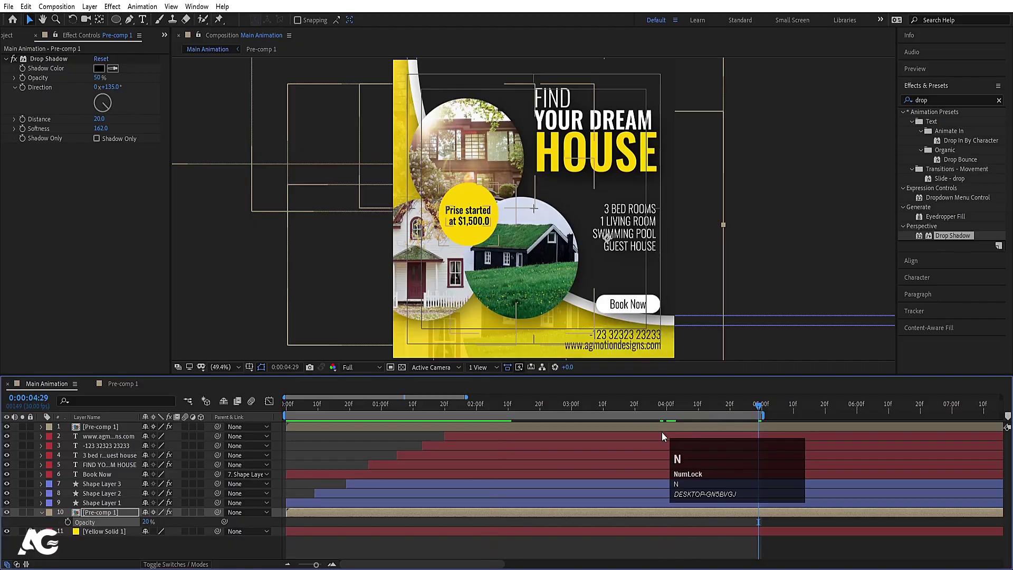